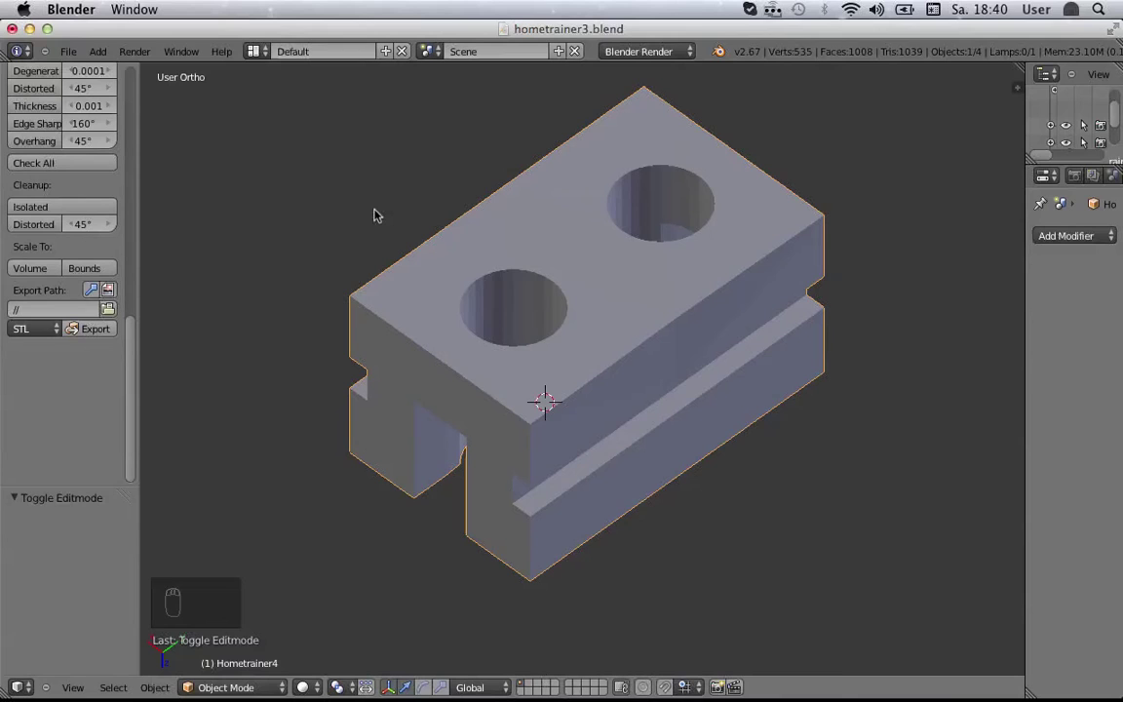
# Step: Orbit the hometrainer block to inspect its front, top and both cylinder holes
pyautogui.moveTo(375, 212); pyautogui.dragTo(417, 292)
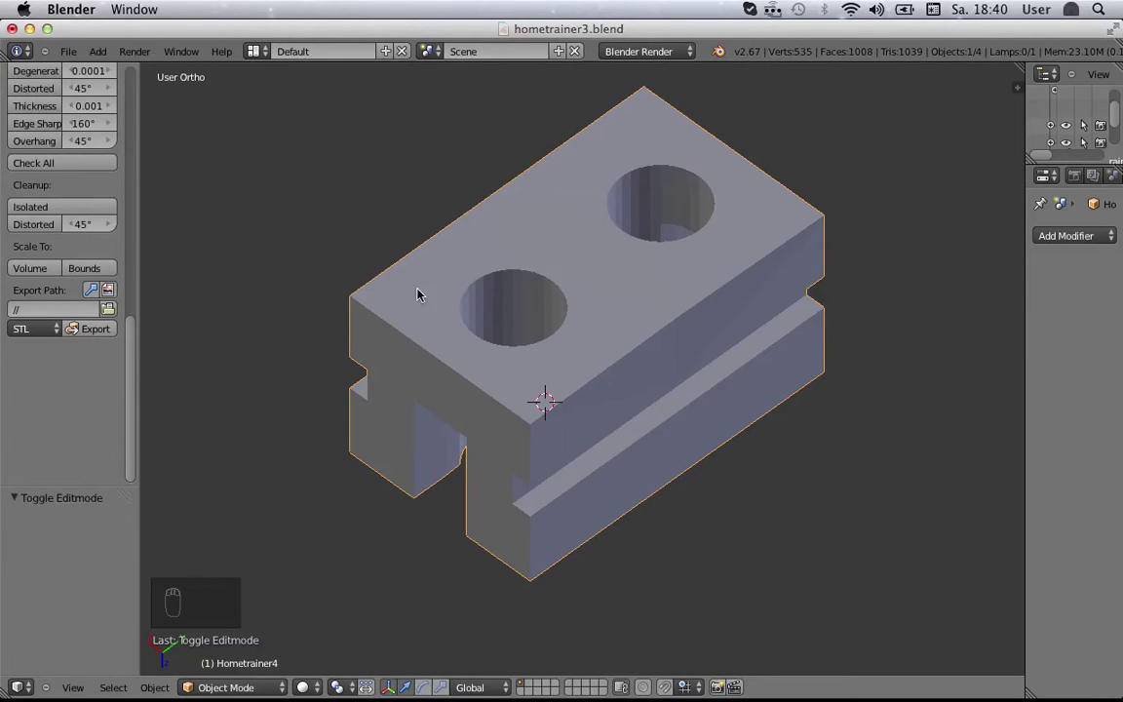
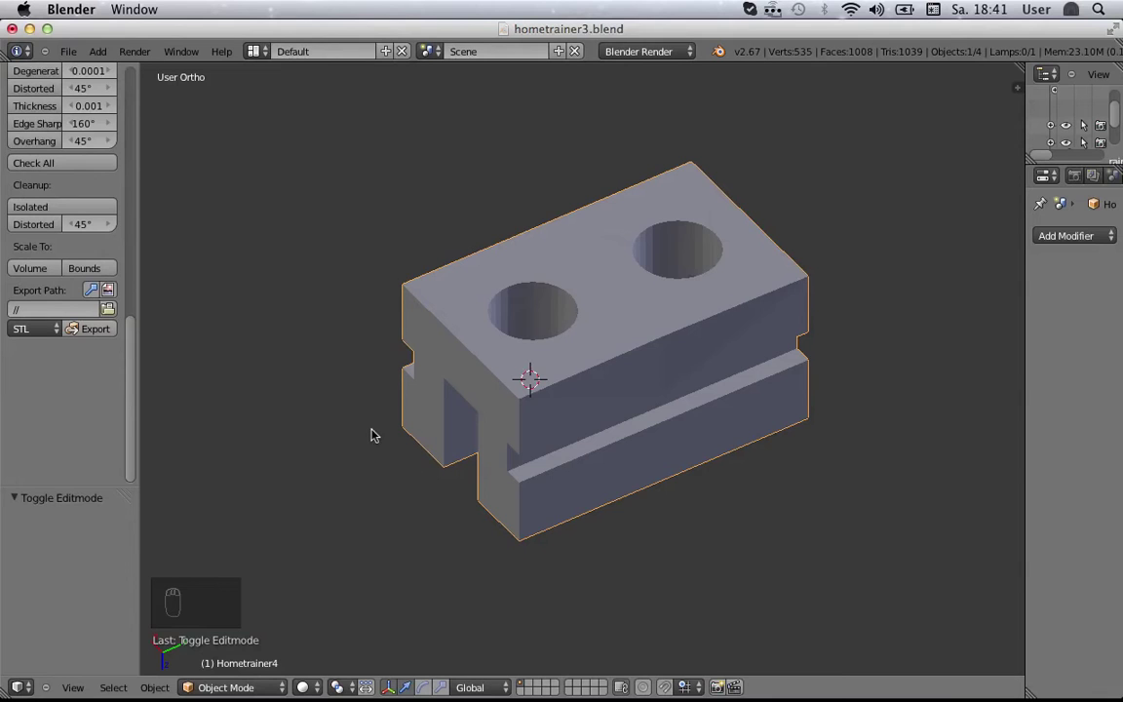
pyautogui.moveTo(281, 516); pyautogui.dragTo(333, 429)
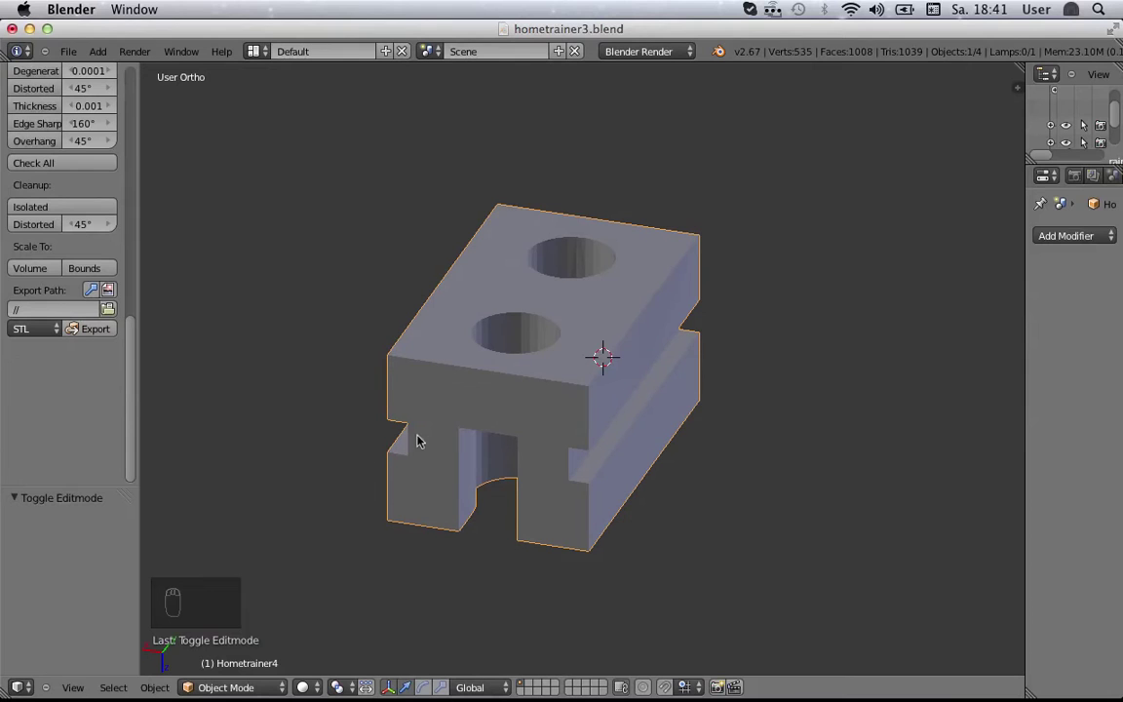
pyautogui.moveTo(421, 443); pyautogui.dragTo(489, 408)
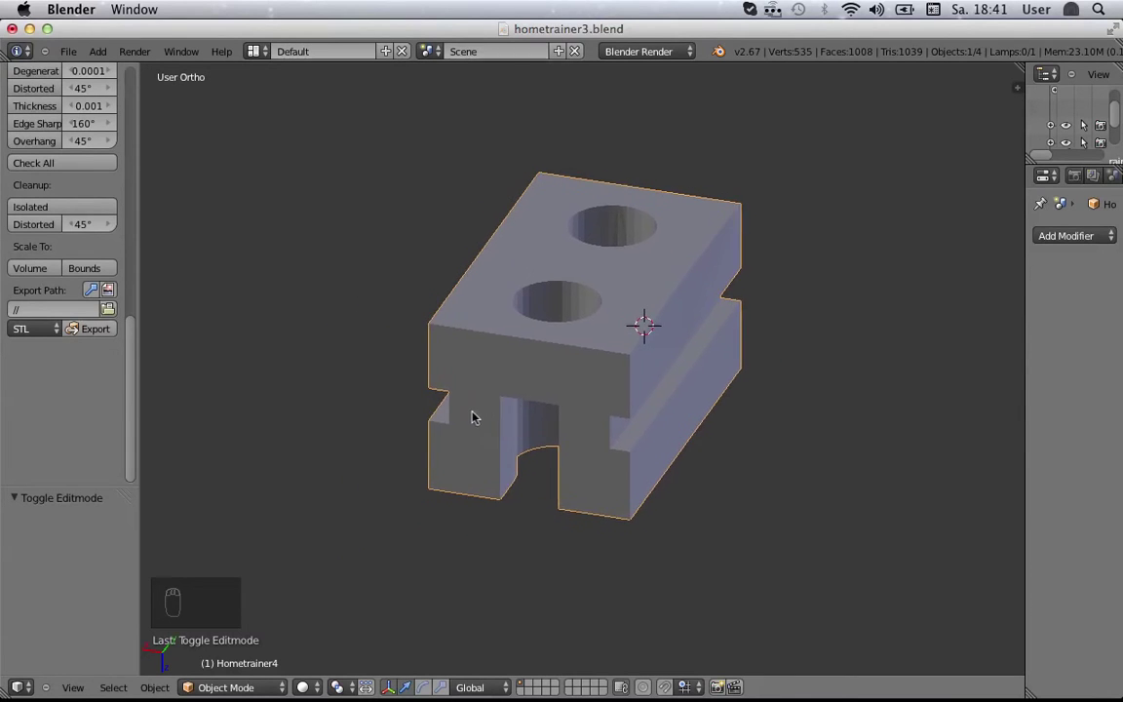
pyautogui.moveTo(492, 494); pyautogui.dragTo(554, 479)
pyautogui.moveTo(477, 494); pyautogui.dragTo(456, 485)
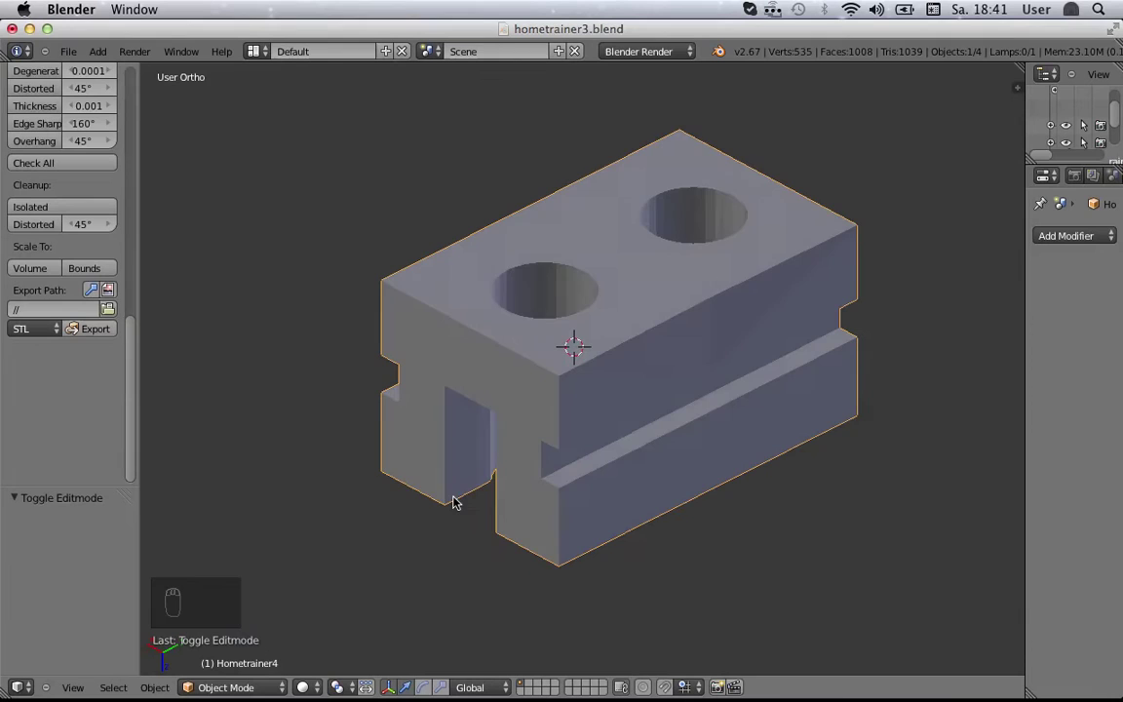
pyautogui.moveTo(452, 511); pyautogui.dragTo(569, 436)
pyautogui.middleClick(561, 445)
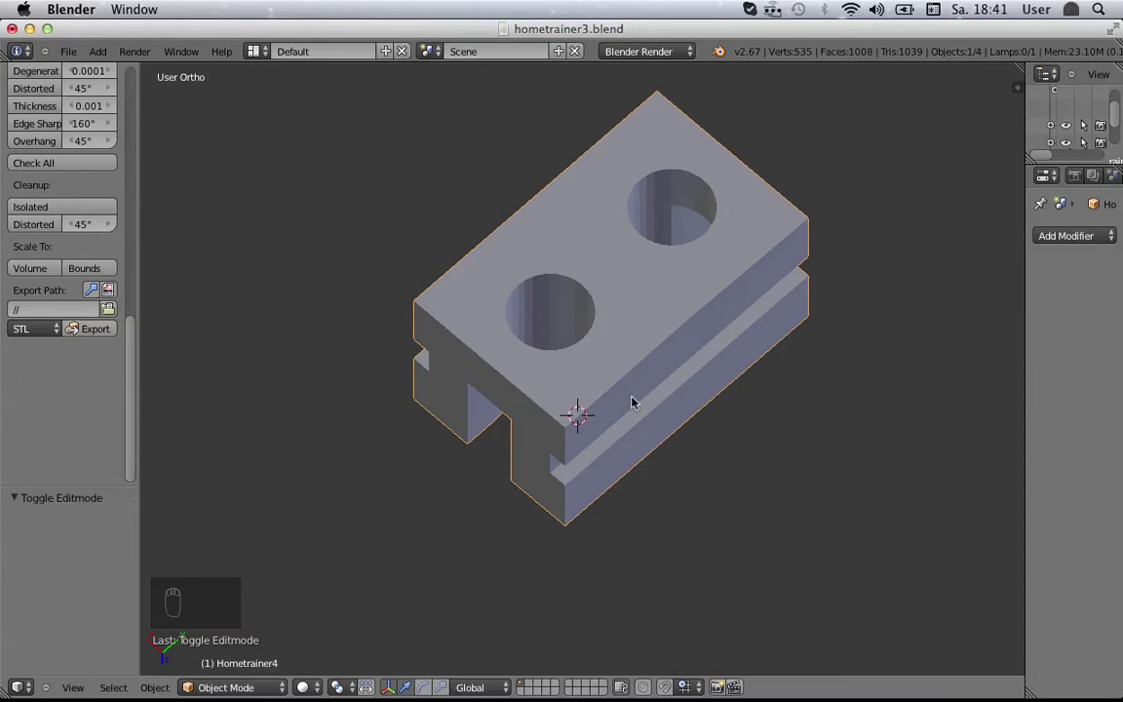
# Step: Enter Edit Mode on the block and orbit to inspect the triangulated faces around the holes
pyautogui.press('Tab')
pyautogui.moveTo(678, 113); pyautogui.dragTo(696, 136)
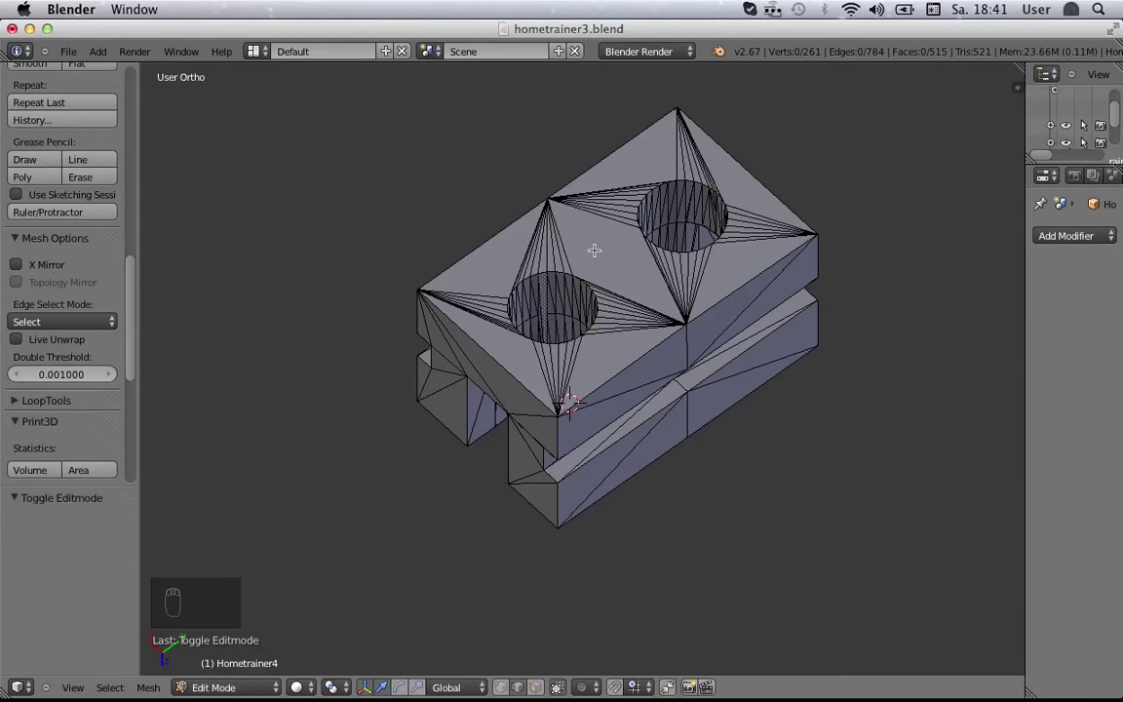
pyautogui.moveTo(695, 135); pyautogui.dragTo(697, 308)
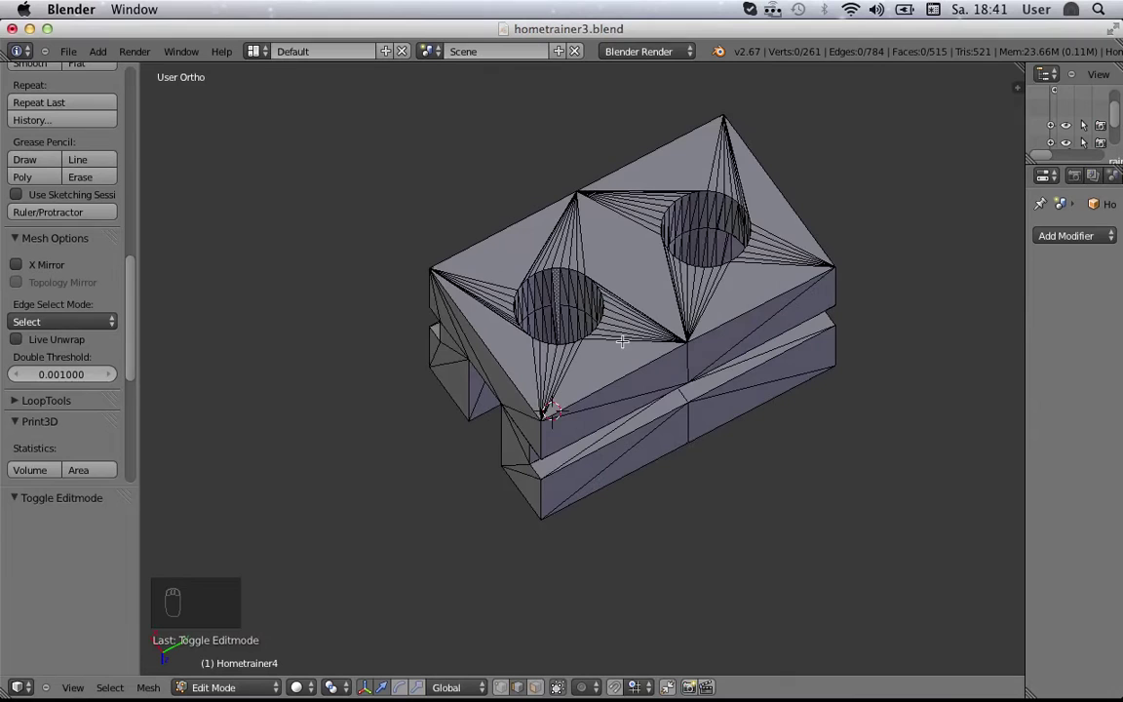
pyautogui.moveTo(719, 306); pyautogui.dragTo(699, 310)
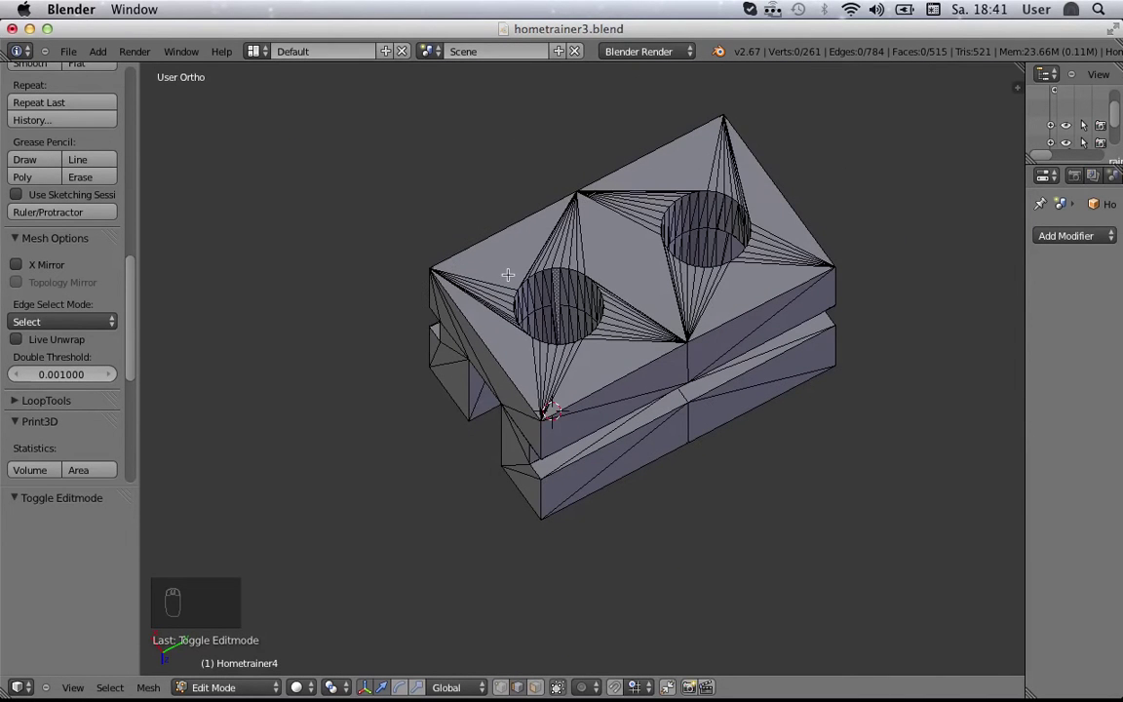
pyautogui.moveTo(700, 310); pyautogui.dragTo(457, 283)
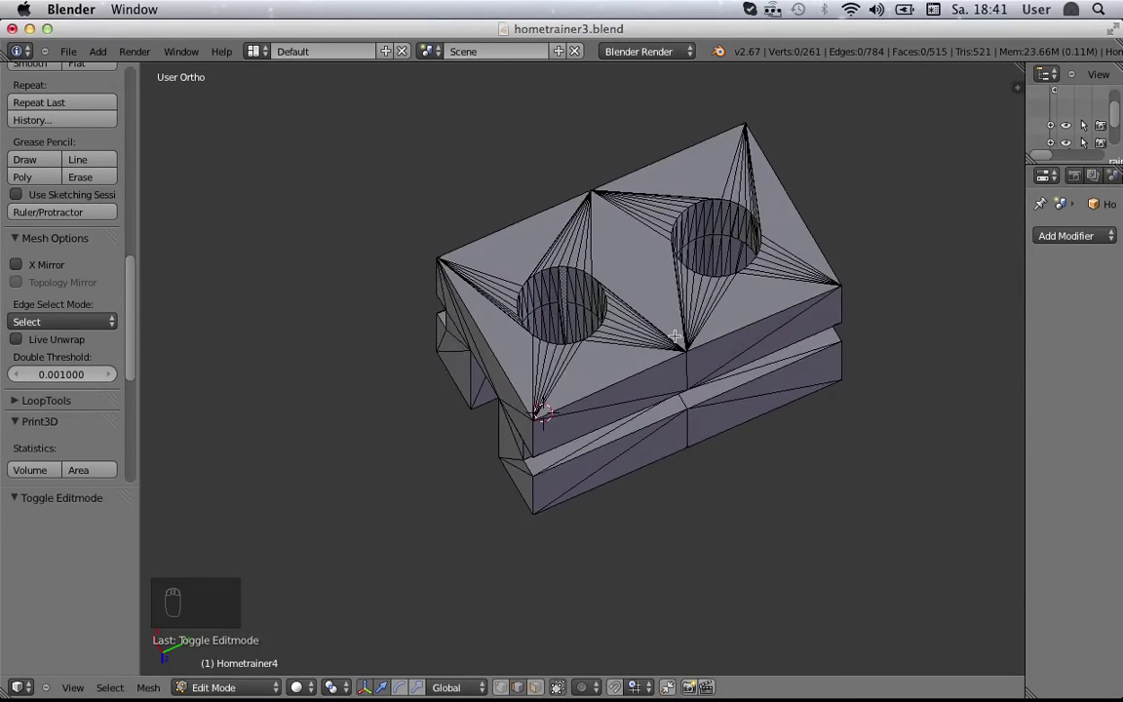
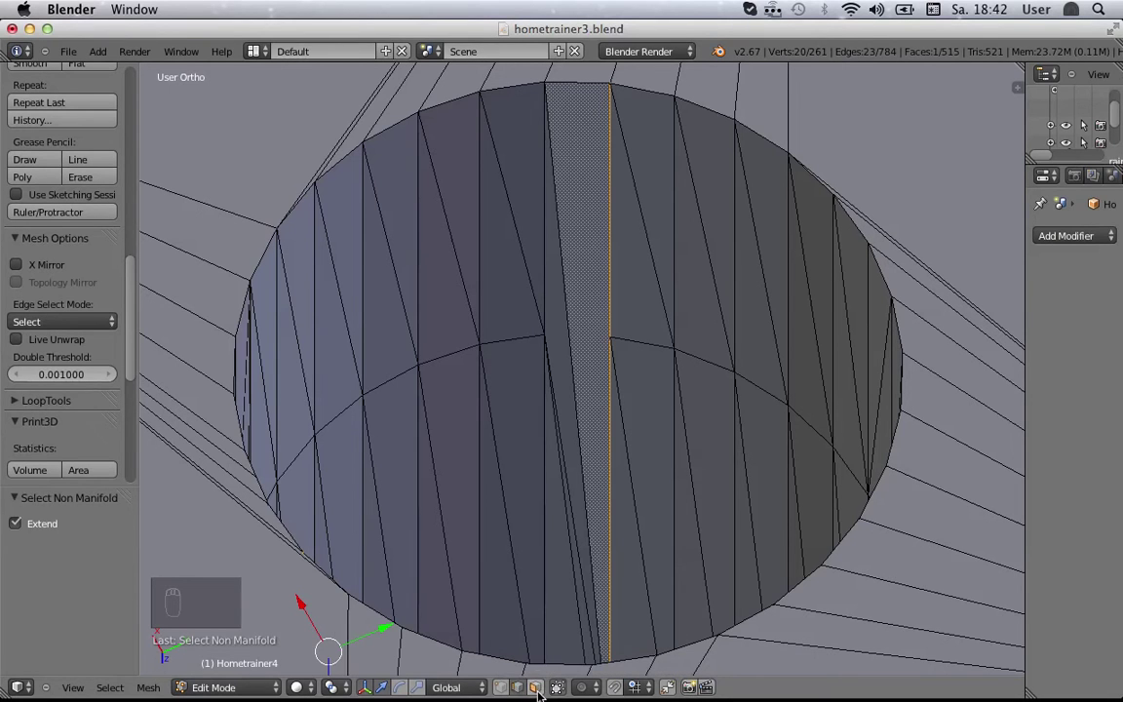
# Step: Select the stray vertical edge in the cylinder hole wall and delete it with X > Edges
pyautogui.moveTo(885, 269); pyautogui.dragTo(885, 269)
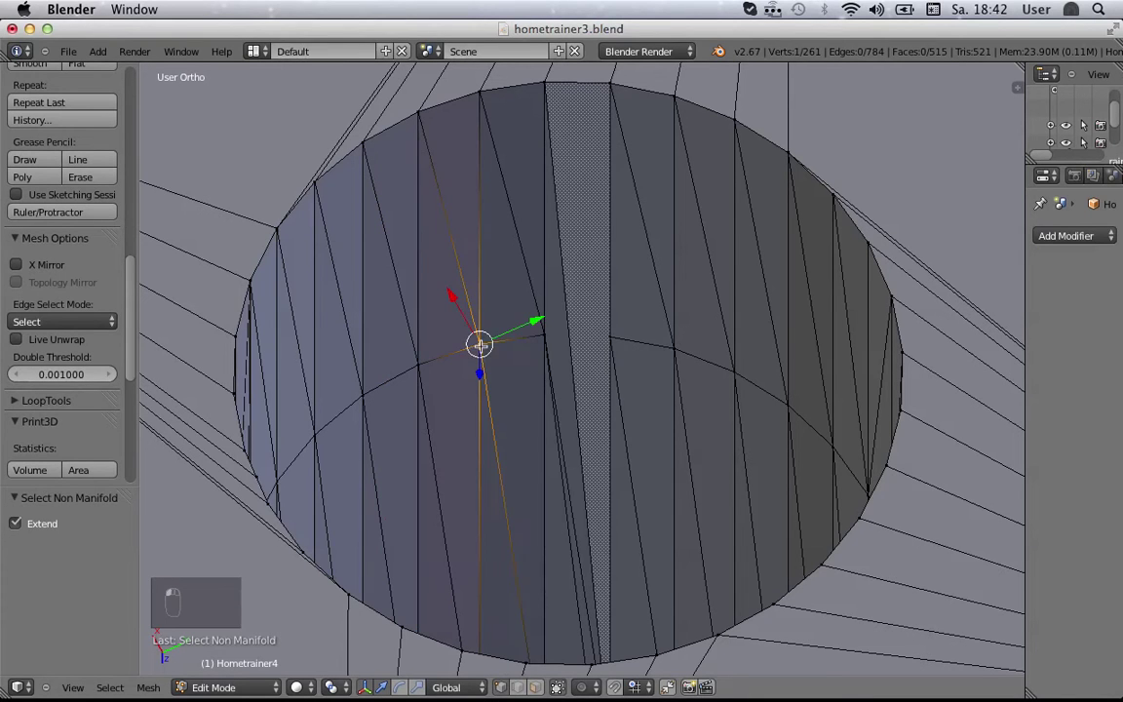
pyautogui.middleClick(884, 269)
pyautogui.moveTo(885, 269); pyautogui.dragTo(885, 269)
pyautogui.moveTo(884, 269); pyautogui.dragTo(885, 269)
pyautogui.middleClick(884, 269)
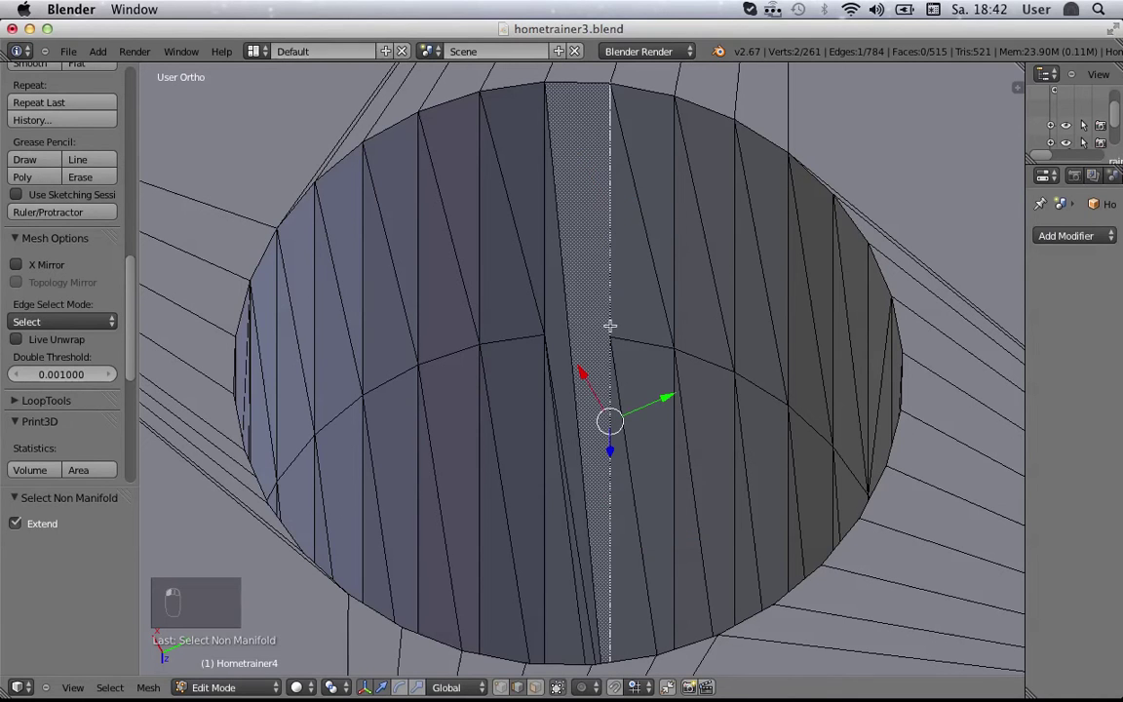
pyautogui.click(885, 269)
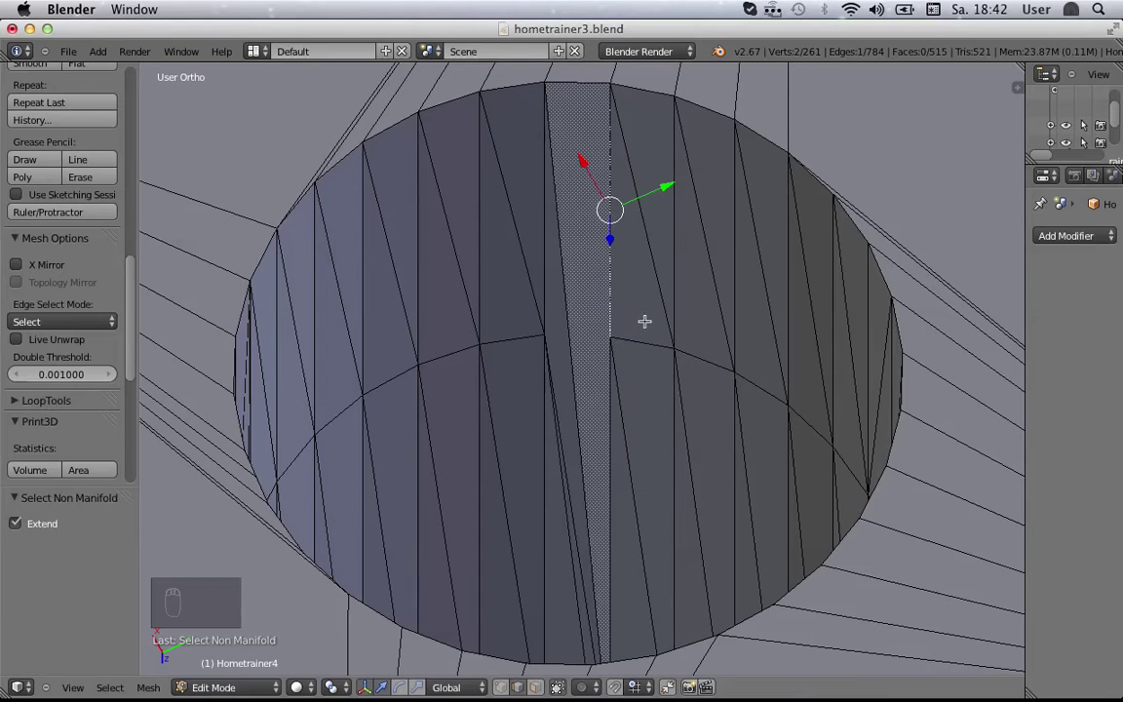
pyautogui.press('g')
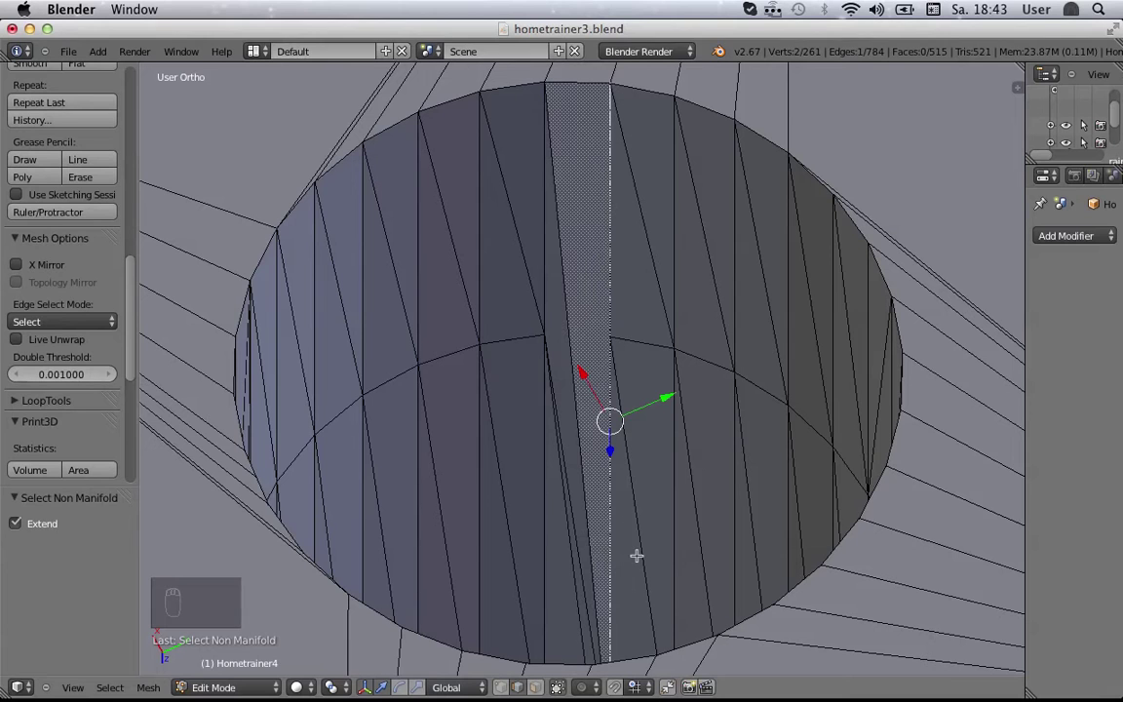
pyautogui.press('x')
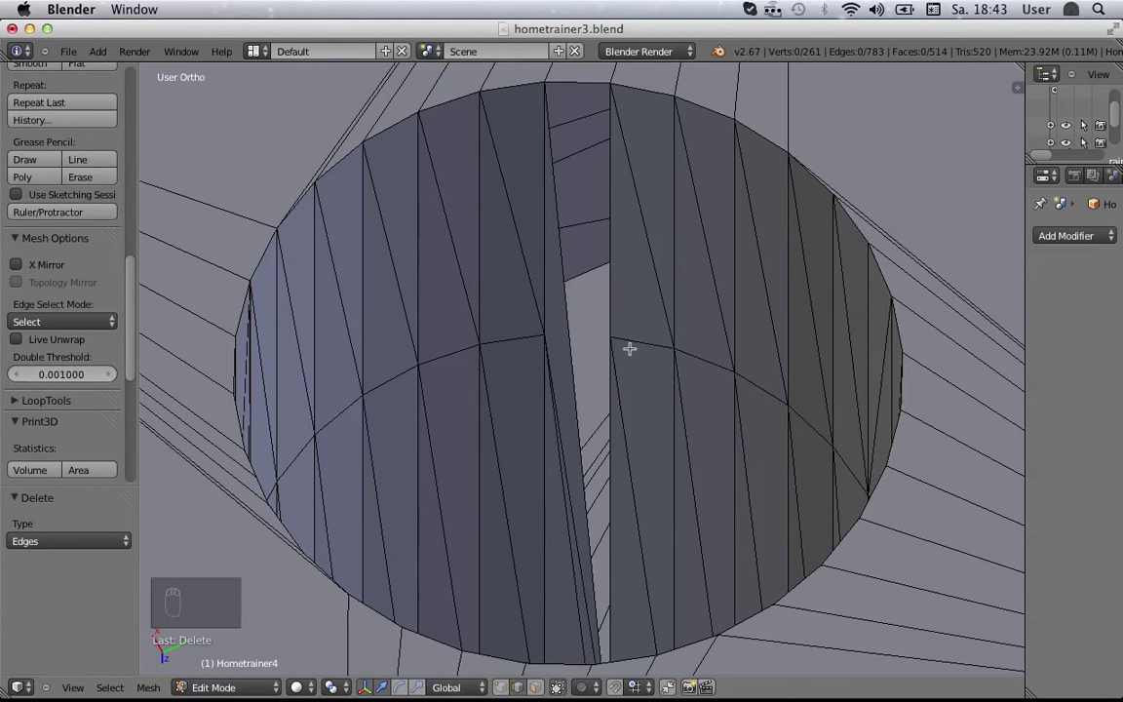
pyautogui.middleClick(837, 289)
pyautogui.moveTo(837, 288); pyautogui.dragTo(838, 290)
pyautogui.moveTo(1009, 210); pyautogui.dragTo(1010, 210)
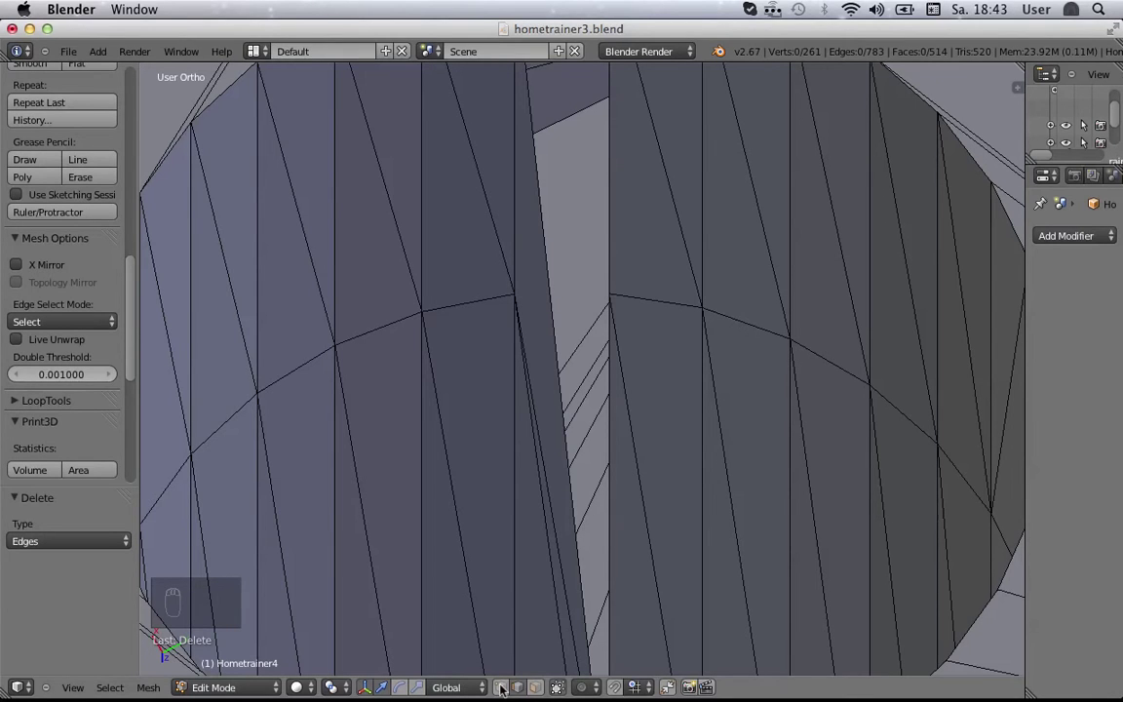
pyautogui.moveTo(1009, 209); pyautogui.dragTo(1009, 210)
pyautogui.moveTo(1010, 209); pyautogui.dragTo(1010, 210)
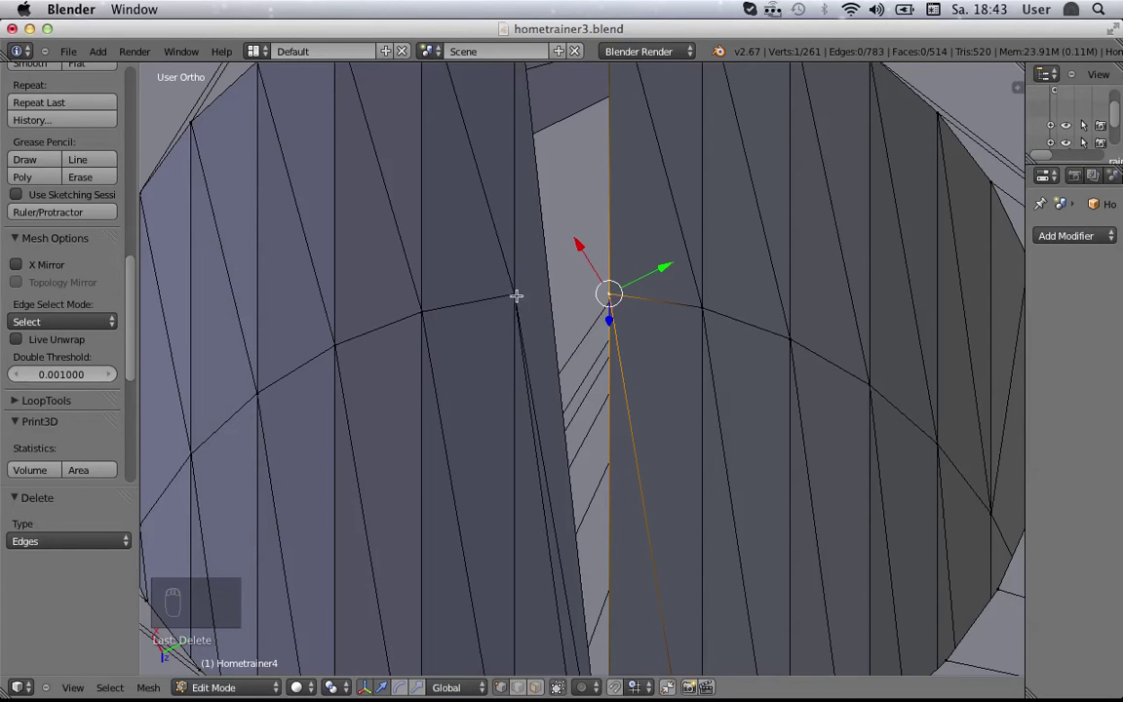
pyautogui.moveTo(1010, 210); pyautogui.dragTo(1010, 209)
pyautogui.press('a')
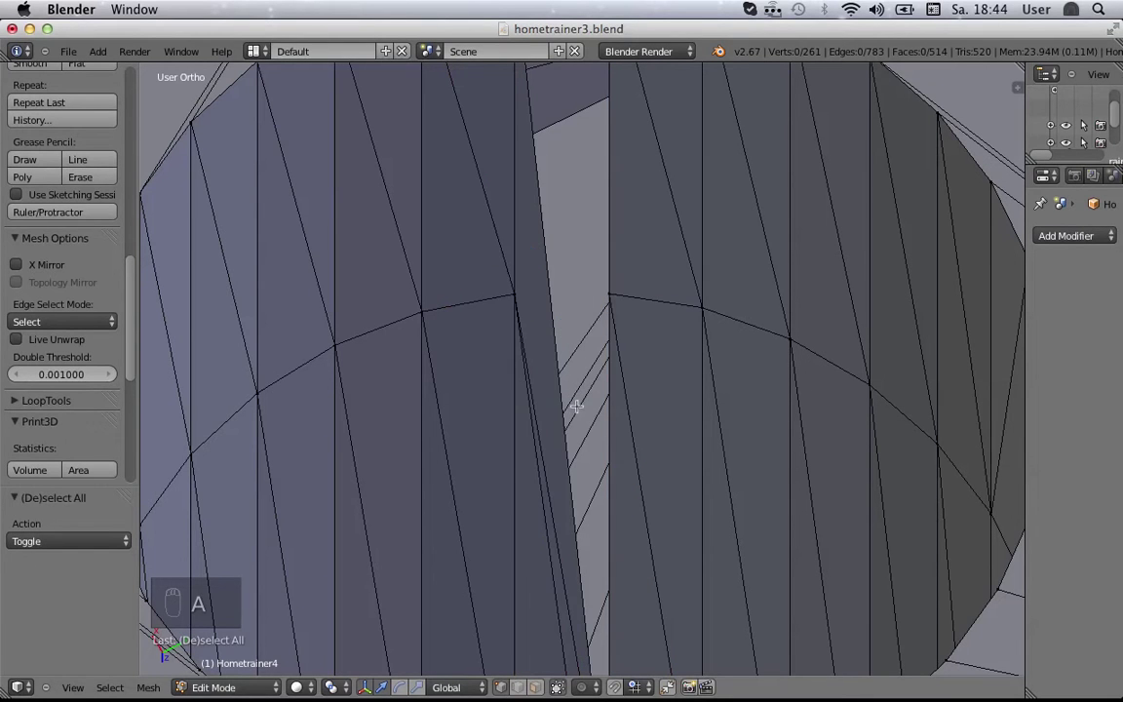
# Step: Select the vertex at the bottom of the gap and move it toward the neighbouring rim vertex
pyautogui.middleClick(1014, 215)
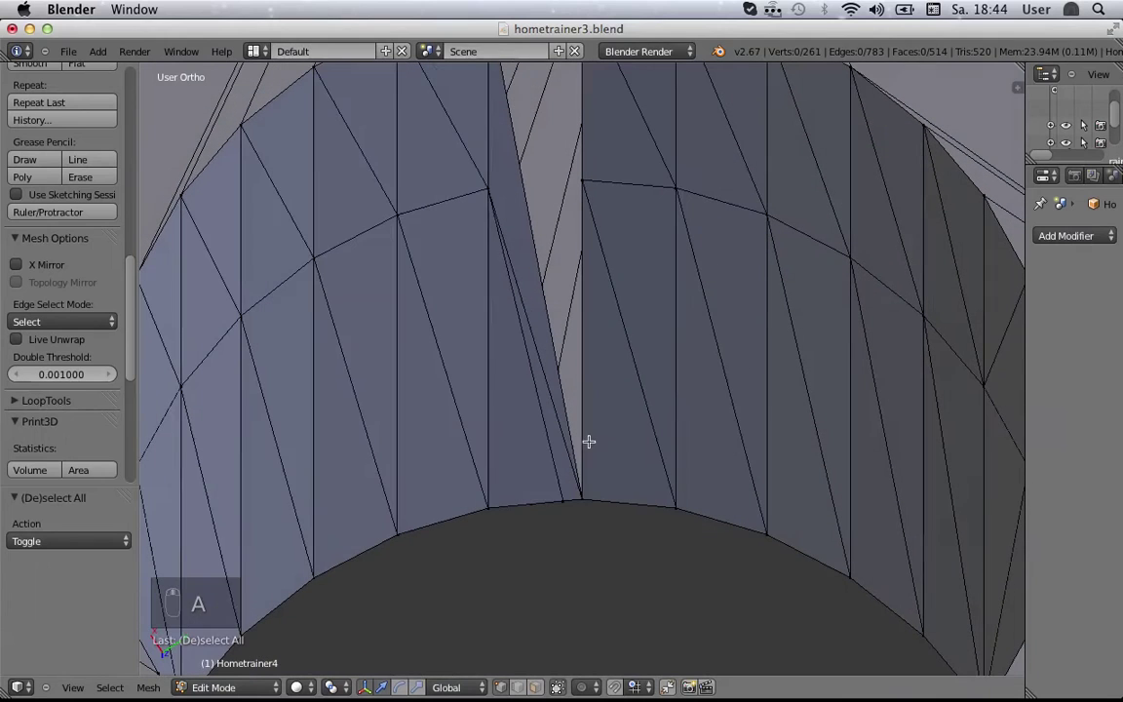
pyautogui.moveTo(1003, 224); pyautogui.dragTo(1004, 223)
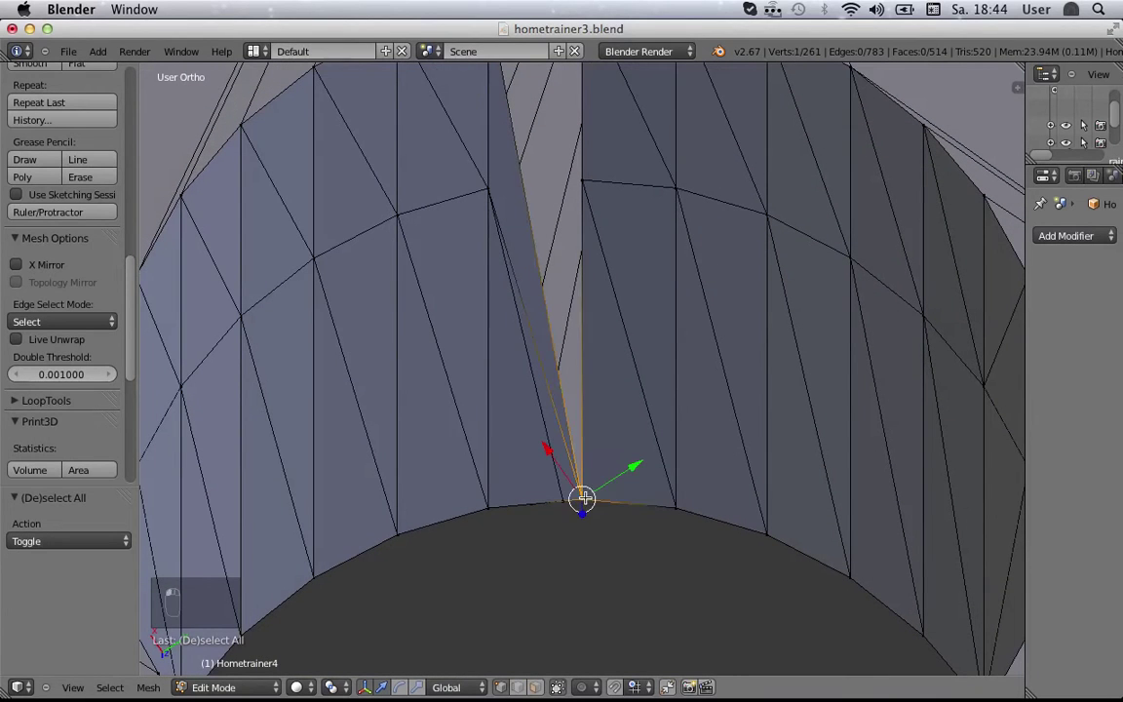
pyautogui.press('g')
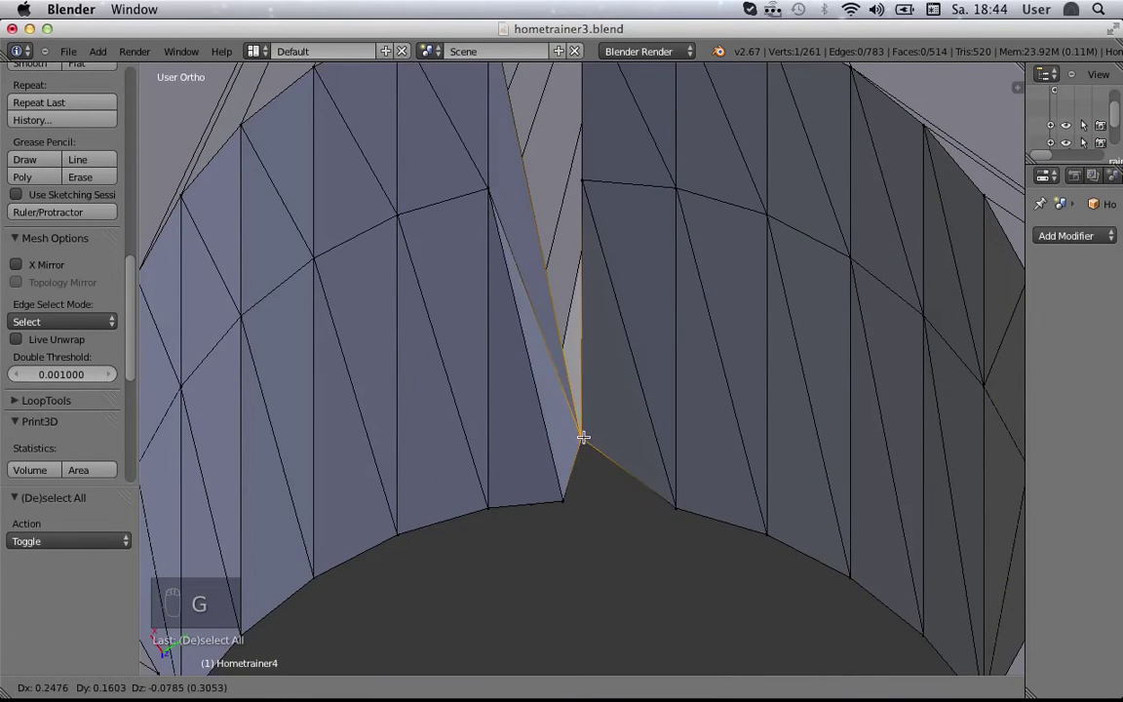
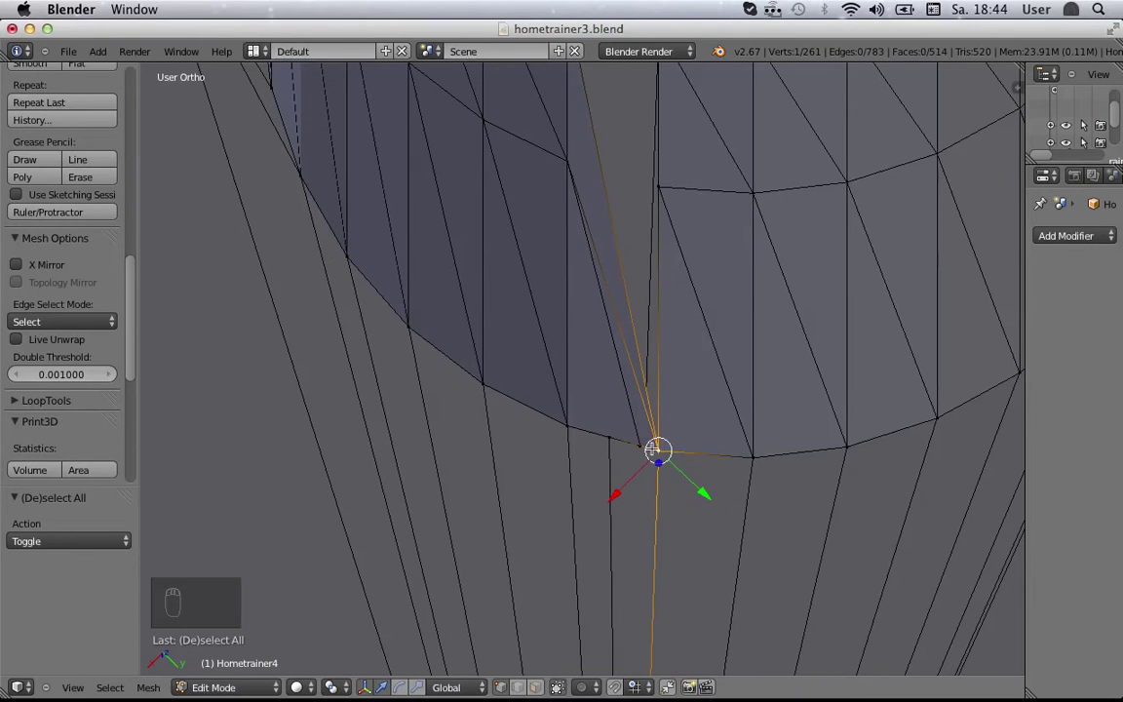
pyautogui.moveTo(646, 439); pyautogui.dragTo(778, 497)
pyautogui.press('g')
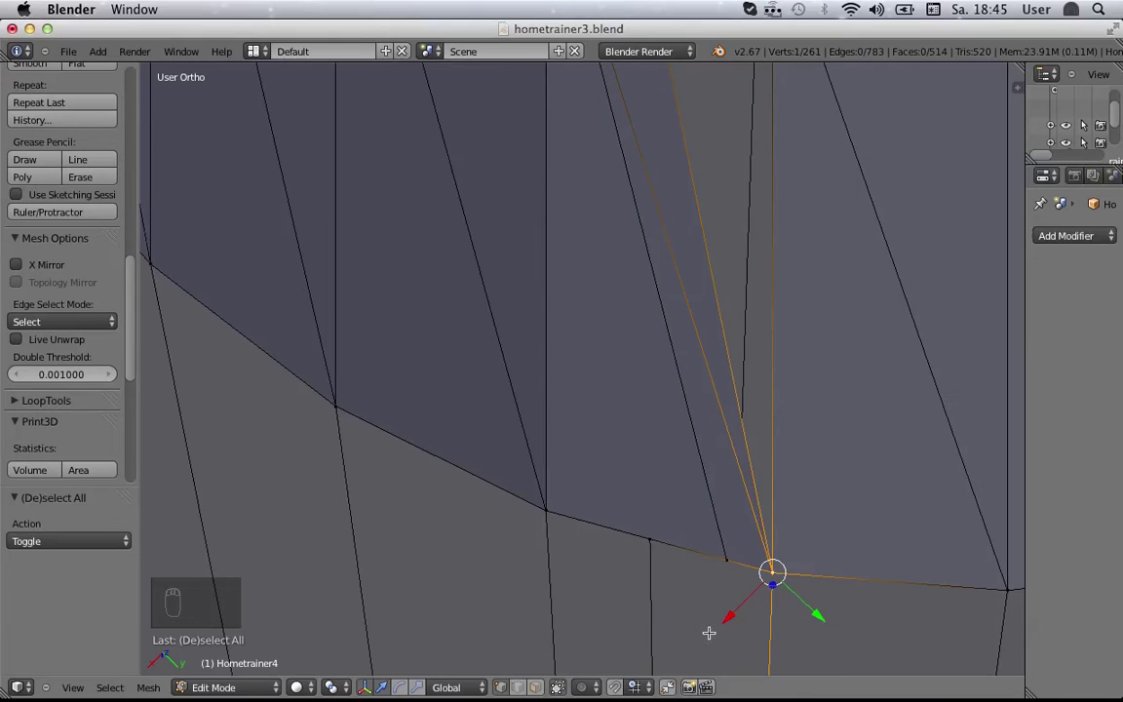
pyautogui.moveTo(517, 689); pyautogui.dragTo(723, 558)
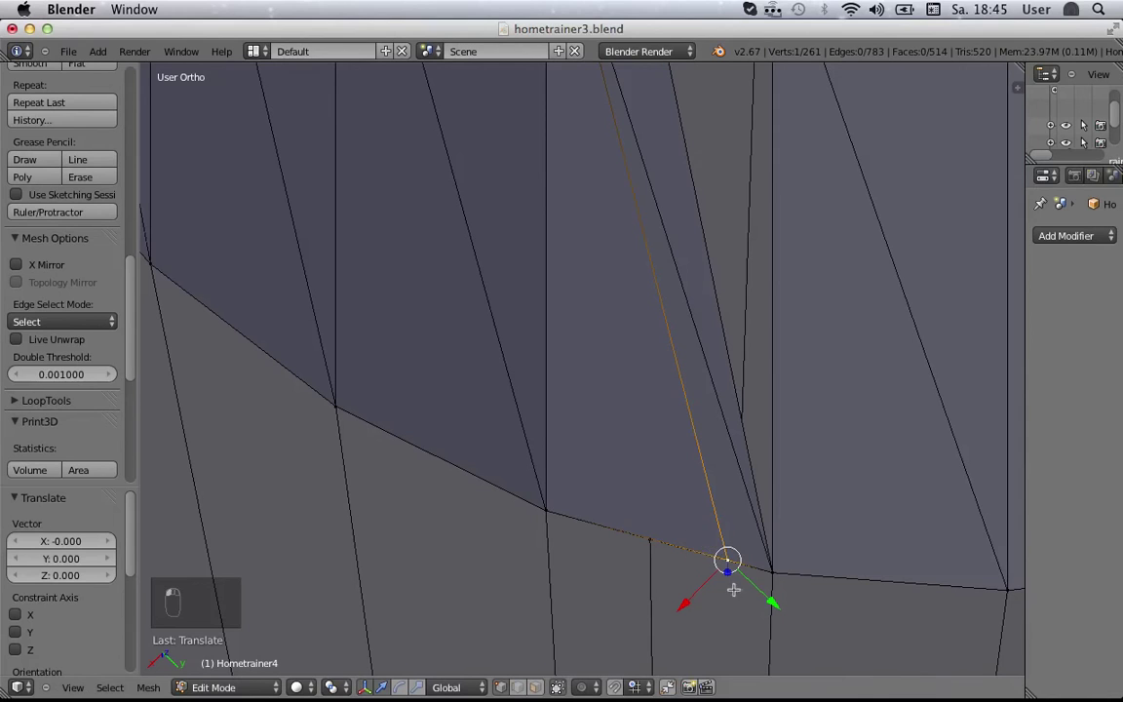
# Step: Move the stray vertex up toward the gap's boundary edge while adjusting the view
pyautogui.press('g')
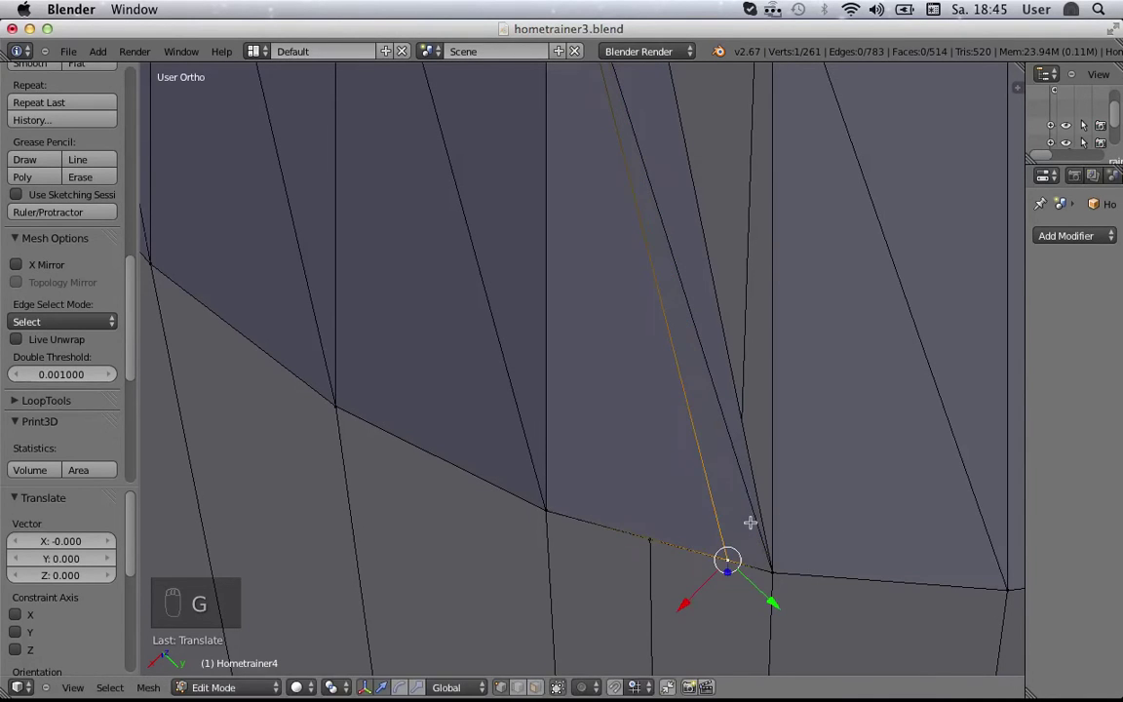
pyautogui.moveTo(634, 528); pyautogui.dragTo(626, 421)
pyautogui.moveTo(626, 420); pyautogui.dragTo(693, 486)
pyautogui.moveTo(693, 486); pyautogui.dragTo(761, 461)
pyautogui.press('g')
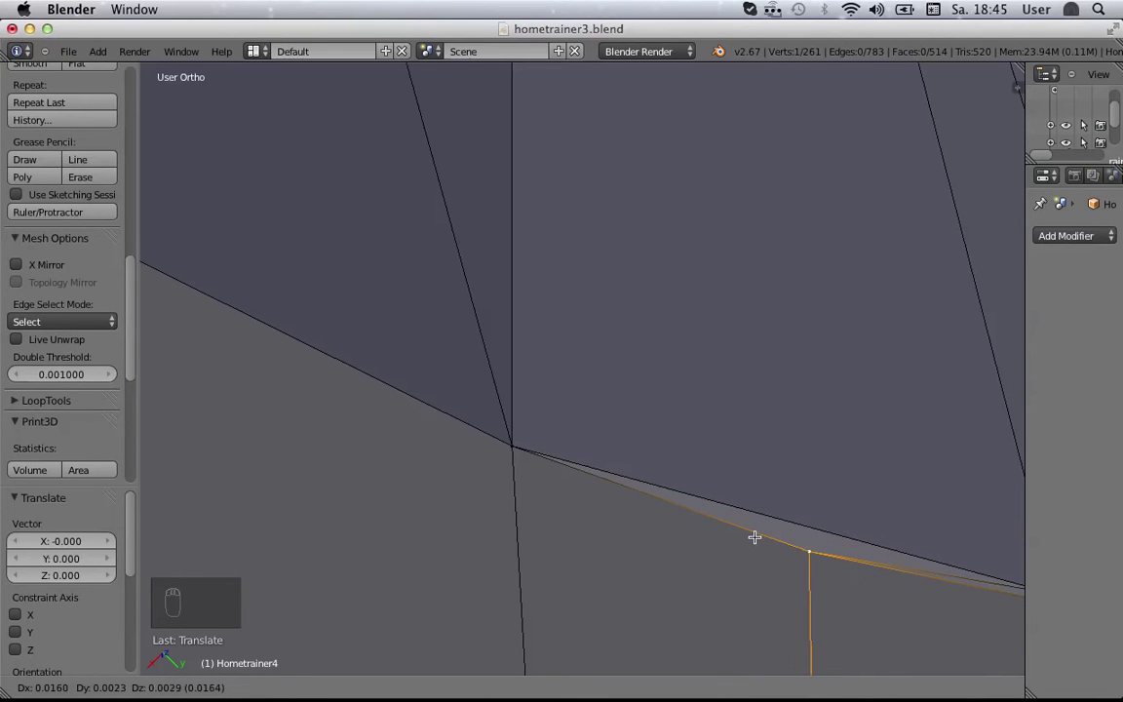
pyautogui.moveTo(802, 514); pyautogui.dragTo(782, 556)
# Step: Slide the vertex along its edge (G G) onto the boundary edge so the seam closes
pyautogui.press('g')
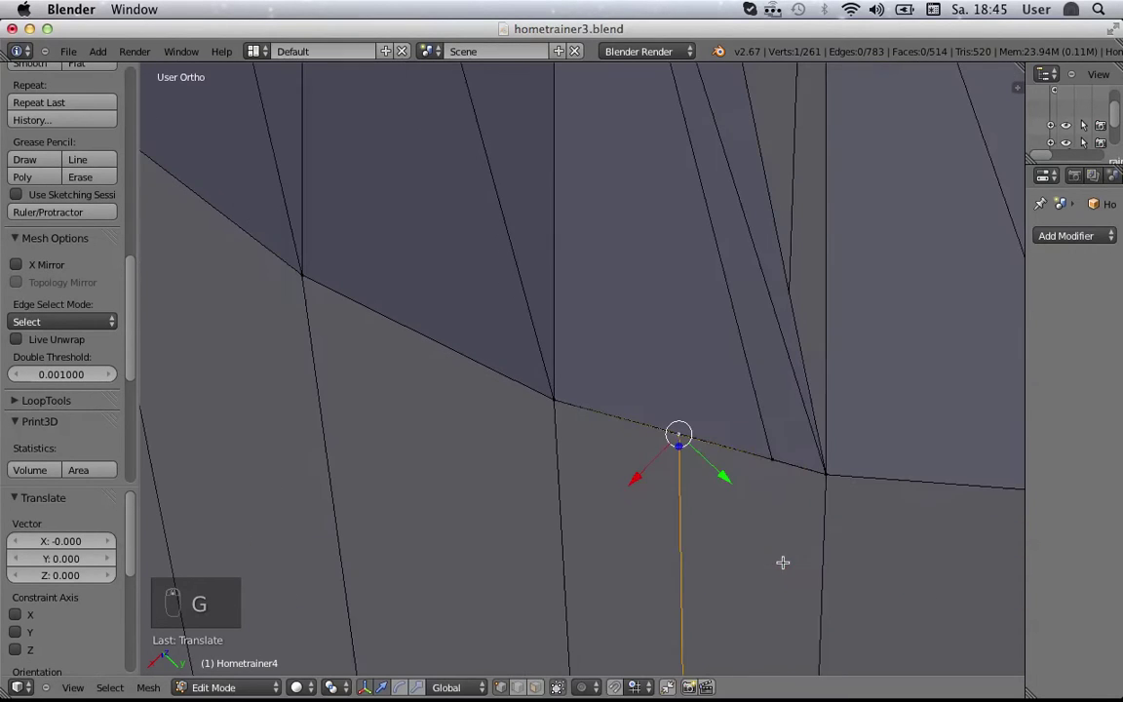
pyautogui.press('g')
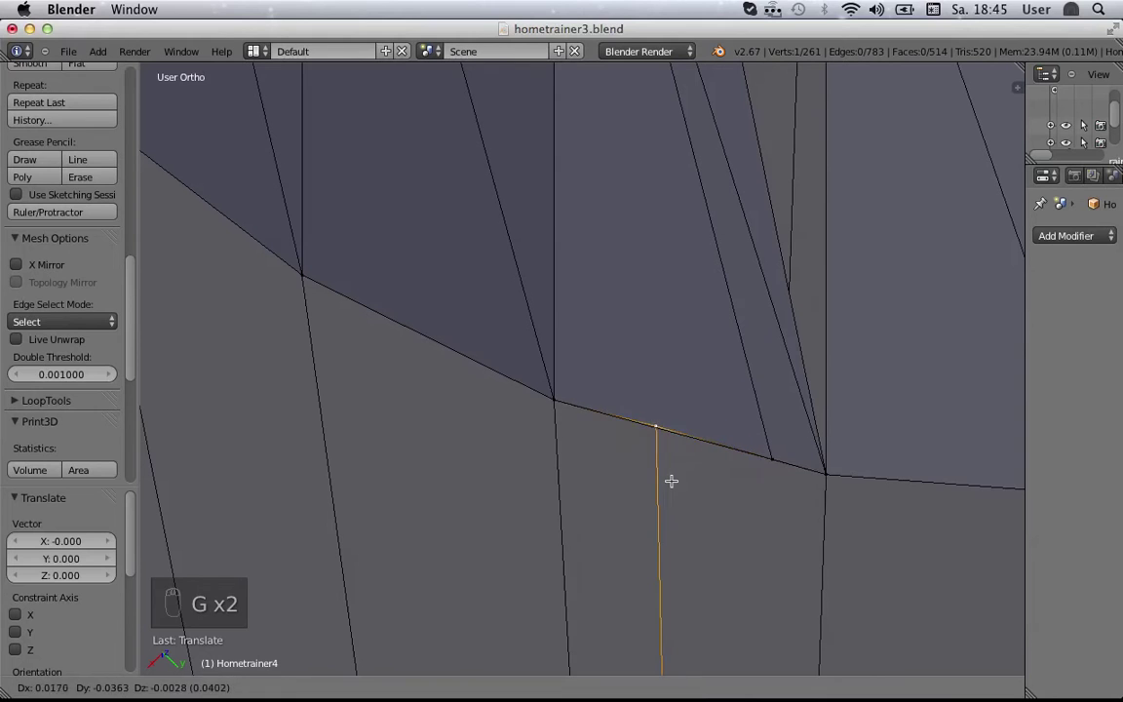
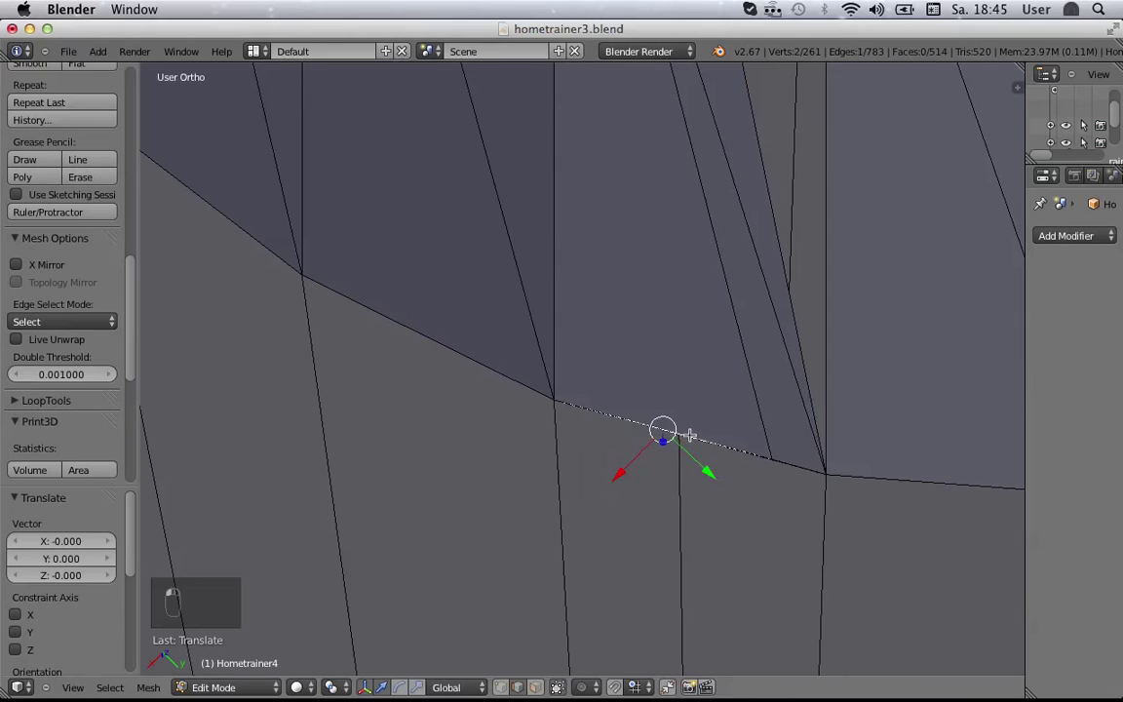
pyautogui.press('g')
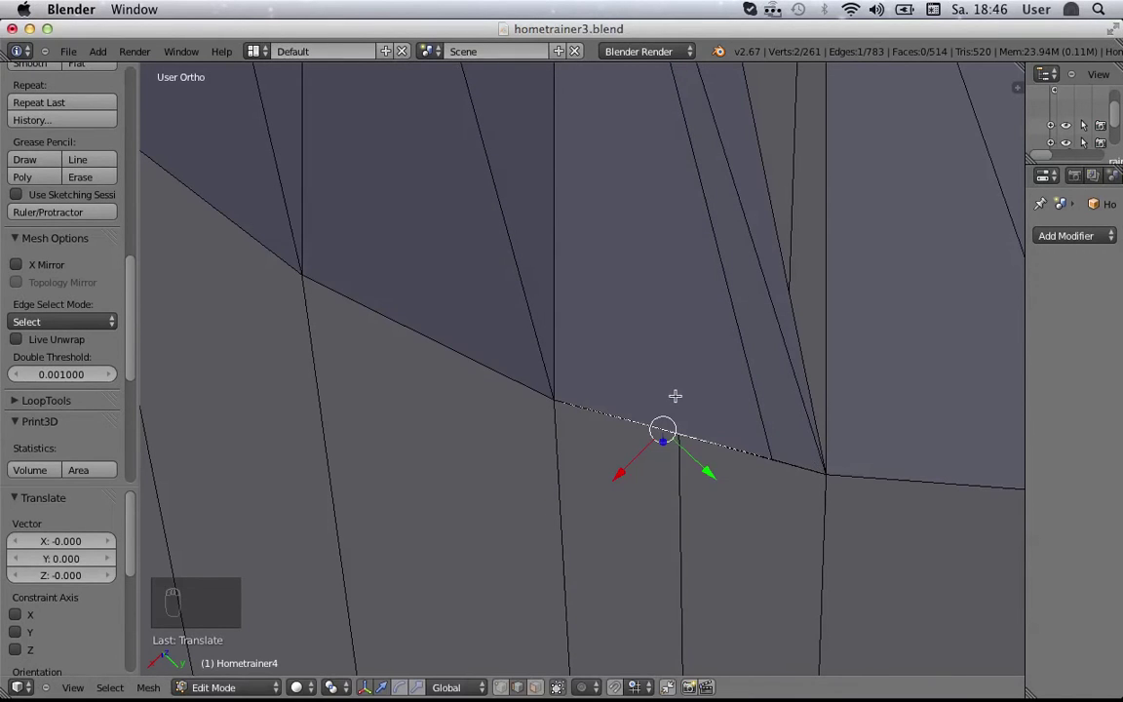
# Step: Delete the thin sliver edges along the gap and nudge the seam vertex between deletions
pyautogui.press('x')
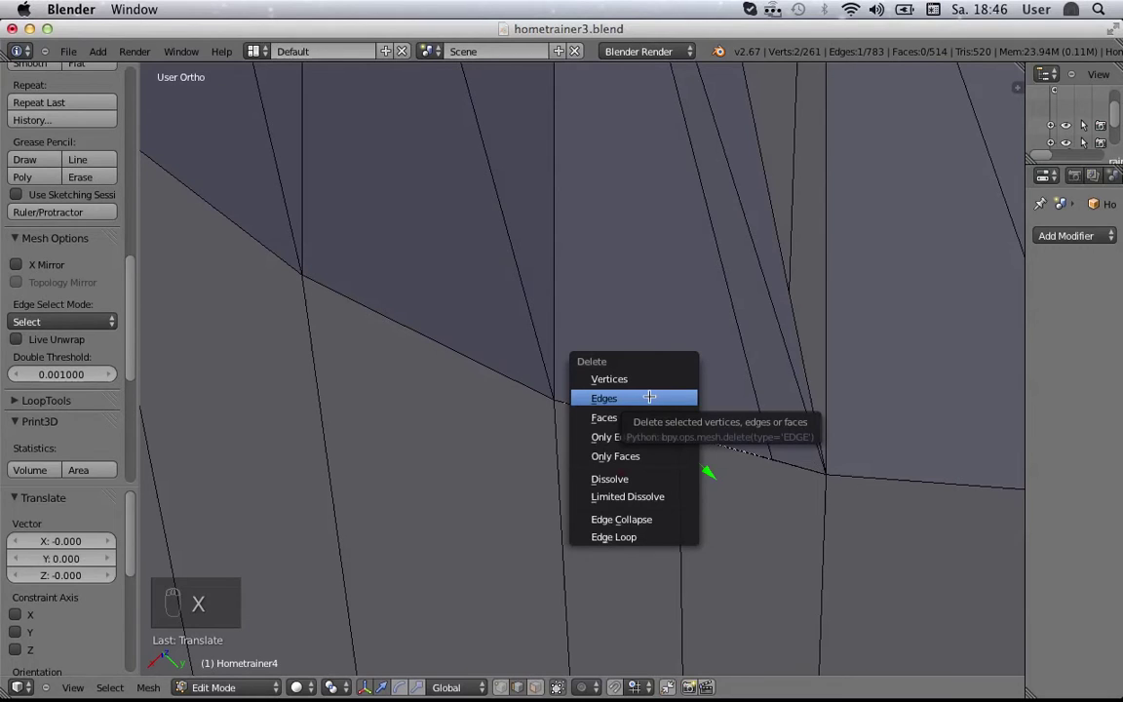
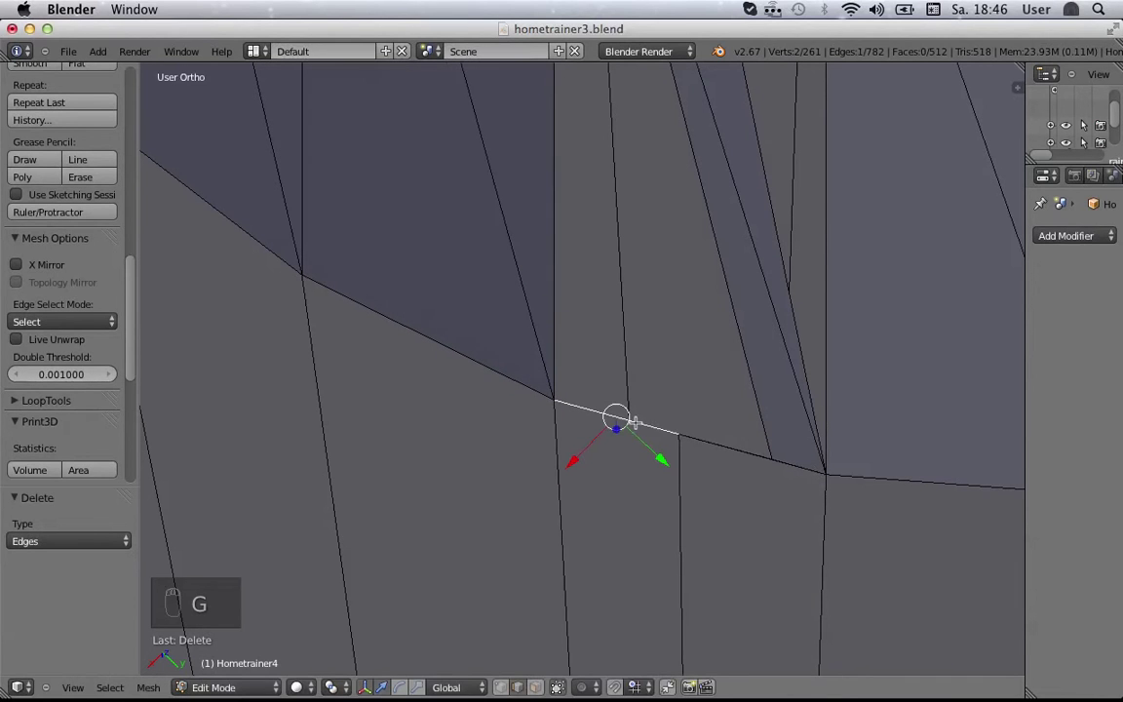
pyautogui.moveTo(716, 439); pyautogui.dragTo(732, 405)
pyautogui.press('g')
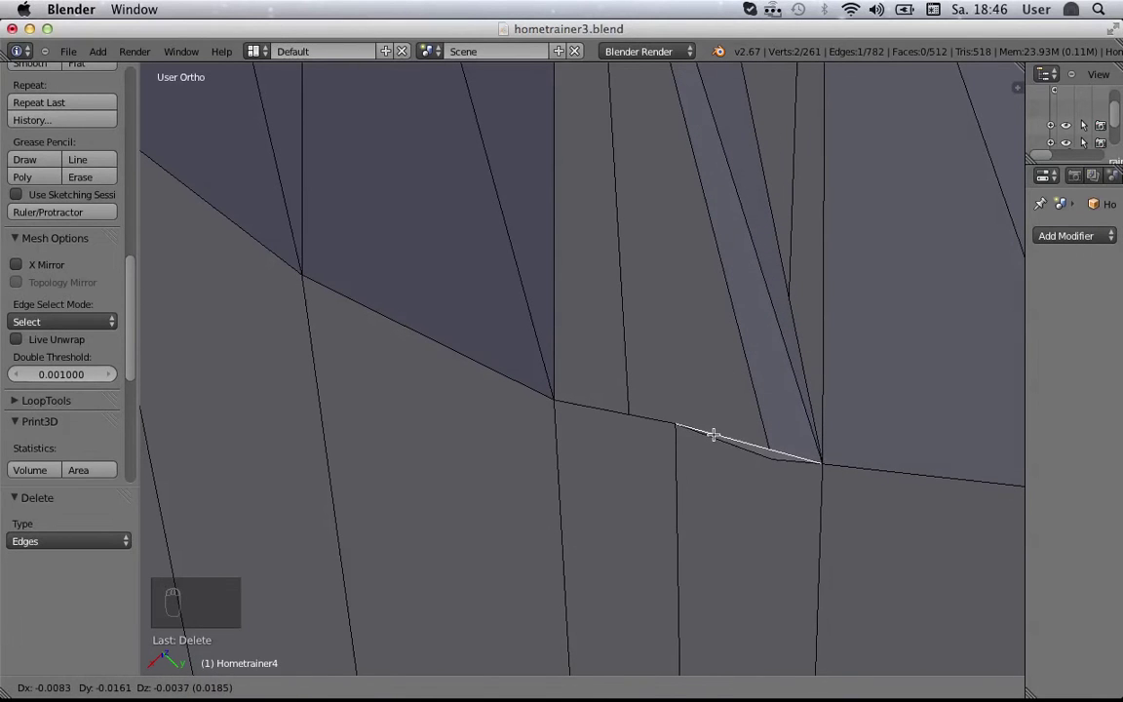
pyautogui.press('x')
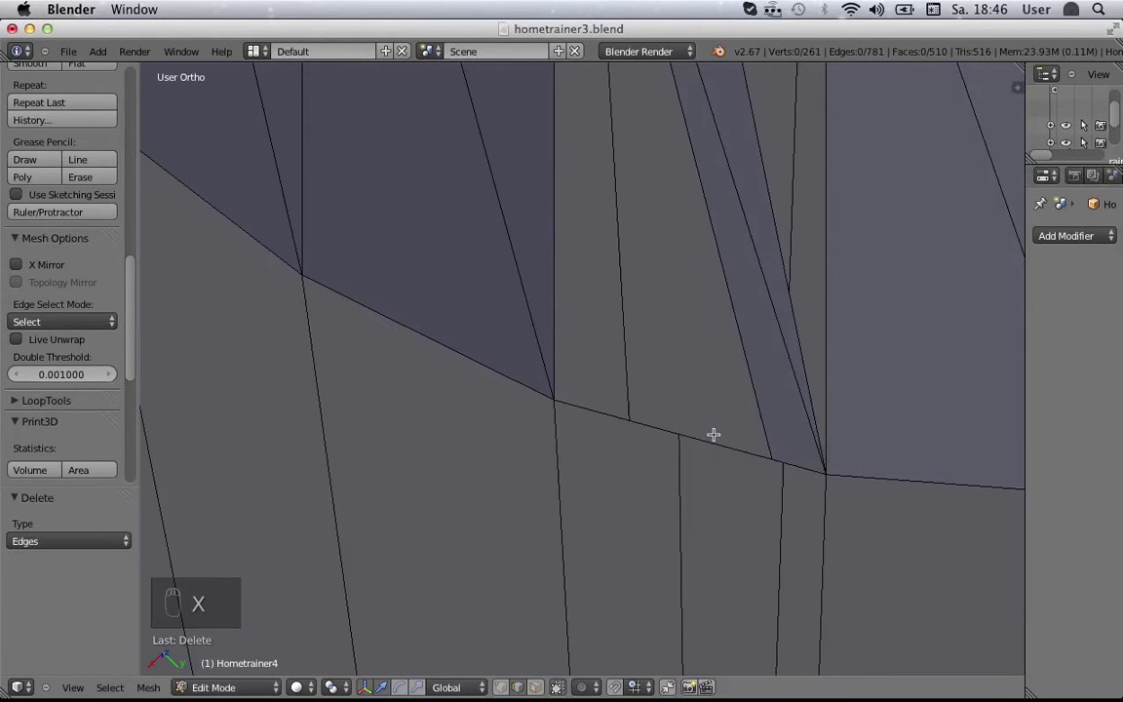
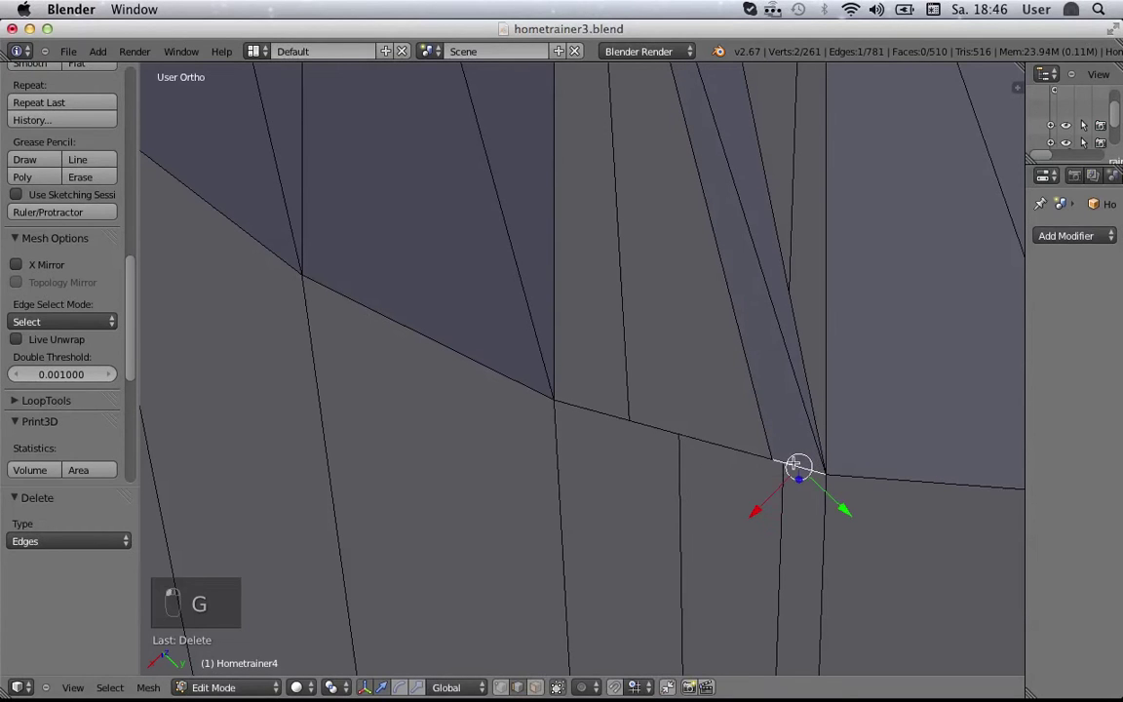
pyautogui.press('g')
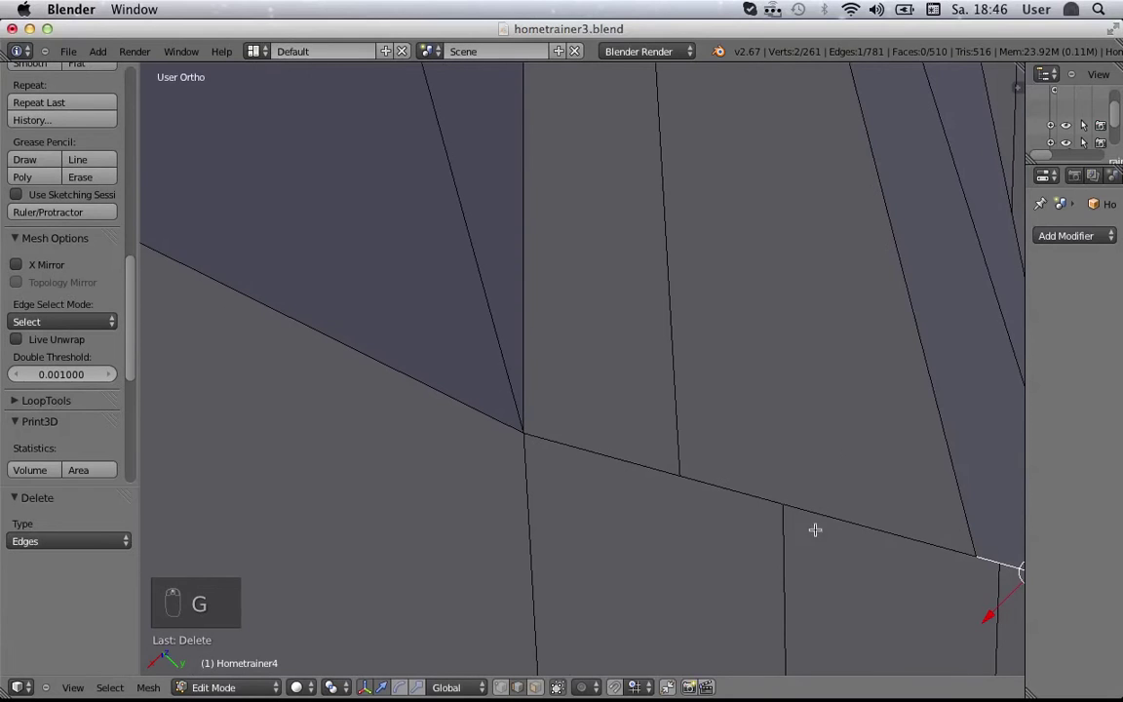
# Step: Pan to the next gap and slide the wall vertex sideways along its edge
pyautogui.moveTo(858, 538); pyautogui.dragTo(887, 544)
pyautogui.middleClick(888, 534)
pyautogui.middleClick(702, 429)
pyautogui.moveTo(702, 429); pyautogui.dragTo(723, 439)
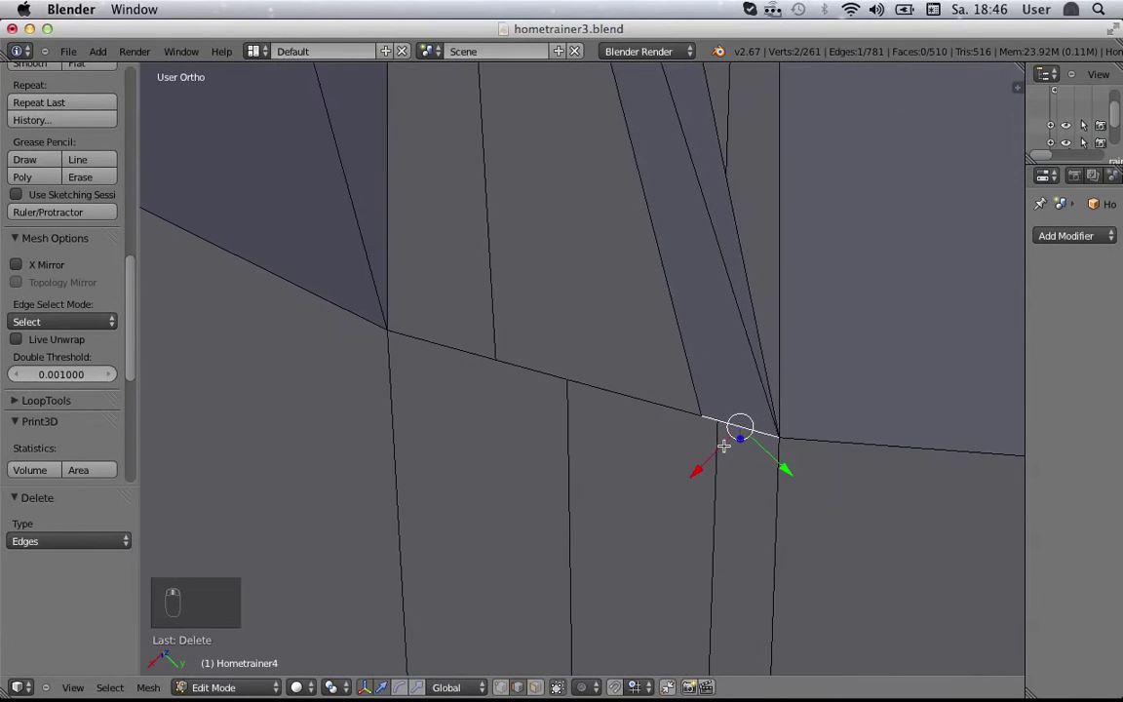
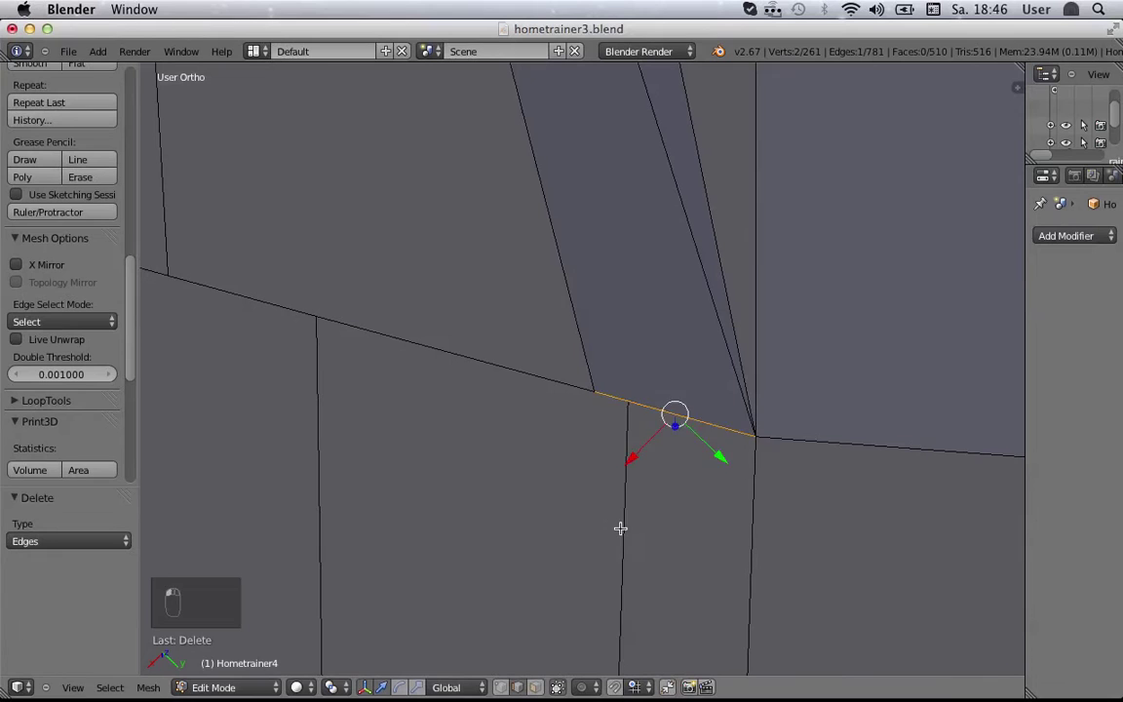
pyautogui.press('g')
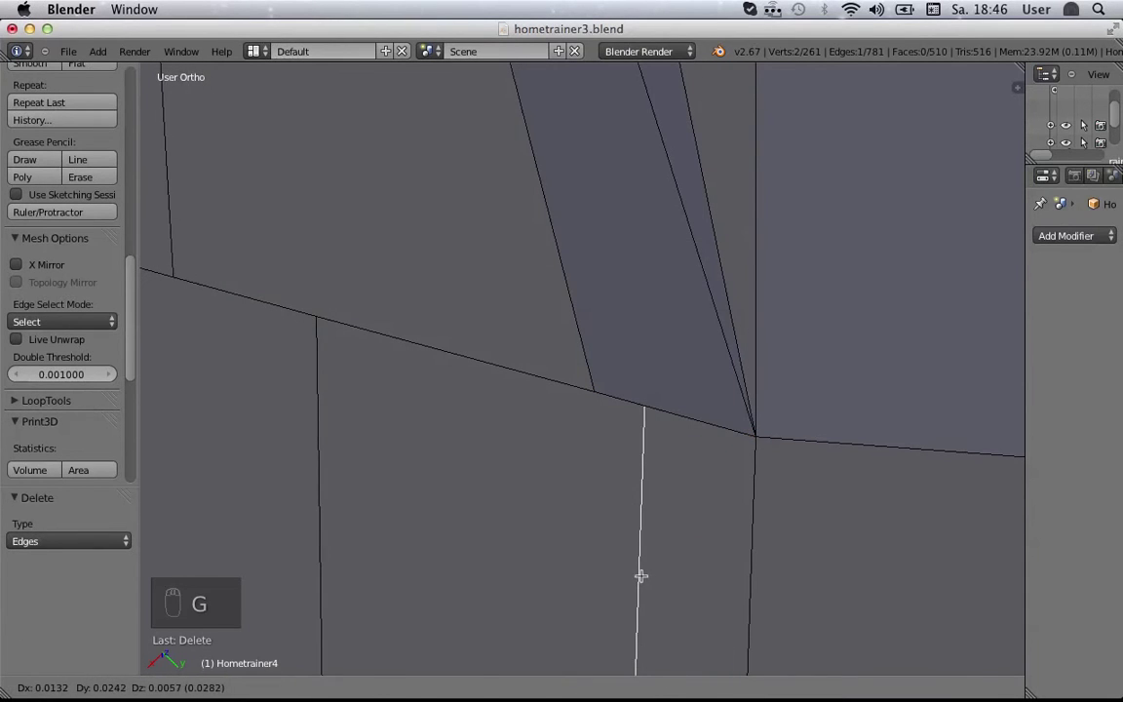
# Step: Orbit to the underside and zoom in on the long sliver gap below the cylinder hole
pyautogui.moveTo(641, 567); pyautogui.dragTo(743, 215)
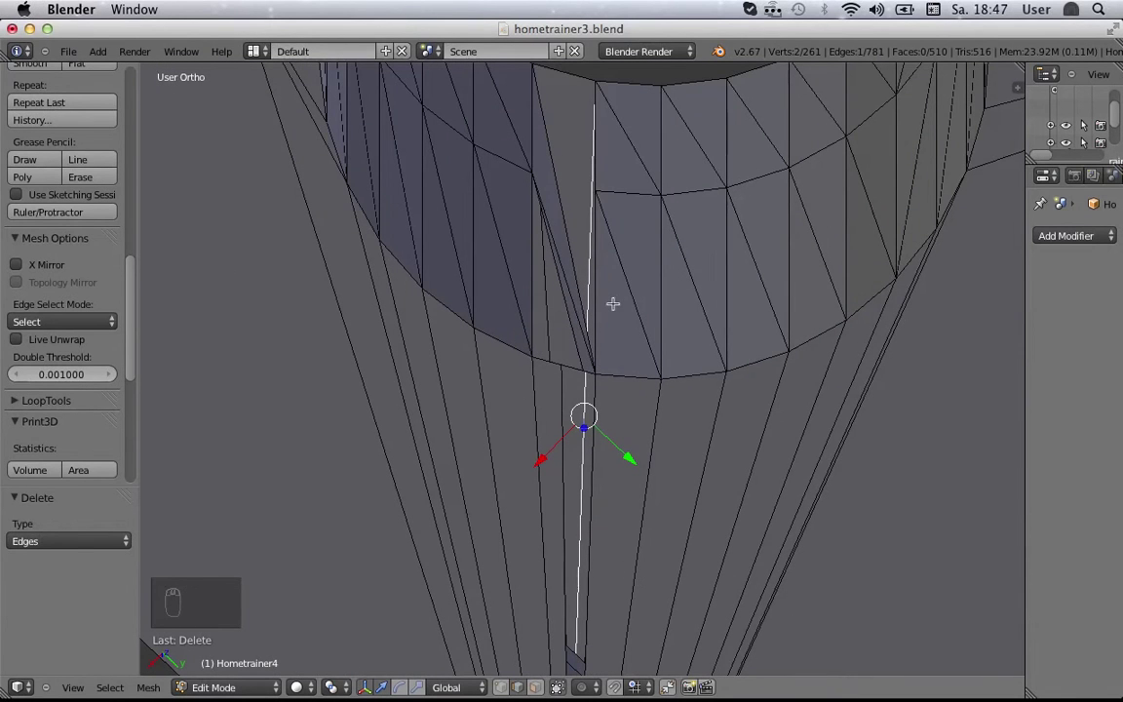
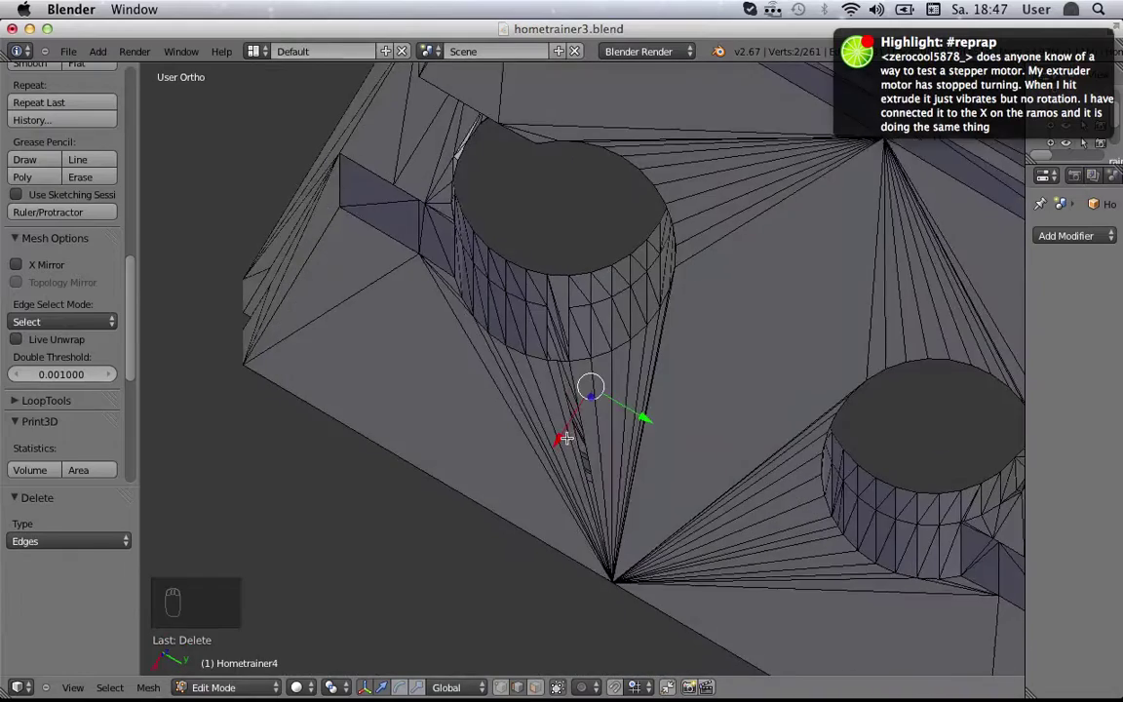
pyautogui.moveTo(541, 299); pyautogui.dragTo(501, 235)
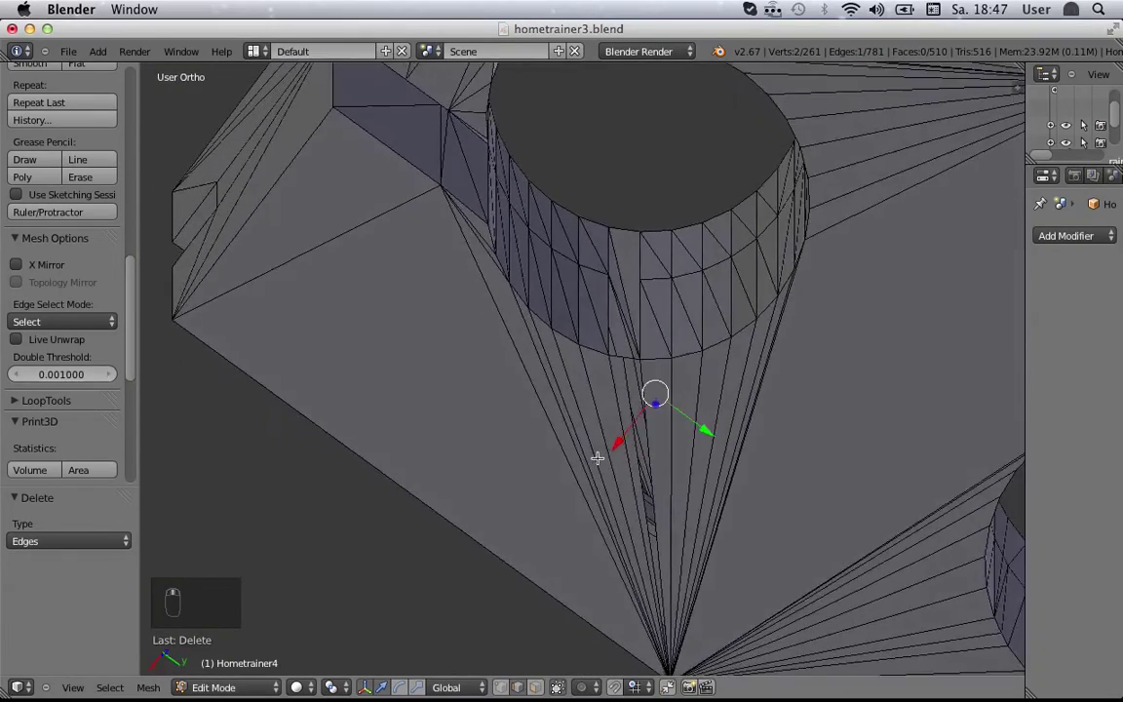
pyautogui.middleClick(579, 472)
pyautogui.moveTo(524, 482); pyautogui.dragTo(672, 424)
pyautogui.middleClick(687, 325)
pyautogui.moveTo(682, 325); pyautogui.dragTo(569, 378)
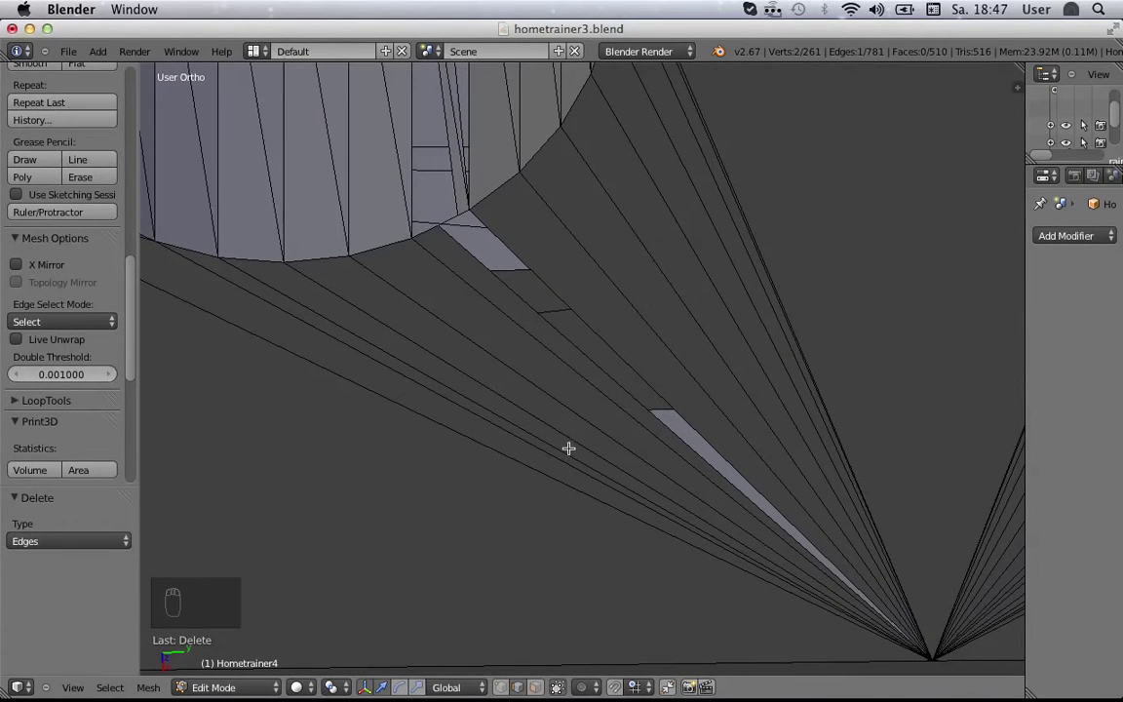
pyautogui.moveTo(597, 357); pyautogui.dragTo(596, 339)
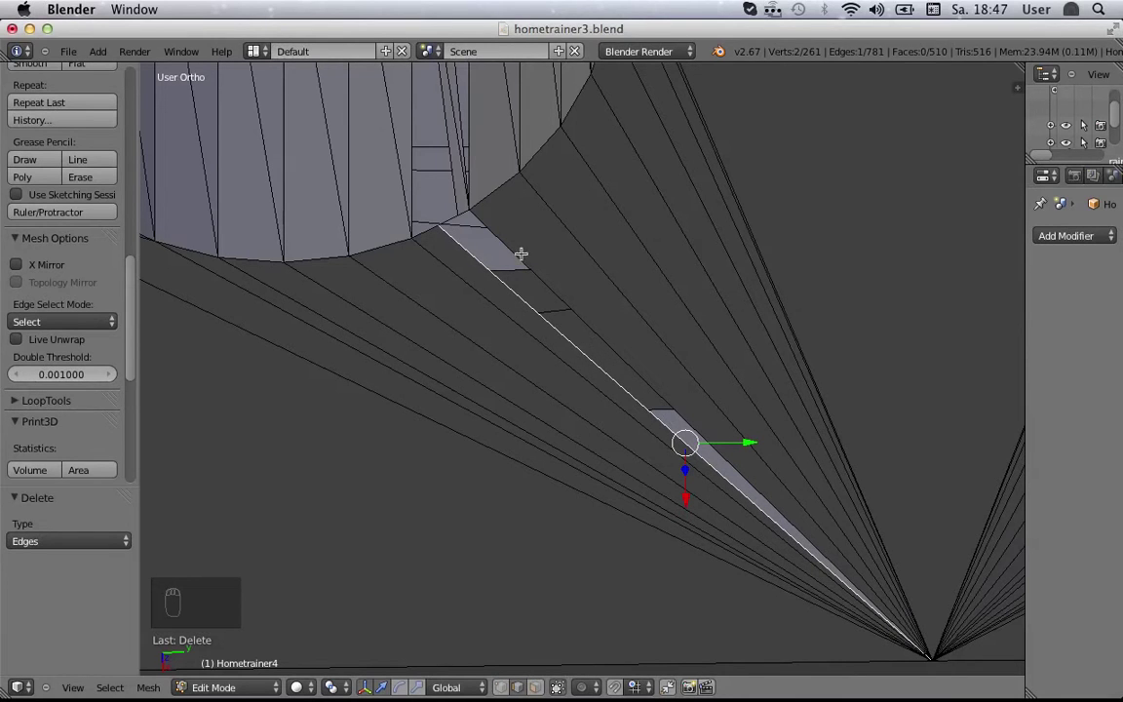
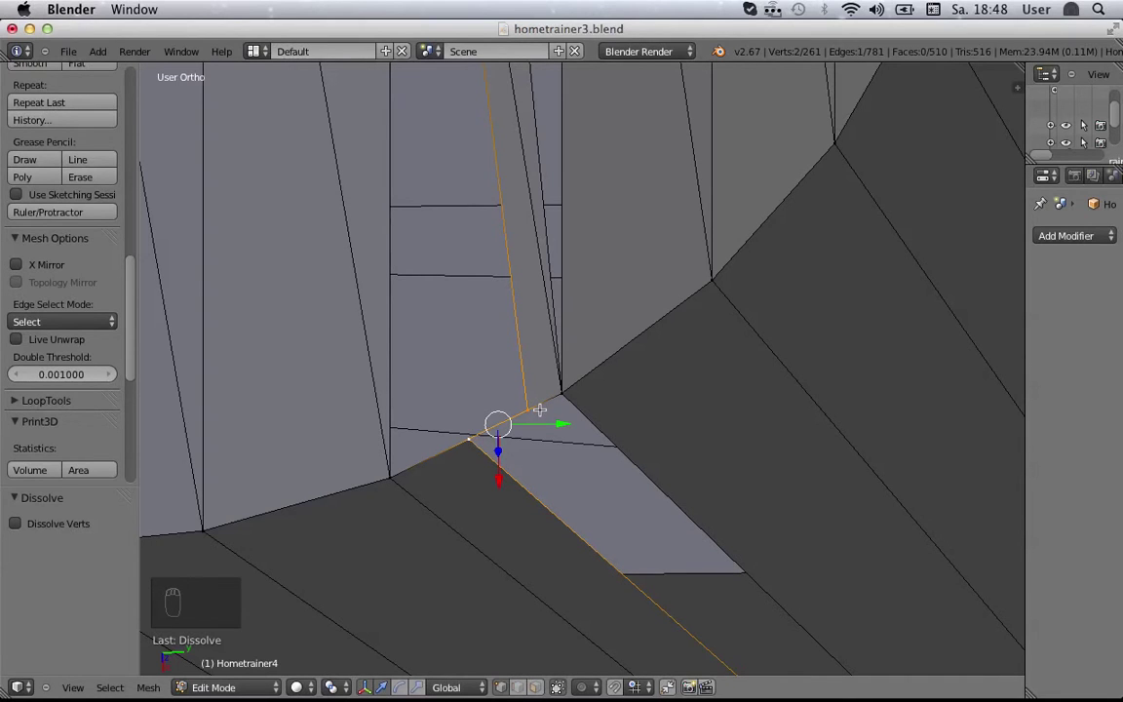
# Step: Bring up the Alt+M merge options for the two vertices at the sliver's corner
pyautogui.press('alt+m')
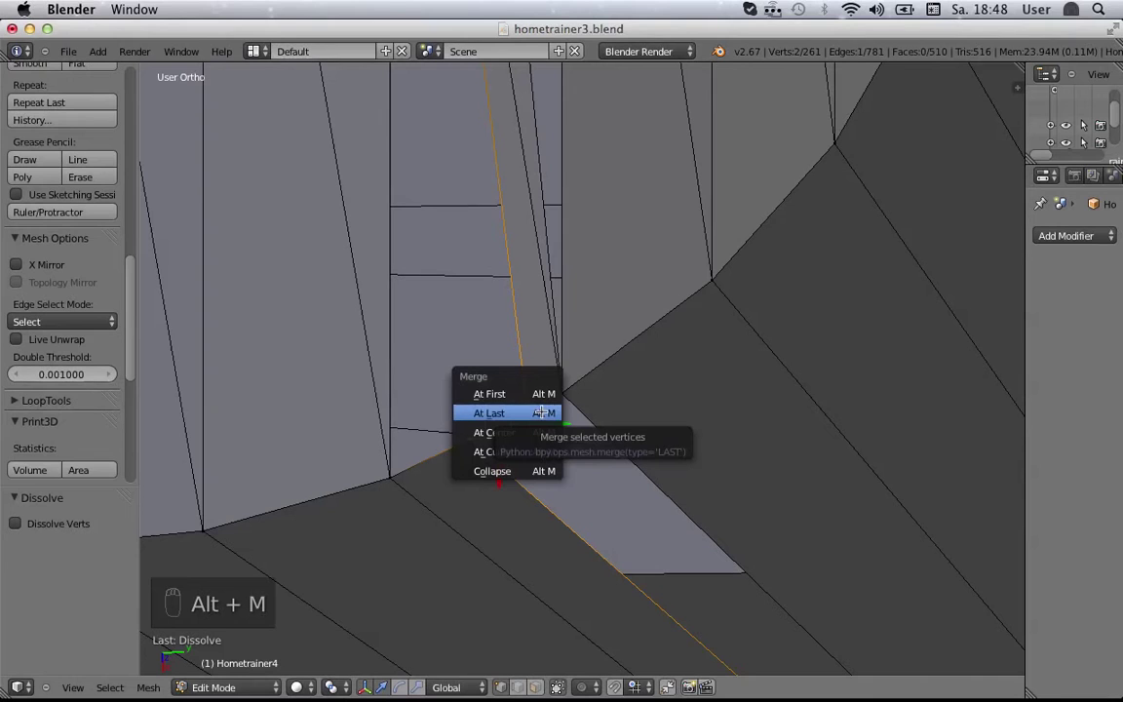
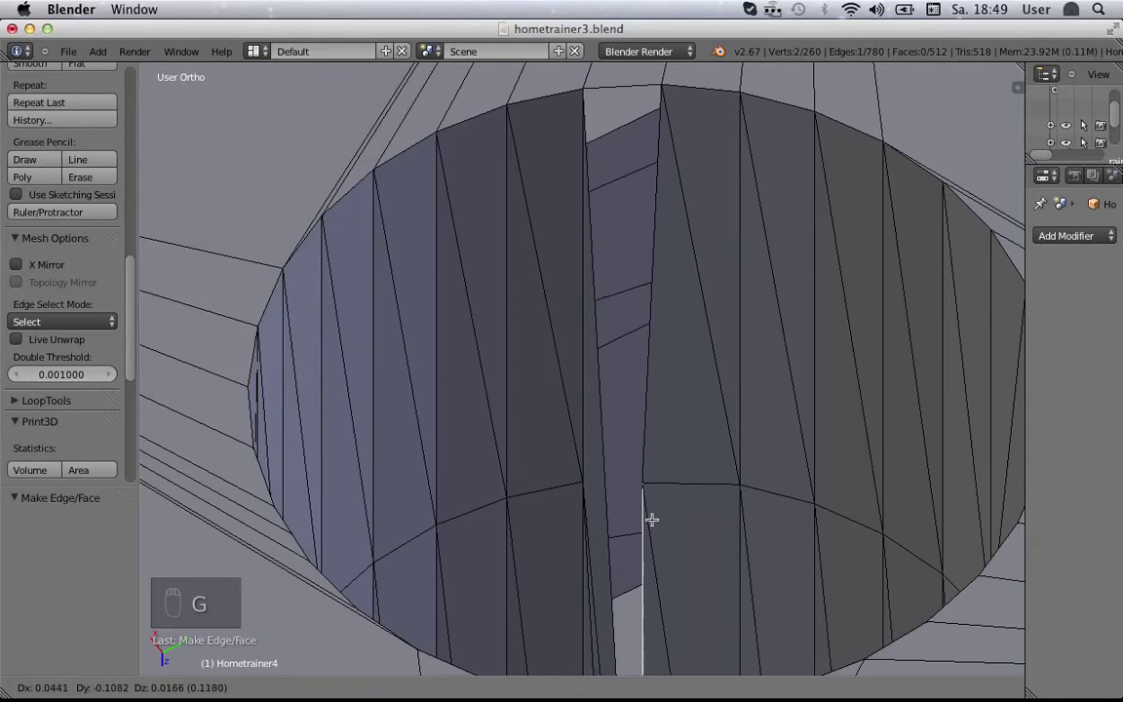
# Step: Toggle the mesh selection clear with A and frame the hole's bottom rim
pyautogui.middleClick(674, 514)
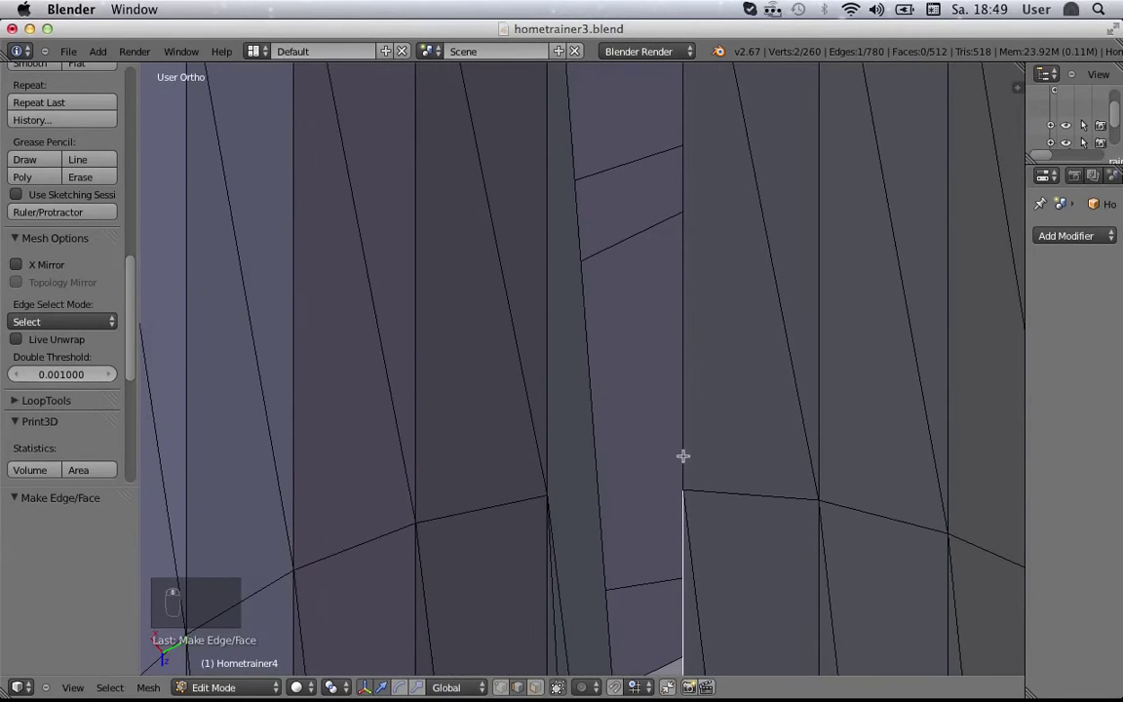
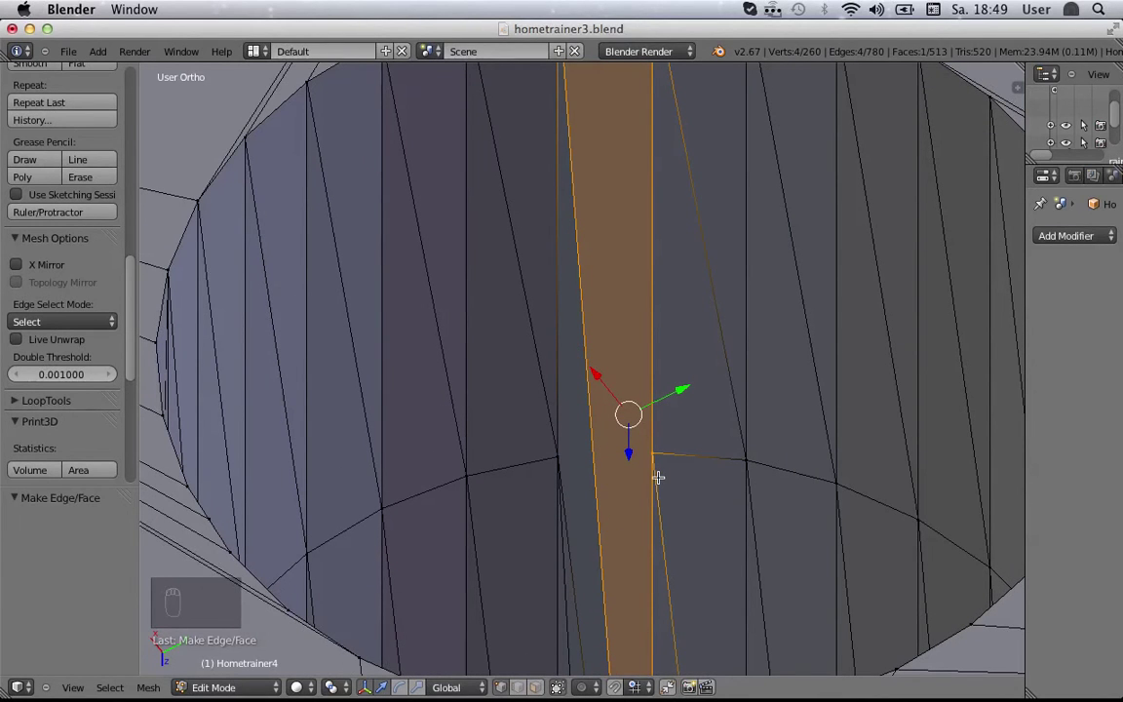
pyautogui.press('a')
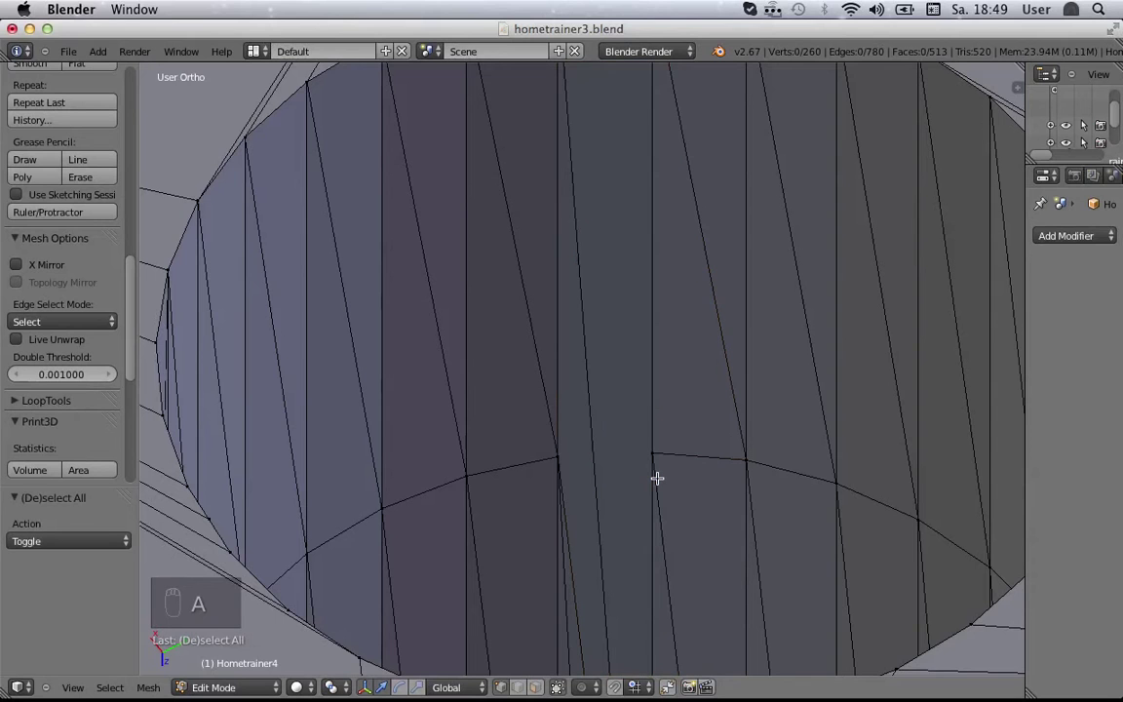
pyautogui.press('a')
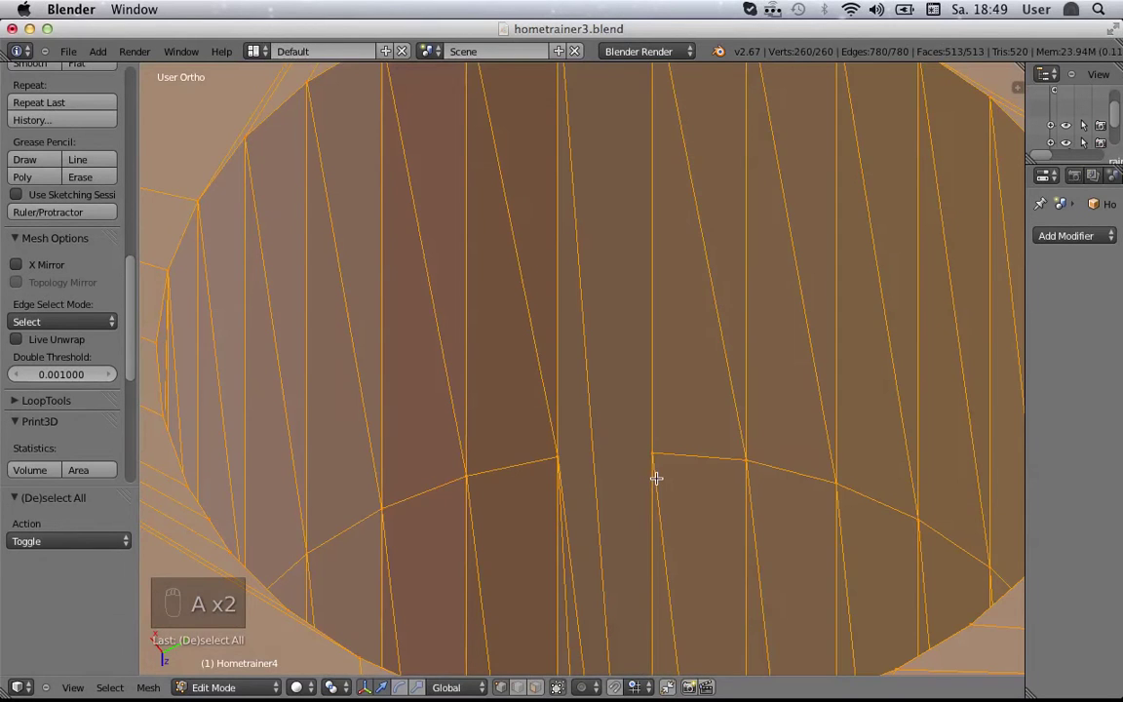
pyautogui.press('a')
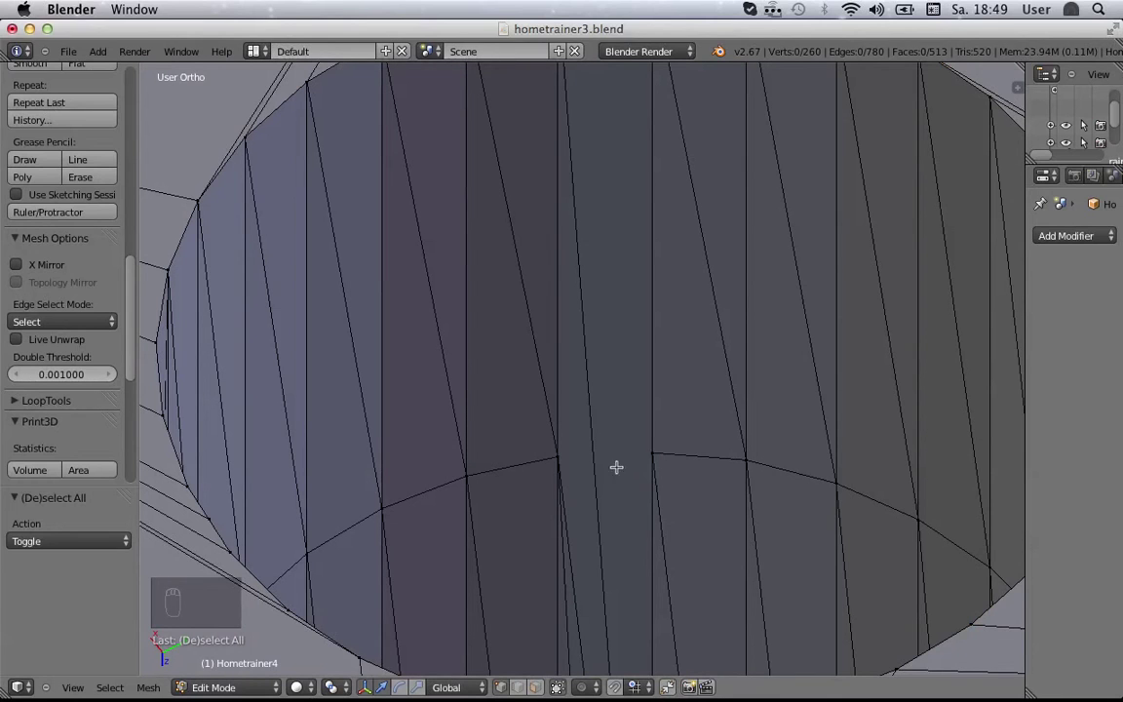
pyautogui.moveTo(654, 450); pyautogui.dragTo(554, 456)
pyautogui.middleClick(562, 462)
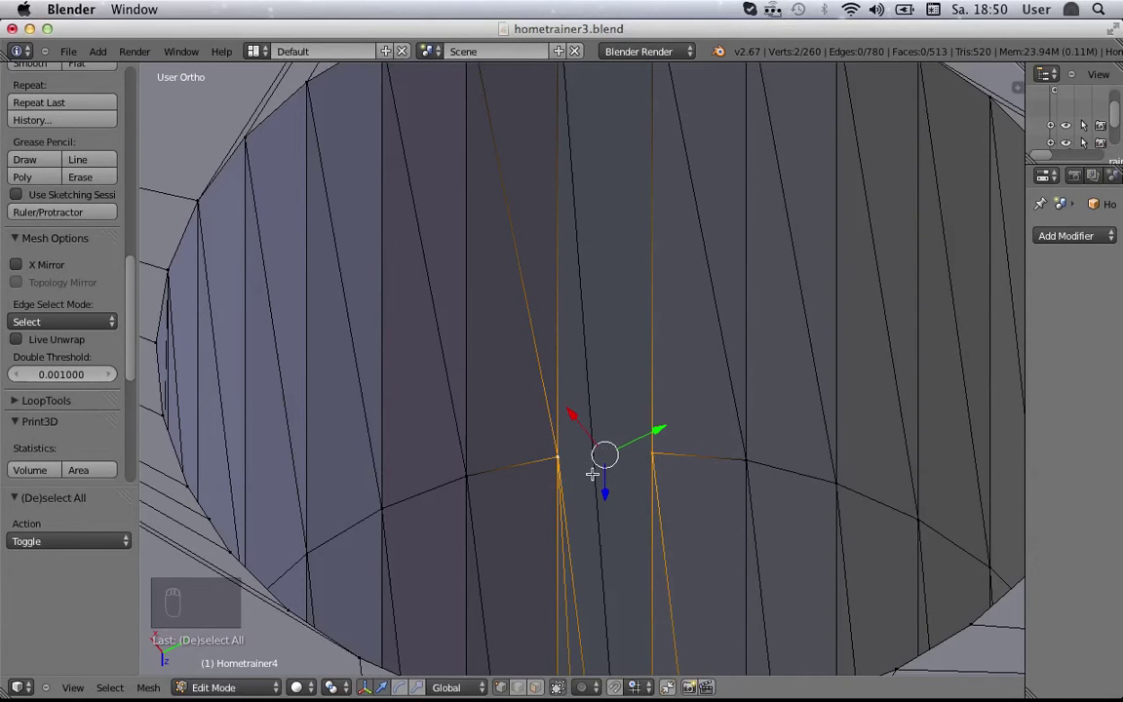
# Step: Knife-cut a new edge along the rim between the two loose vertices, splitting the wall faces
pyautogui.press('a')
pyautogui.press('k')
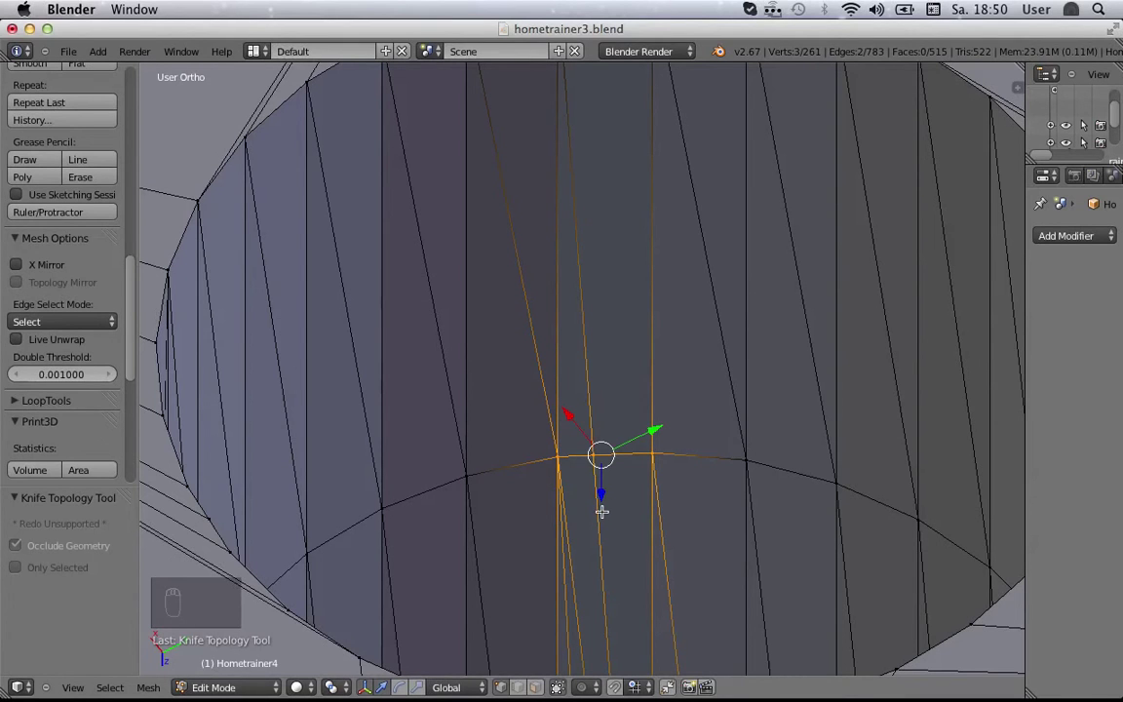
# Step: Clear the selection and orbit/zoom into the upper cylinder hole to find the wall gap
pyautogui.press('a')
pyautogui.moveTo(602, 506); pyautogui.dragTo(590, 535)
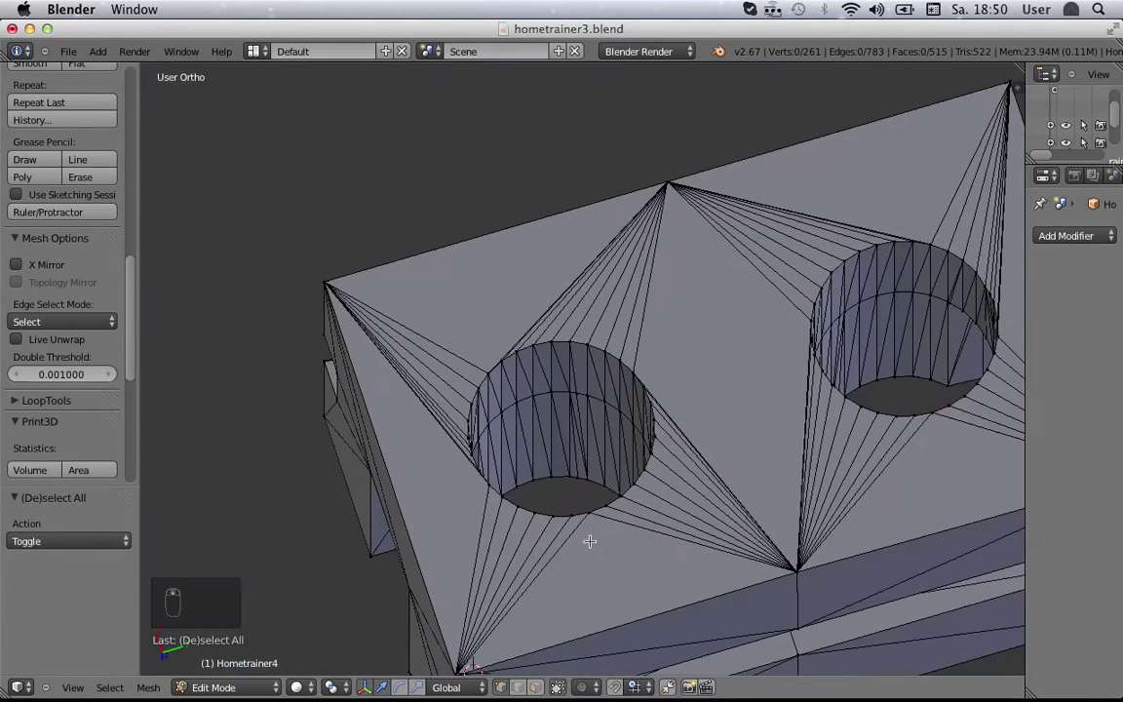
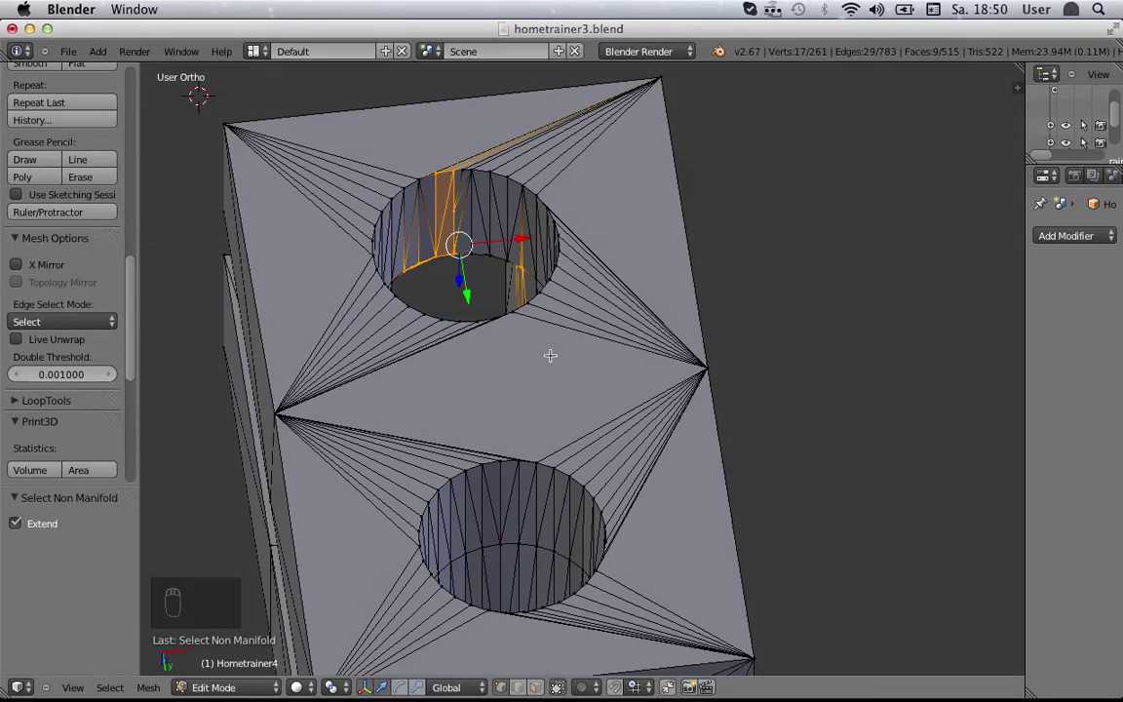
pyautogui.moveTo(241, 144); pyautogui.dragTo(524, 483)
pyautogui.moveTo(459, 569); pyautogui.dragTo(601, 510)
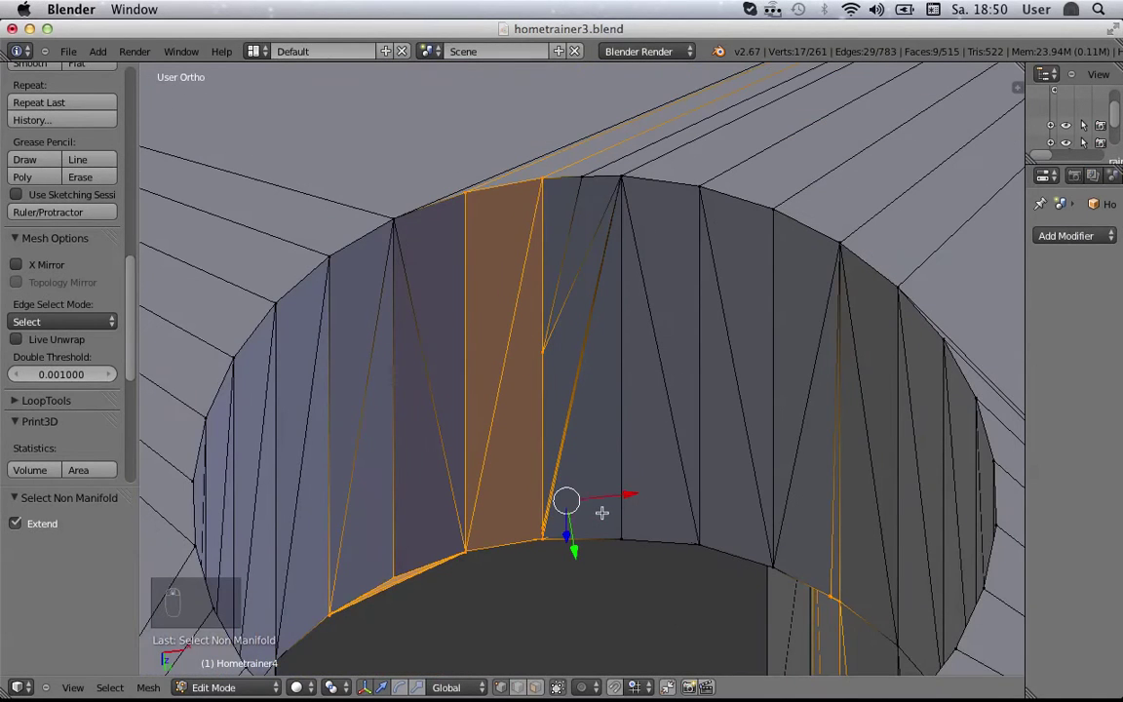
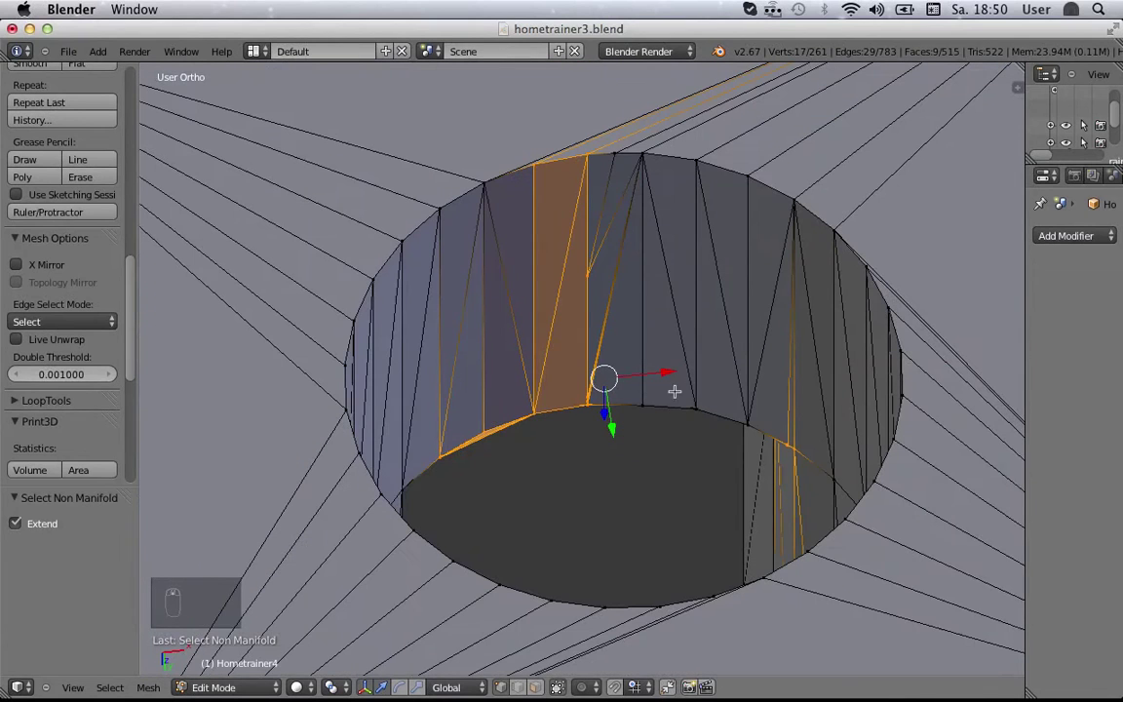
pyautogui.moveTo(661, 444); pyautogui.dragTo(704, 453)
pyautogui.middleClick(704, 453)
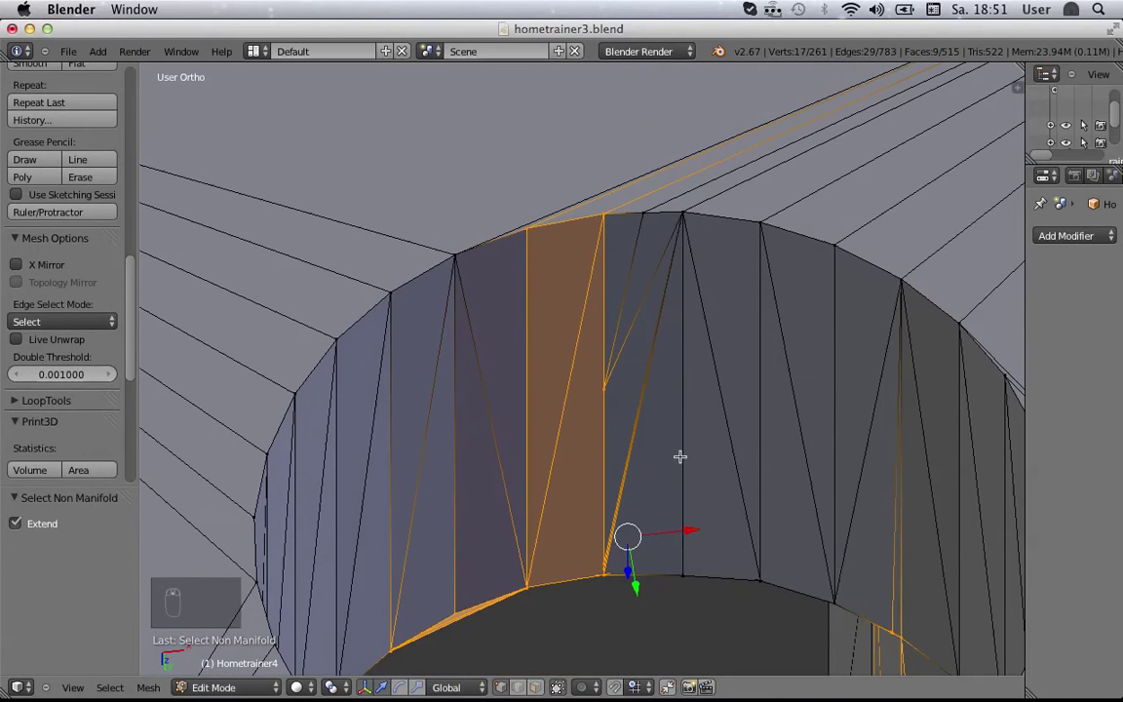
# Step: Zoom onto the stray edge in the hole wall and delete it with X > Edges
pyautogui.middleClick(680, 449)
pyautogui.moveTo(679, 449); pyautogui.dragTo(523, 684)
pyautogui.moveTo(522, 685); pyautogui.dragTo(557, 435)
pyautogui.press('x')
pyautogui.scroll(3)
pyautogui.moveTo(534, 364); pyautogui.dragTo(571, 365)
pyautogui.scroll(3)
# Step: Delete just the selected stray edges (X > Edges) and orbit to inspect the resulting sliver
pyautogui.press('x')
pyautogui.moveTo(576, 373); pyautogui.dragTo(621, 366)
pyautogui.middleClick(621, 421)
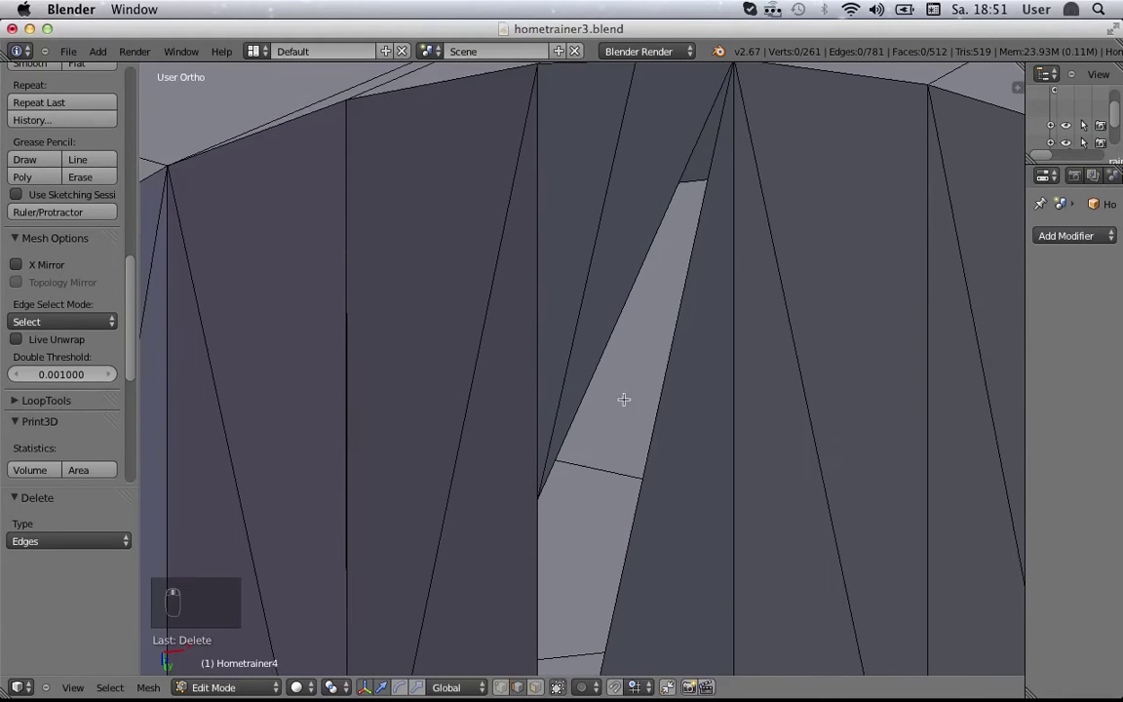
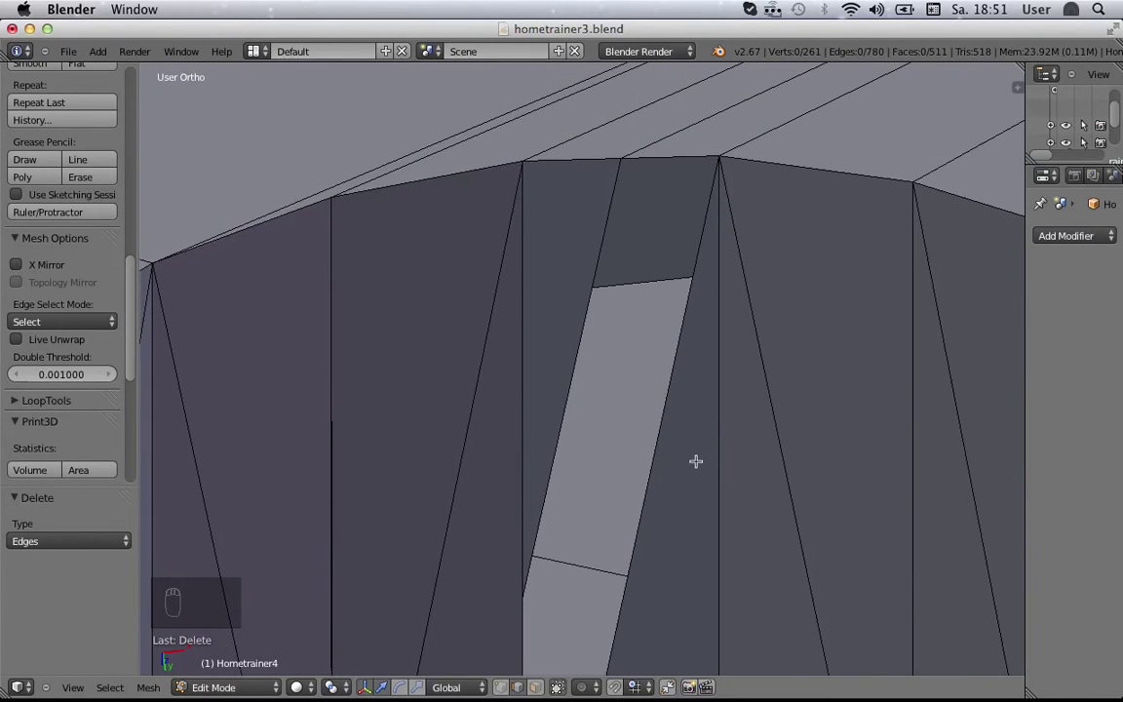
pyautogui.middleClick(662, 544)
pyautogui.middleClick(713, 235)
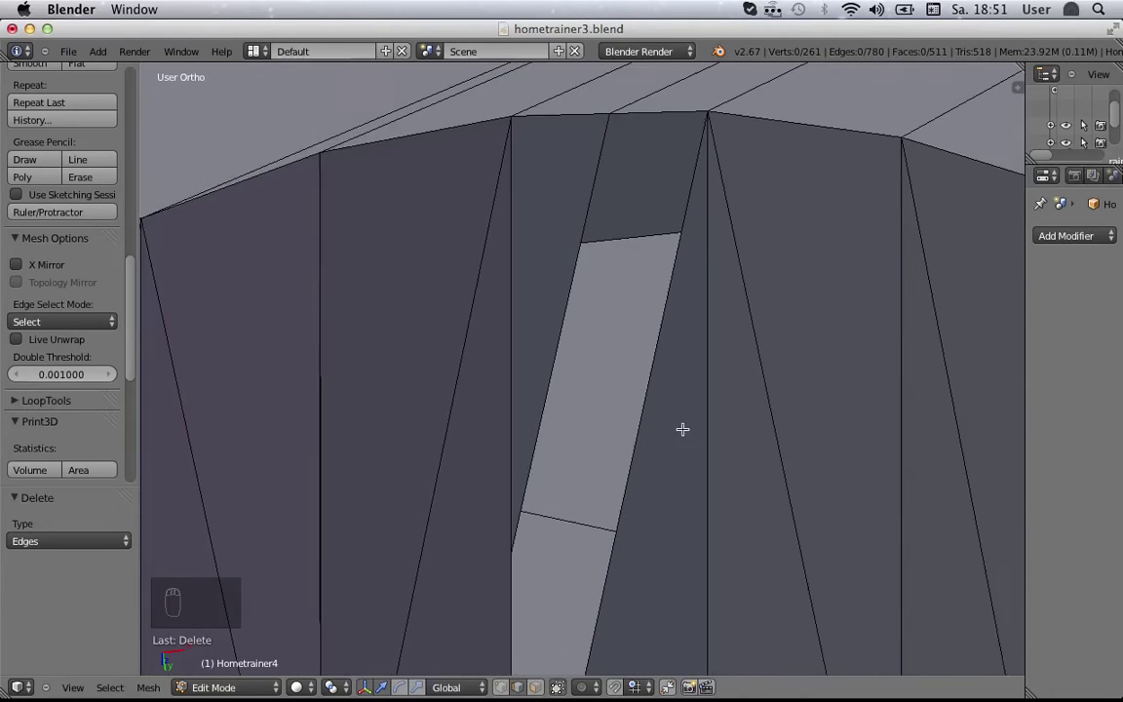
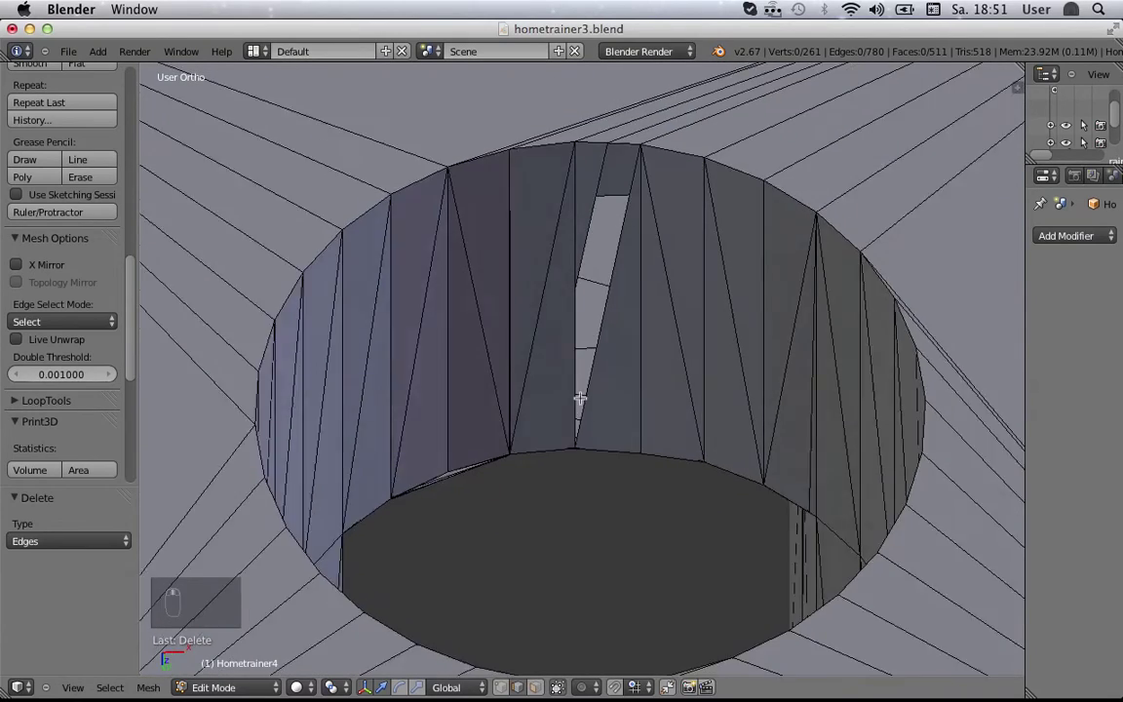
pyautogui.moveTo(615, 427); pyautogui.dragTo(670, 401)
pyautogui.middleClick(637, 399)
pyautogui.middleClick(931, 302)
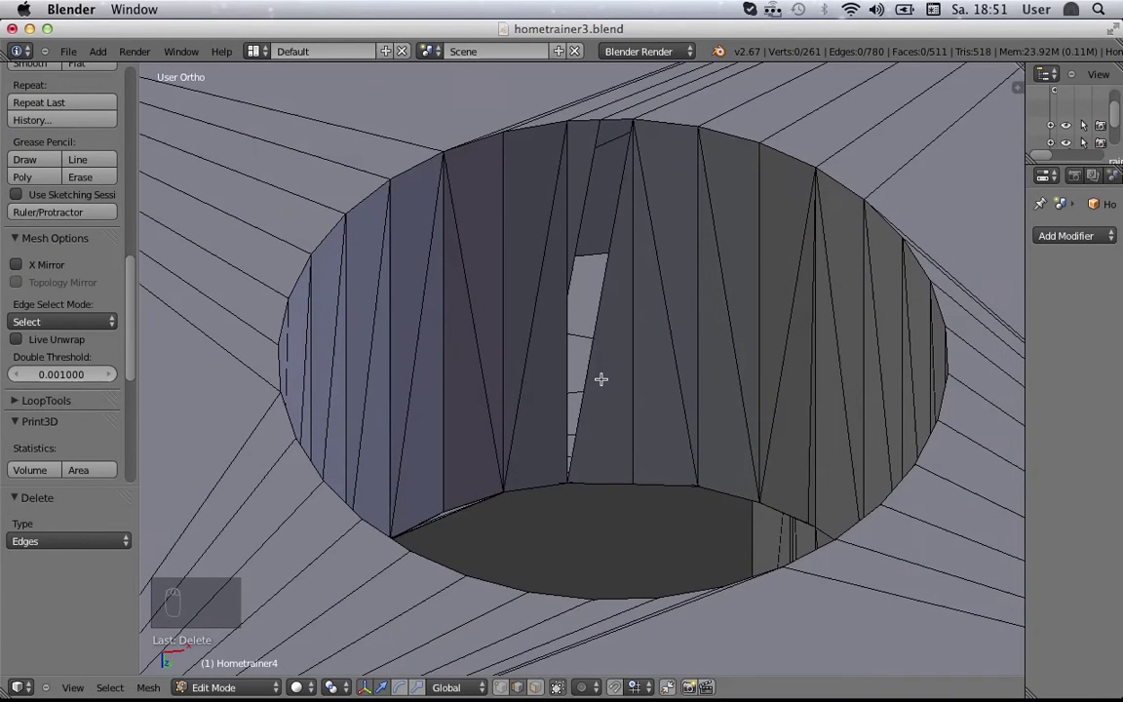
# Step: Work the view down to where the sliver meets the hole's floor
pyautogui.moveTo(602, 373); pyautogui.dragTo(625, 429)
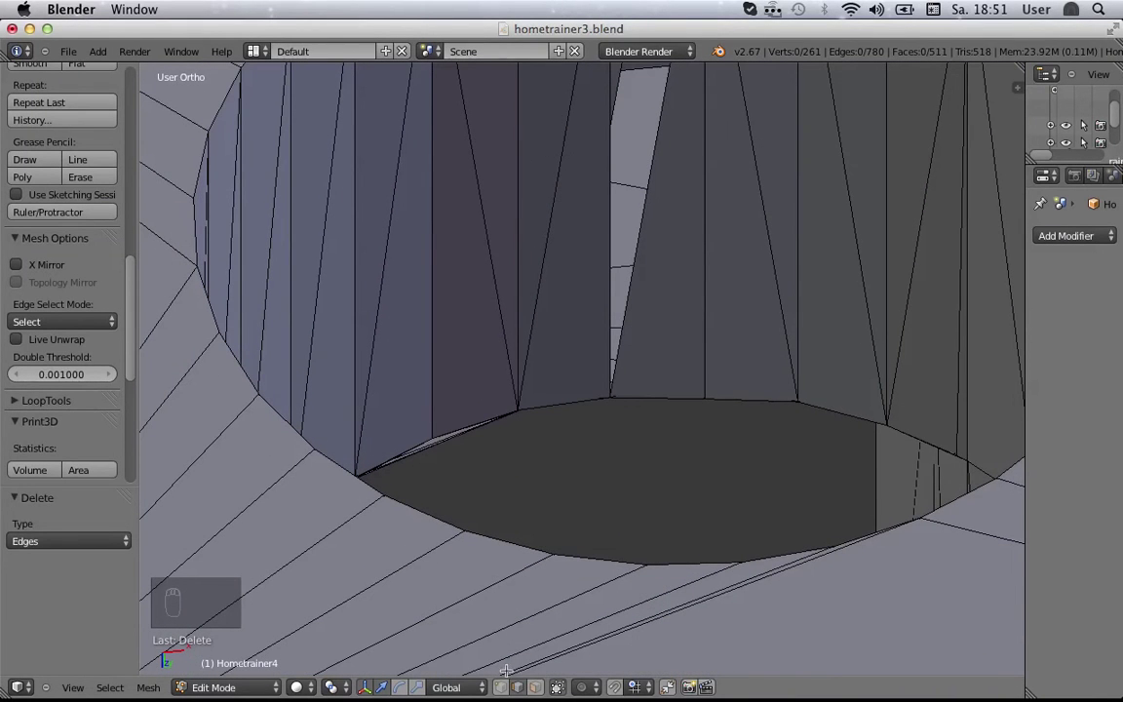
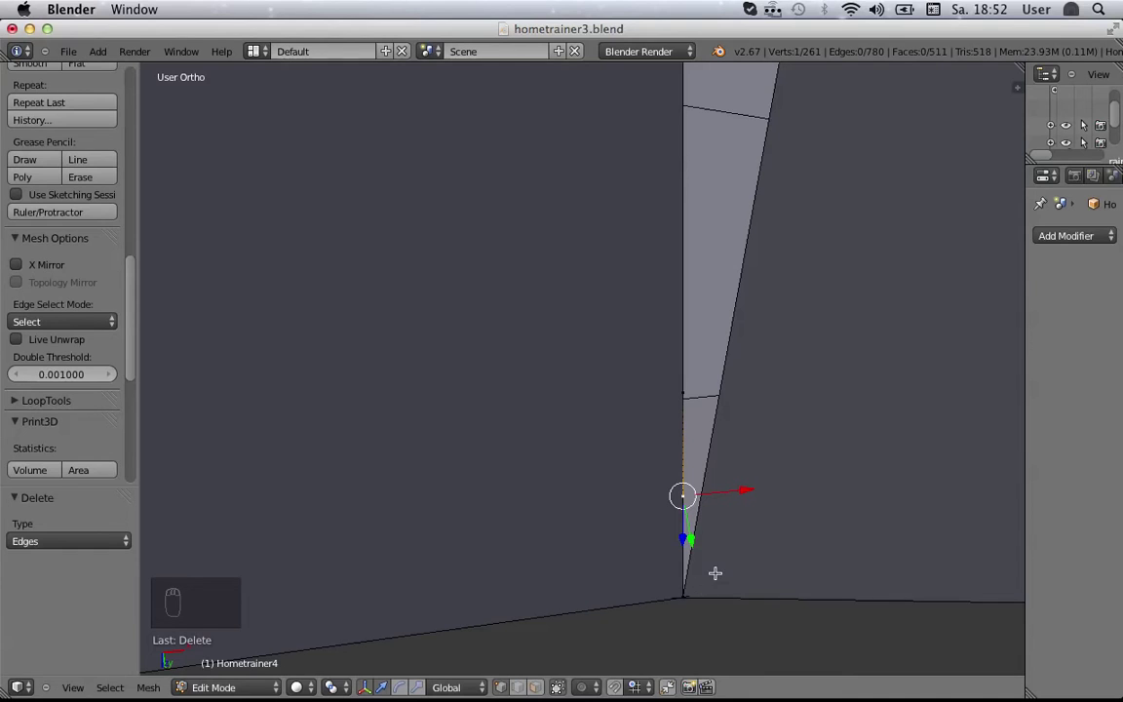
pyautogui.moveTo(682, 594); pyautogui.dragTo(784, 610)
pyautogui.press('g')
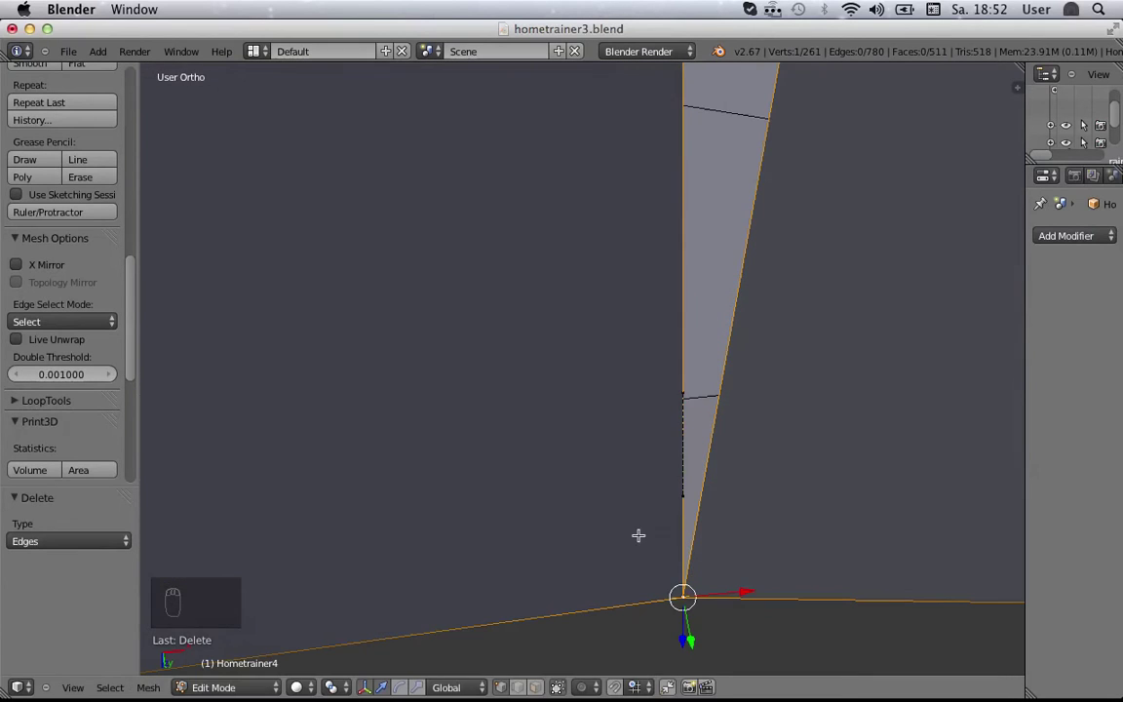
pyautogui.moveTo(679, 605); pyautogui.dragTo(674, 590)
pyautogui.middleClick(673, 591)
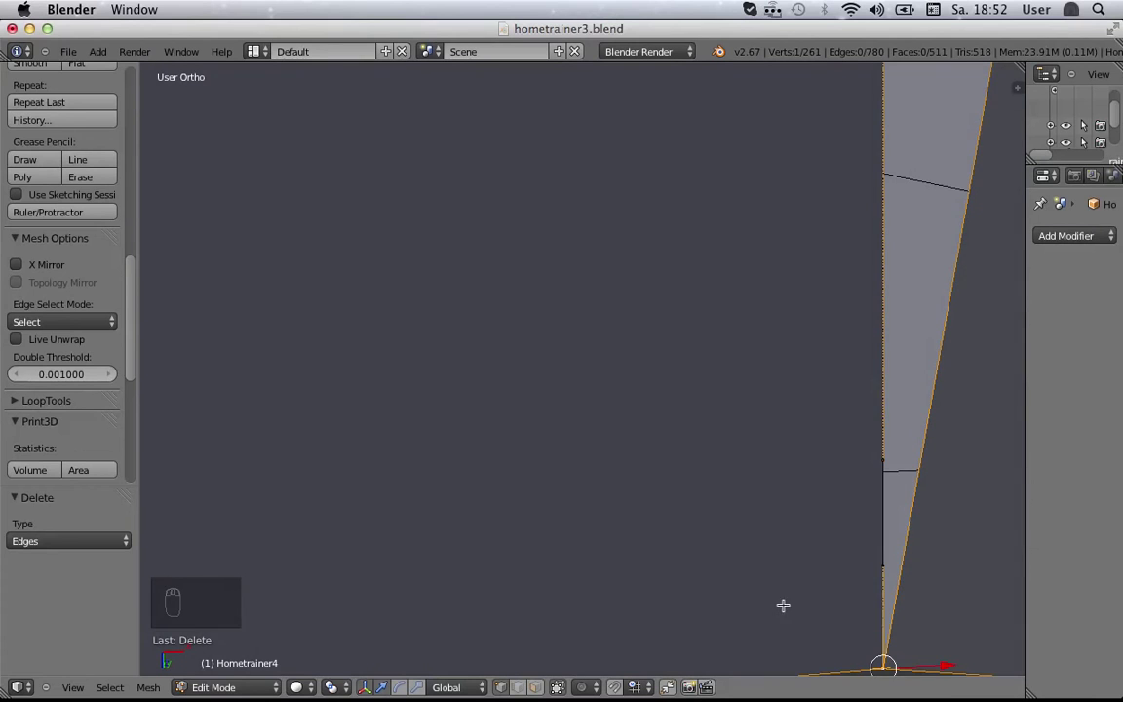
pyautogui.moveTo(803, 586); pyautogui.dragTo(804, 448)
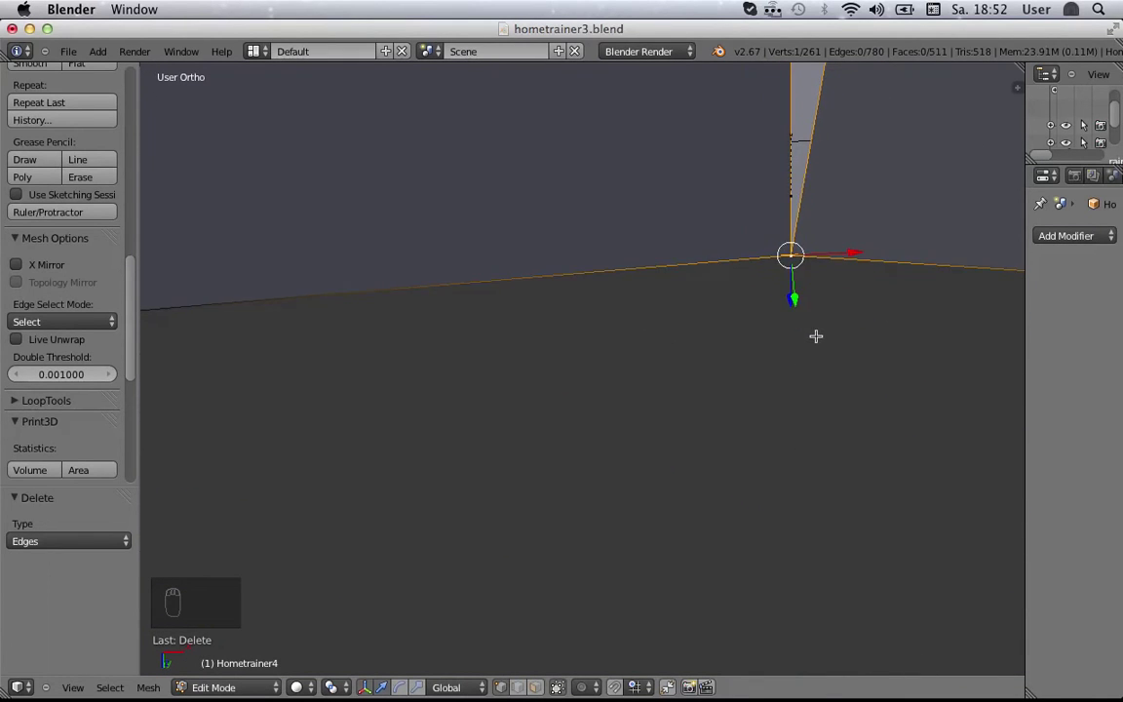
pyautogui.moveTo(807, 367); pyautogui.dragTo(767, 405)
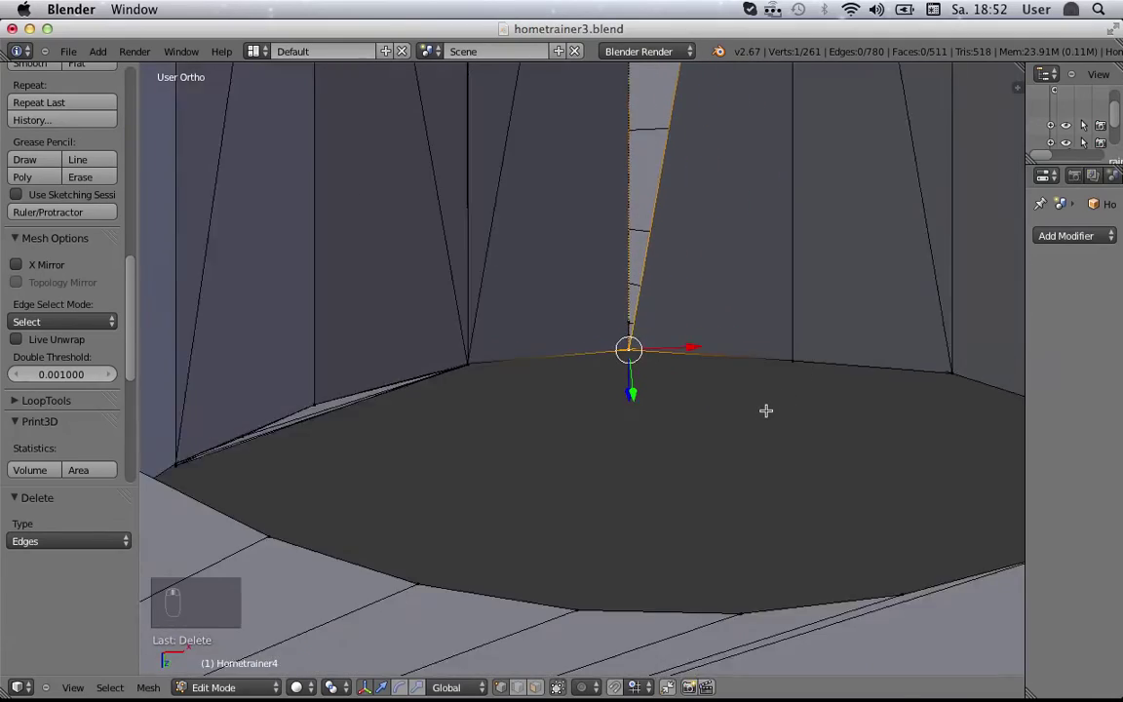
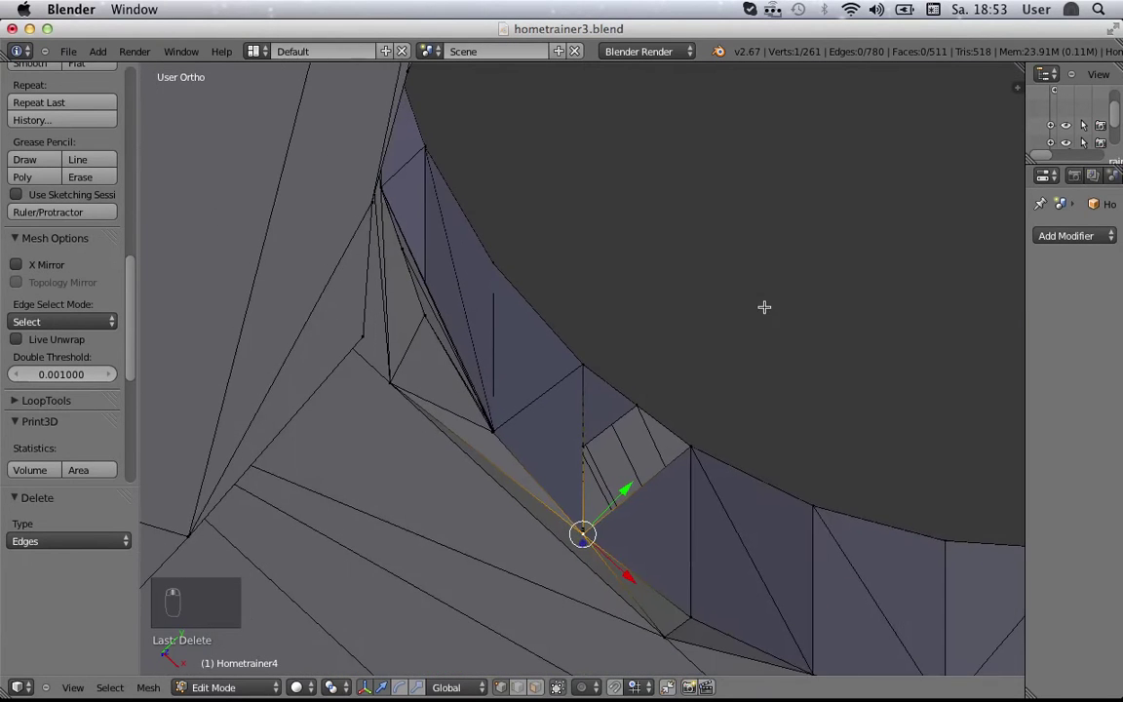
pyautogui.middleClick(976, 127)
# Step: Pick the vertex at the sliver's bottom corner and test its connections with Grab
pyautogui.press('g')
pyautogui.middleClick(833, 137)
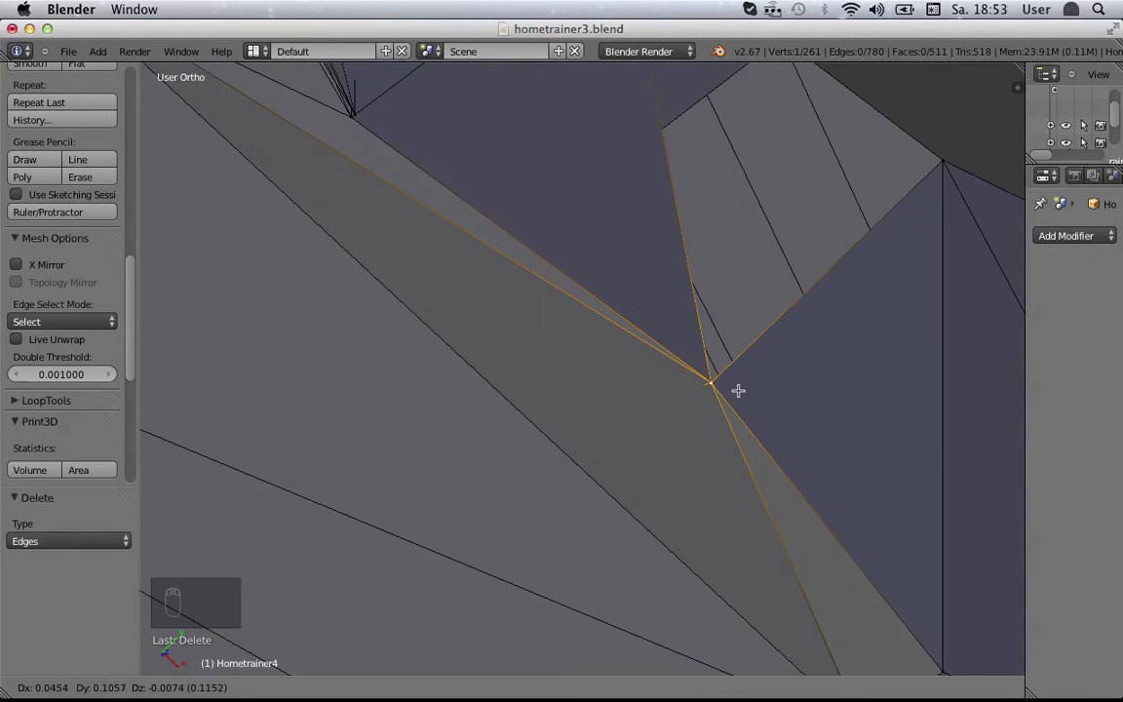
pyautogui.moveTo(736, 405); pyautogui.dragTo(705, 387)
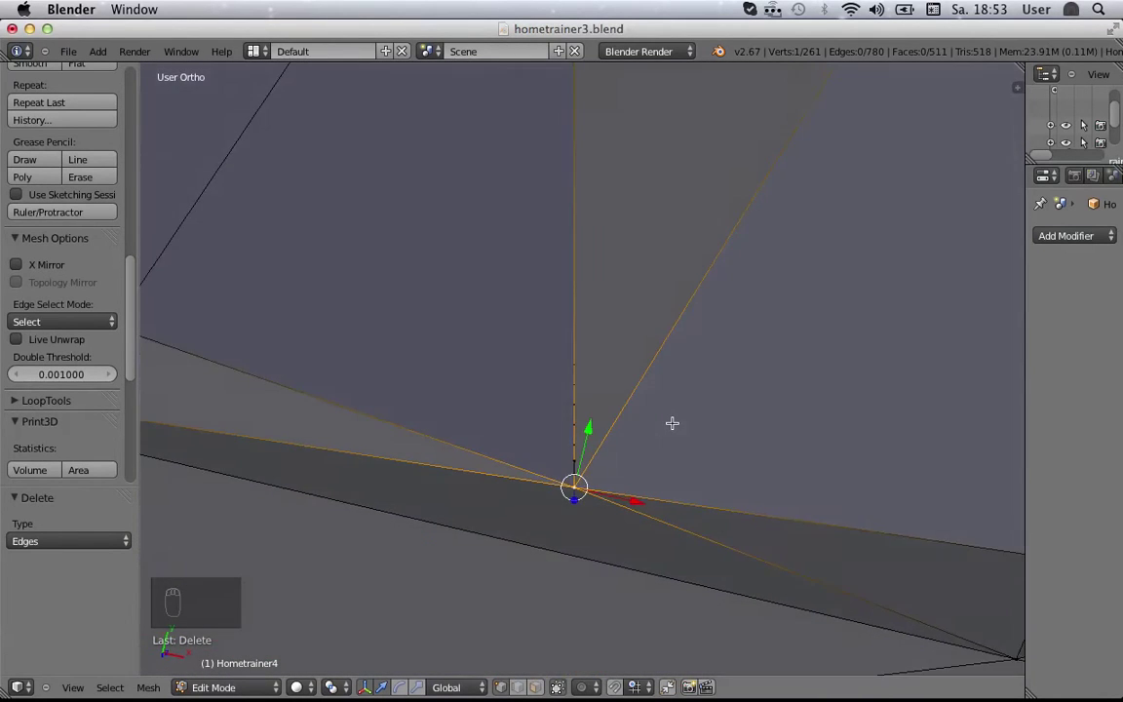
pyautogui.press('g')
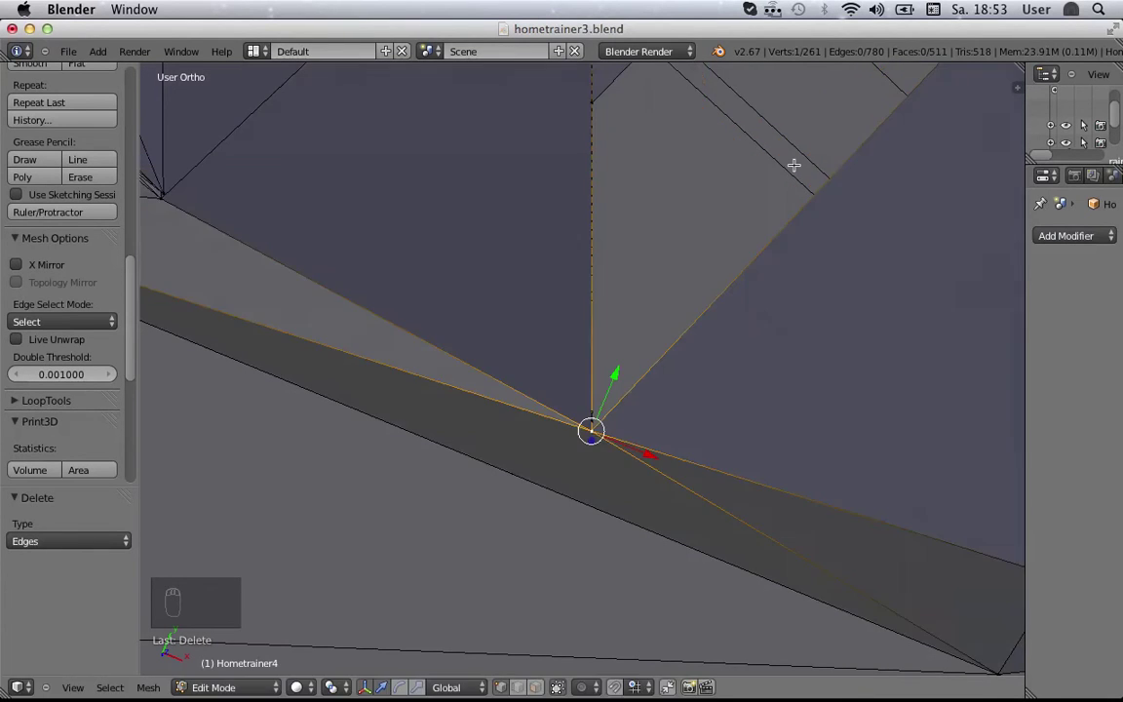
pyautogui.moveTo(735, 327); pyautogui.dragTo(662, 356)
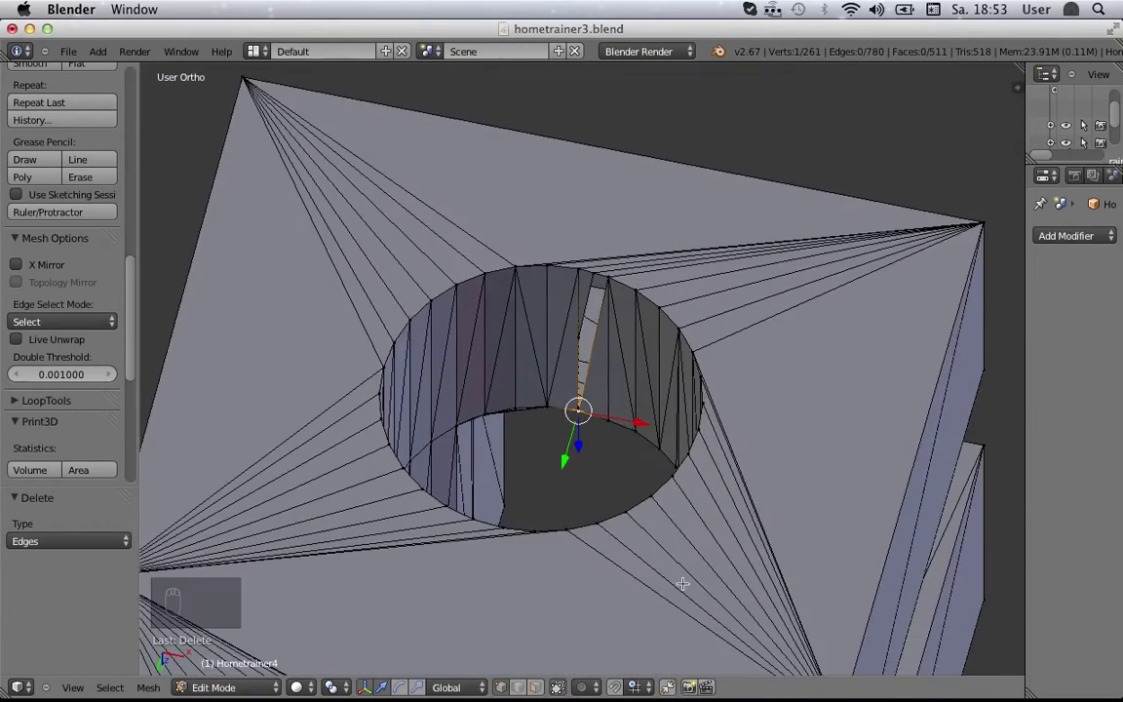
pyautogui.moveTo(642, 478); pyautogui.dragTo(650, 516)
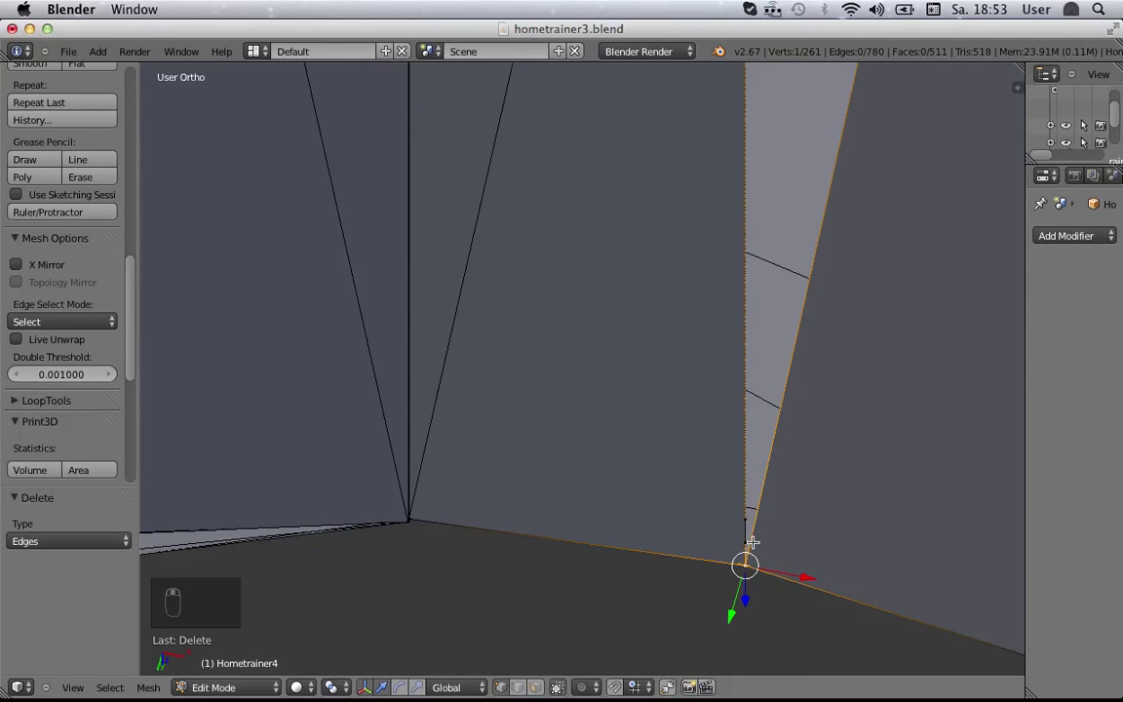
pyautogui.press('g')
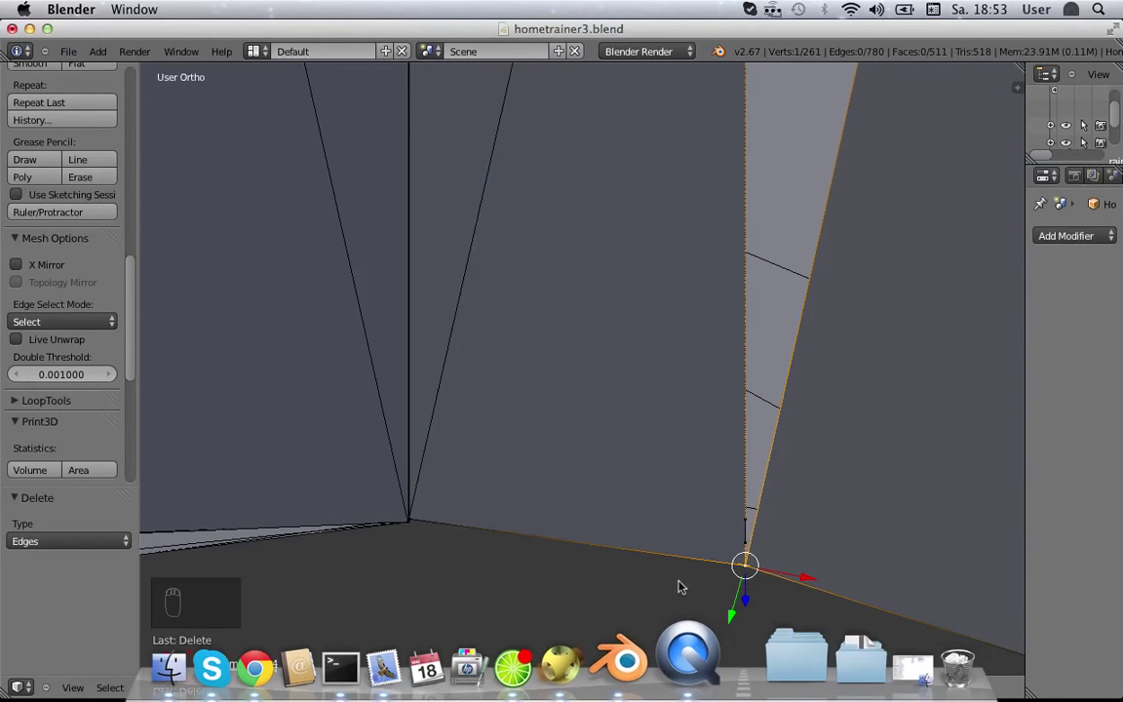
# Step: Select the sliver's lowest vertex and zoom in close around it
pyautogui.click(304, 688)
pyautogui.moveTo(334, 642); pyautogui.dragTo(795, 582)
pyautogui.scroll(3)
pyautogui.scroll(3)
pyautogui.moveTo(814, 491); pyautogui.dragTo(528, 685)
pyautogui.moveTo(899, 514); pyautogui.dragTo(886, 494)
pyautogui.moveTo(887, 495); pyautogui.dragTo(902, 501)
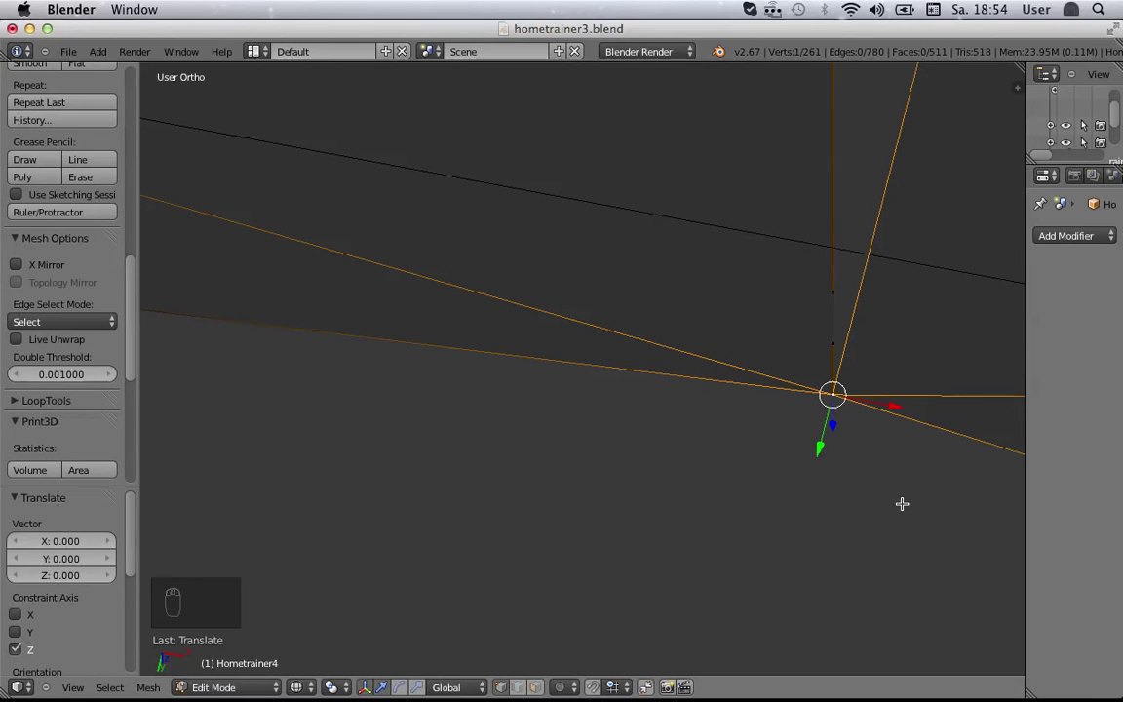
# Step: Add the neighbouring bottom-tip vertices to the selection and nudge them slightly along Y
pyautogui.click(306, 684)
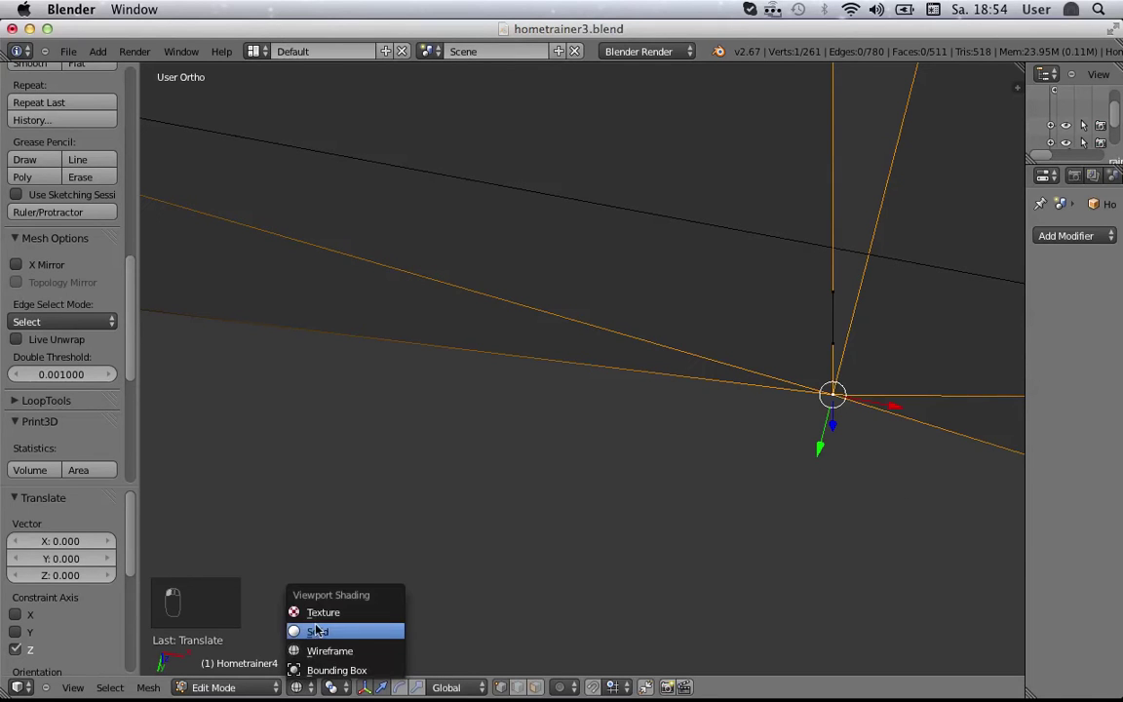
pyautogui.click(316, 626)
pyautogui.click(372, 612)
pyautogui.moveTo(807, 446); pyautogui.dragTo(969, 456)
pyautogui.moveTo(951, 441); pyautogui.dragTo(875, 427)
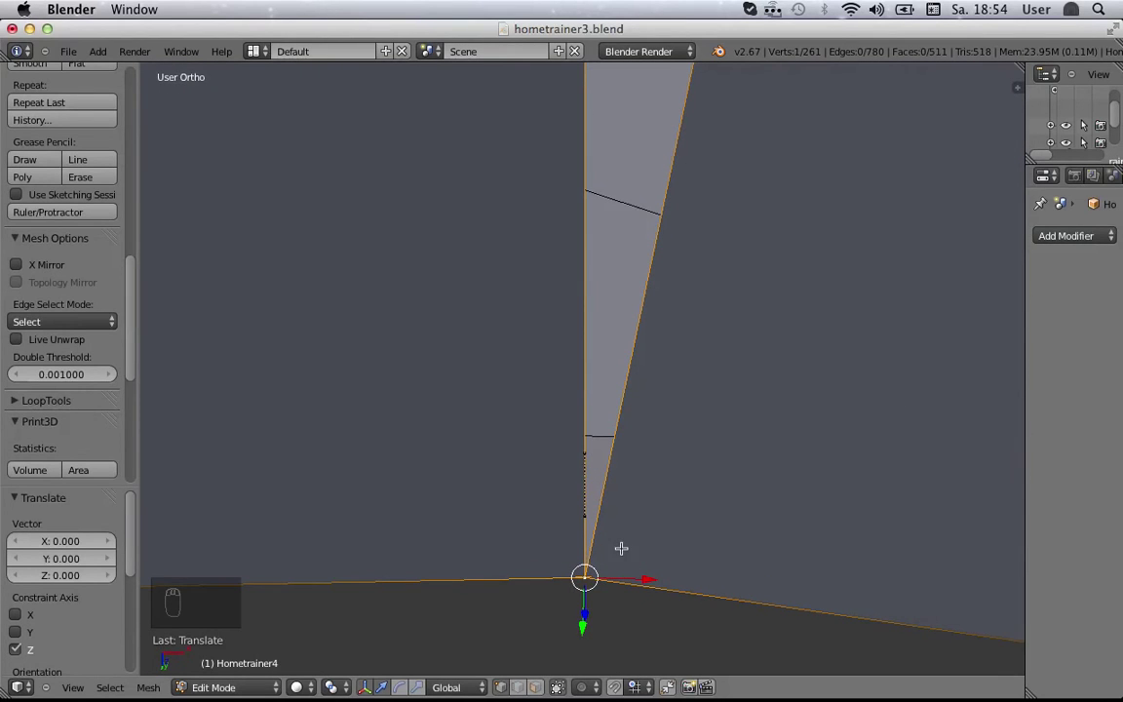
pyautogui.moveTo(602, 462); pyautogui.dragTo(598, 534)
pyautogui.middleClick(598, 533)
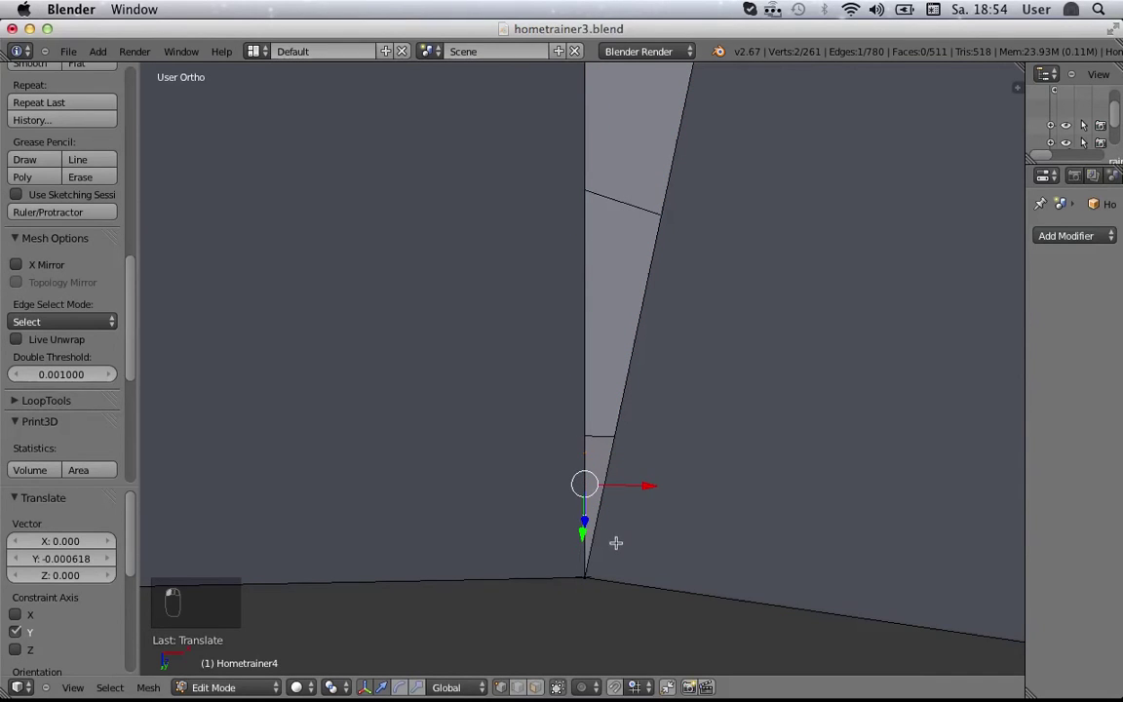
pyautogui.click(597, 533)
pyautogui.middleClick(567, 533)
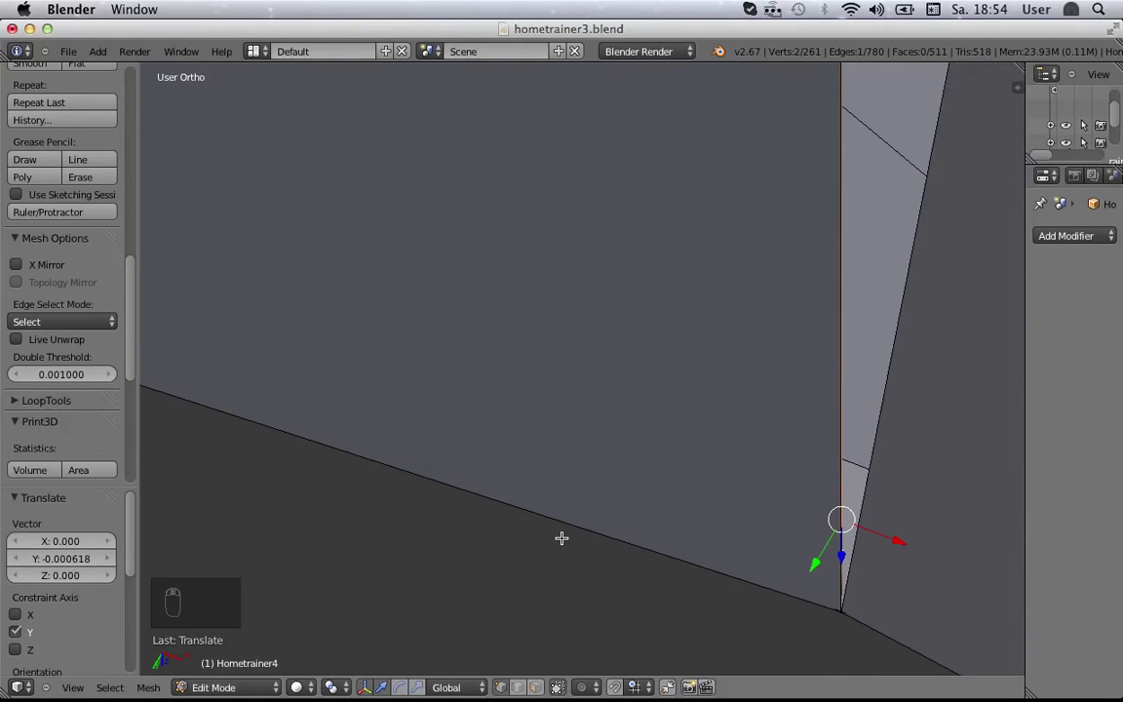
pyautogui.middleClick(567, 534)
pyautogui.middleClick(607, 528)
pyautogui.middleClick(621, 520)
pyautogui.middleClick(619, 511)
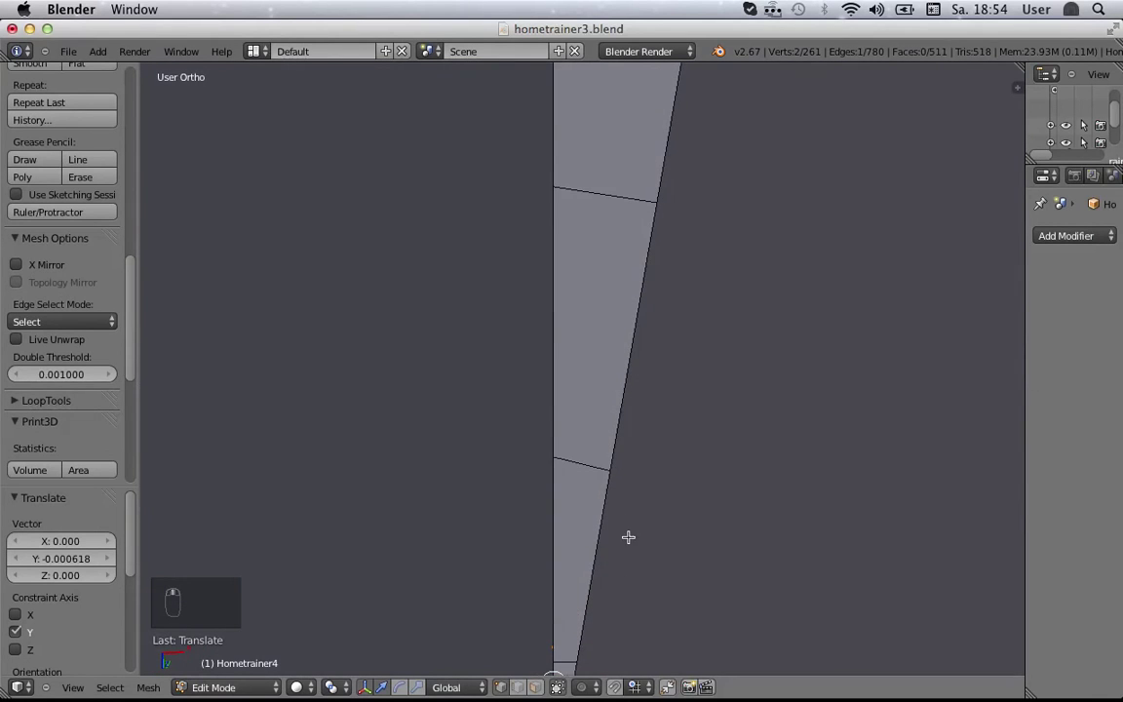
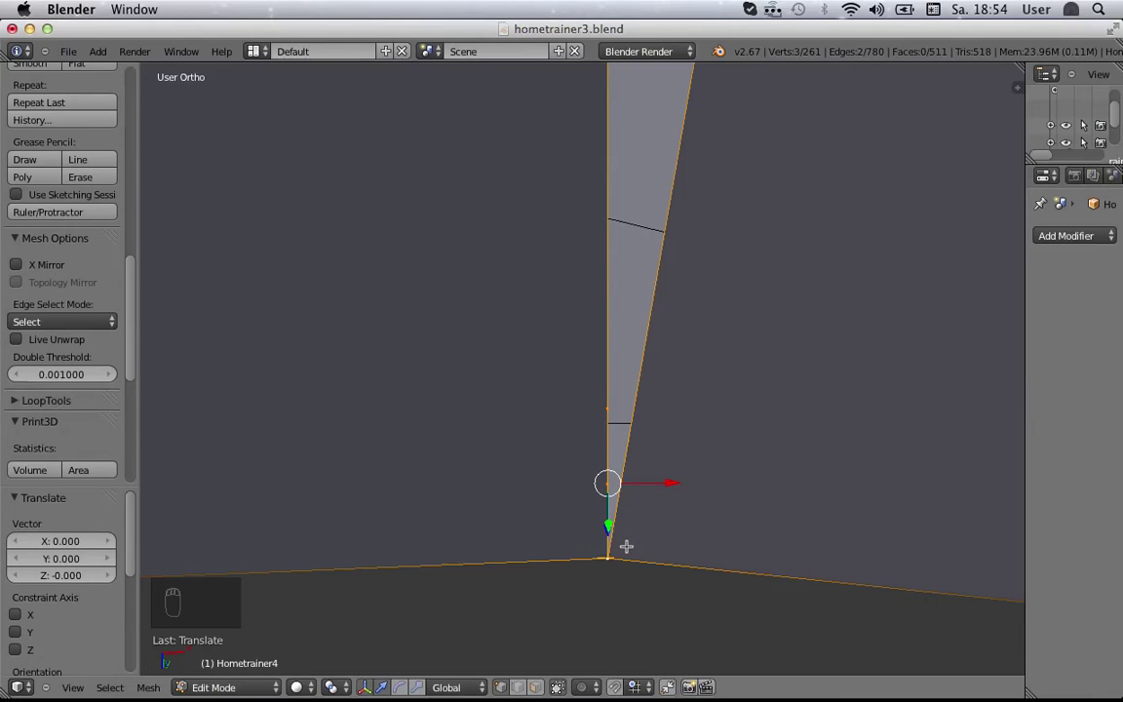
# Step: Merge the selected bottom-tip vertices At Last and move the merged vertex to close the corner
pyautogui.press('alt+m')
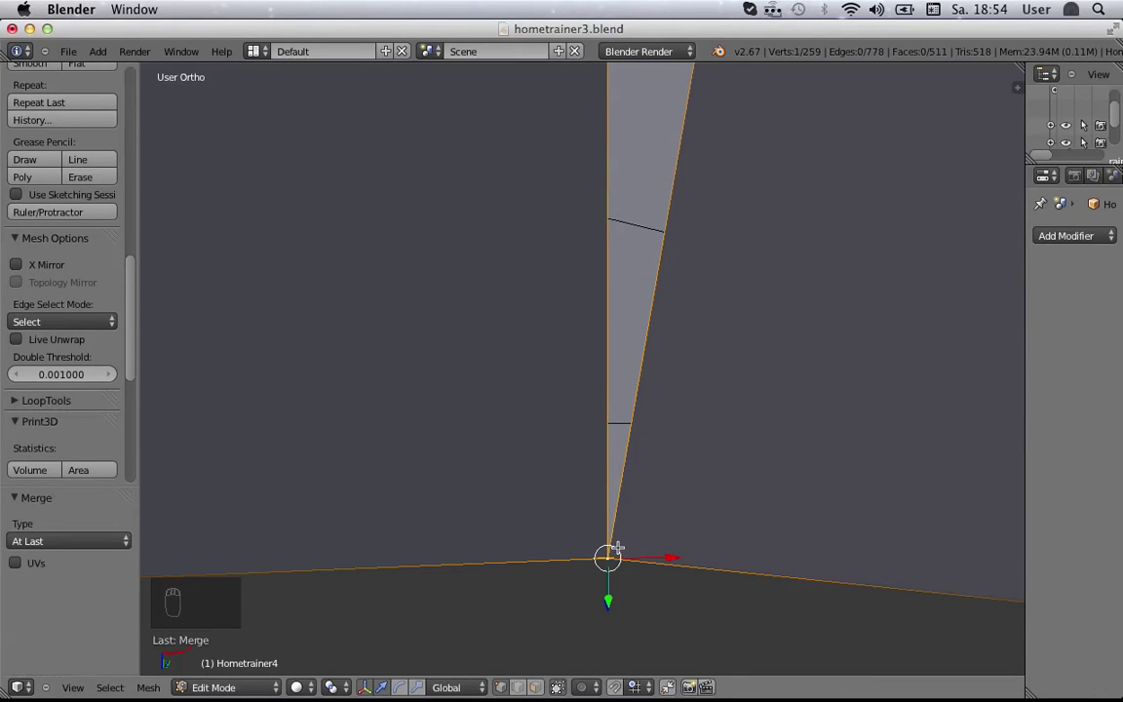
pyautogui.press('g')
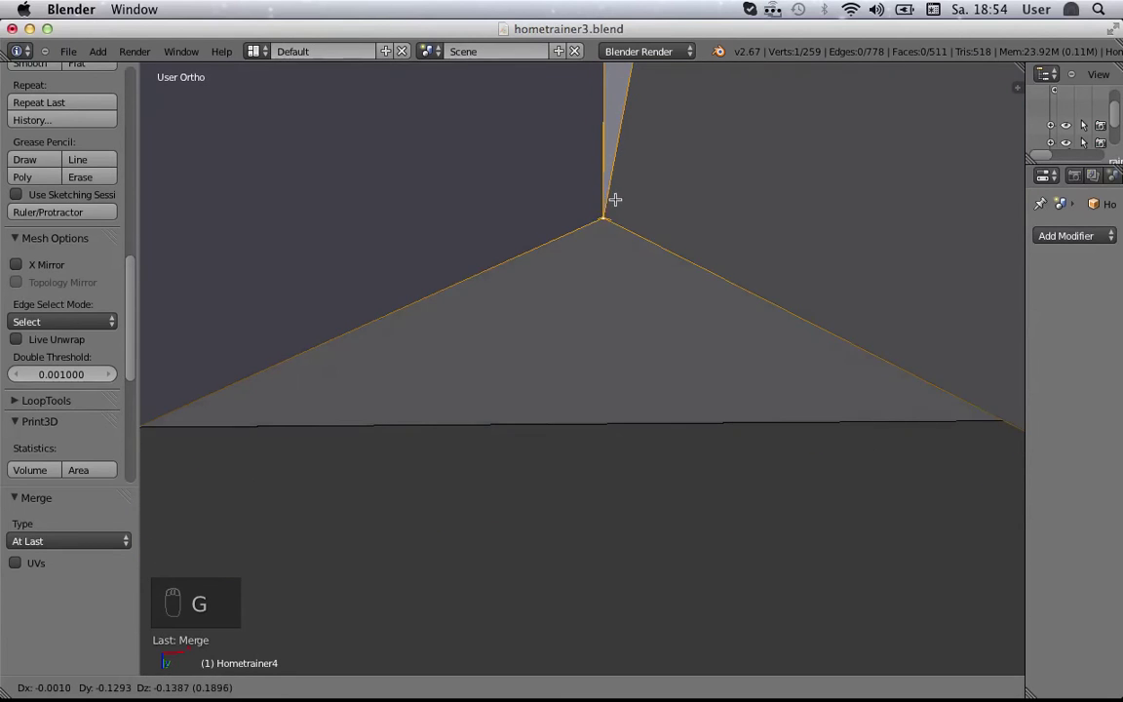
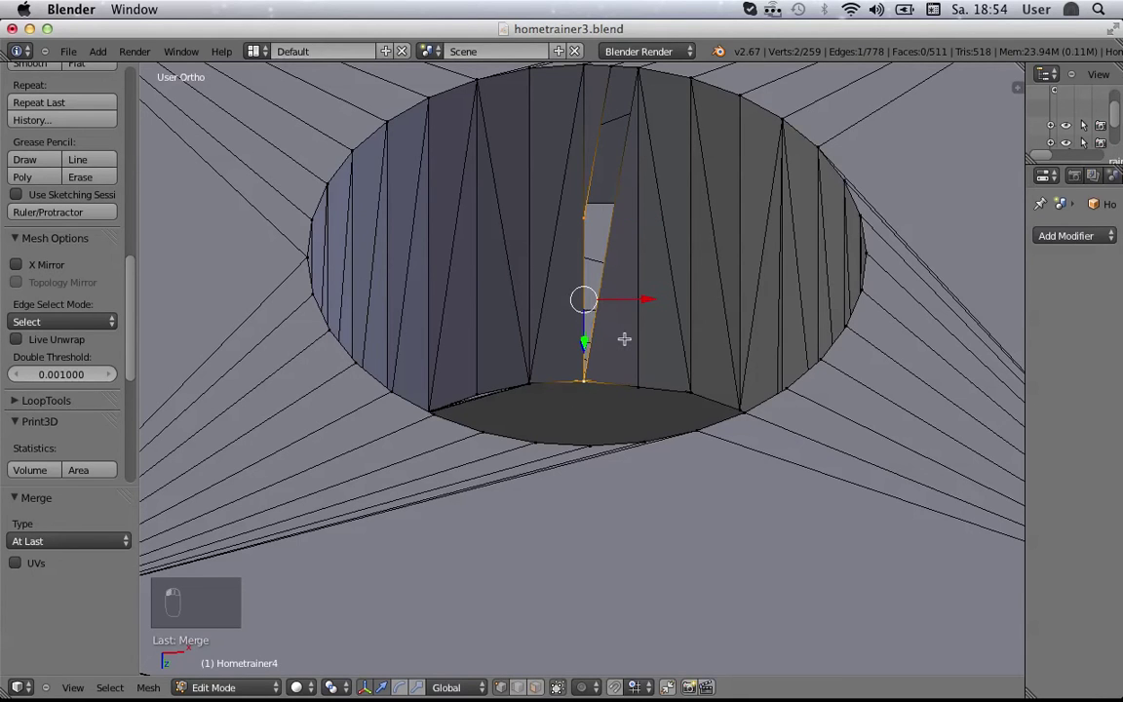
# Step: Merge the sliver's boundary vertices and fill the gap with a new triangular face (F)
pyautogui.press('alt+m')
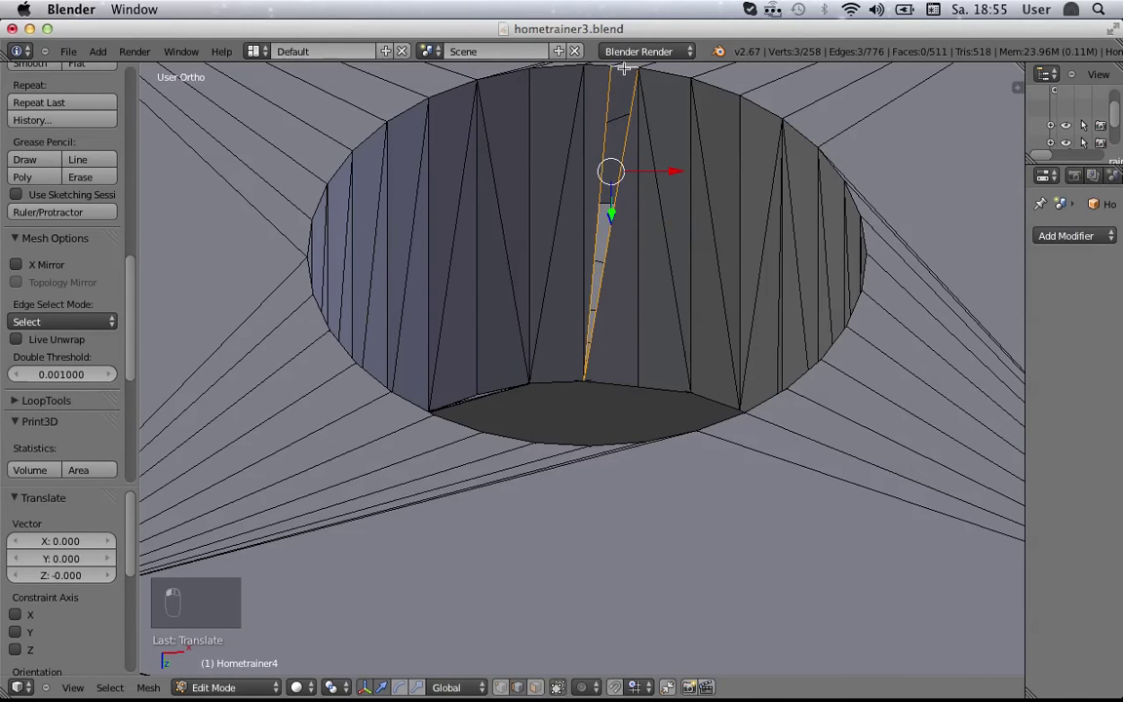
pyautogui.press('f')
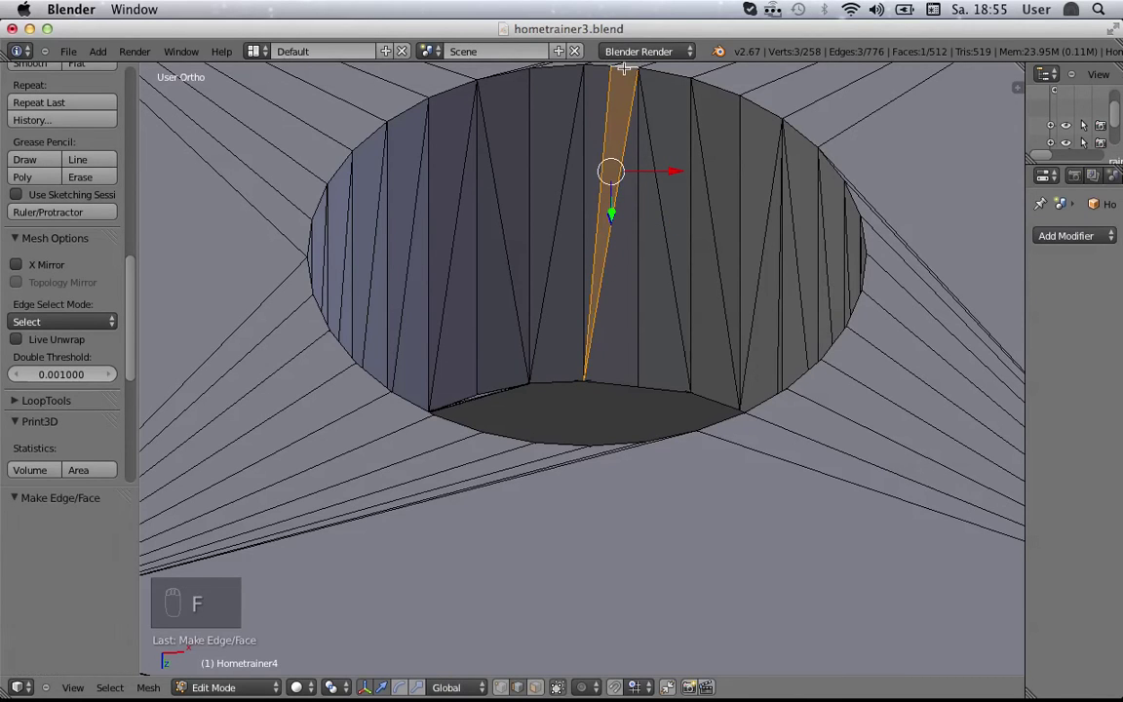
# Step: Select the non-manifold edges, inspect the hole wall, and grab the stray vertical edge to slide it
pyautogui.press('a')
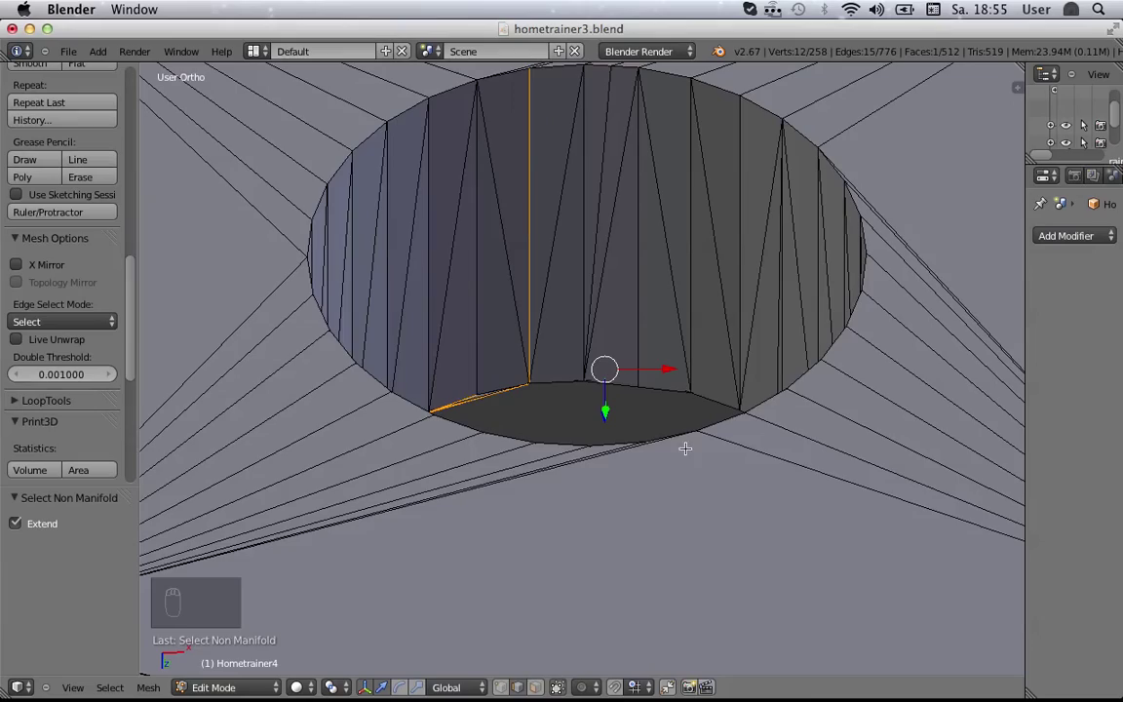
pyautogui.moveTo(720, 324); pyautogui.dragTo(788, 409)
pyautogui.moveTo(815, 366); pyautogui.dragTo(950, 207)
pyautogui.middleClick(950, 208)
pyautogui.middleClick(775, 316)
pyautogui.moveTo(645, 334); pyautogui.dragTo(776, 299)
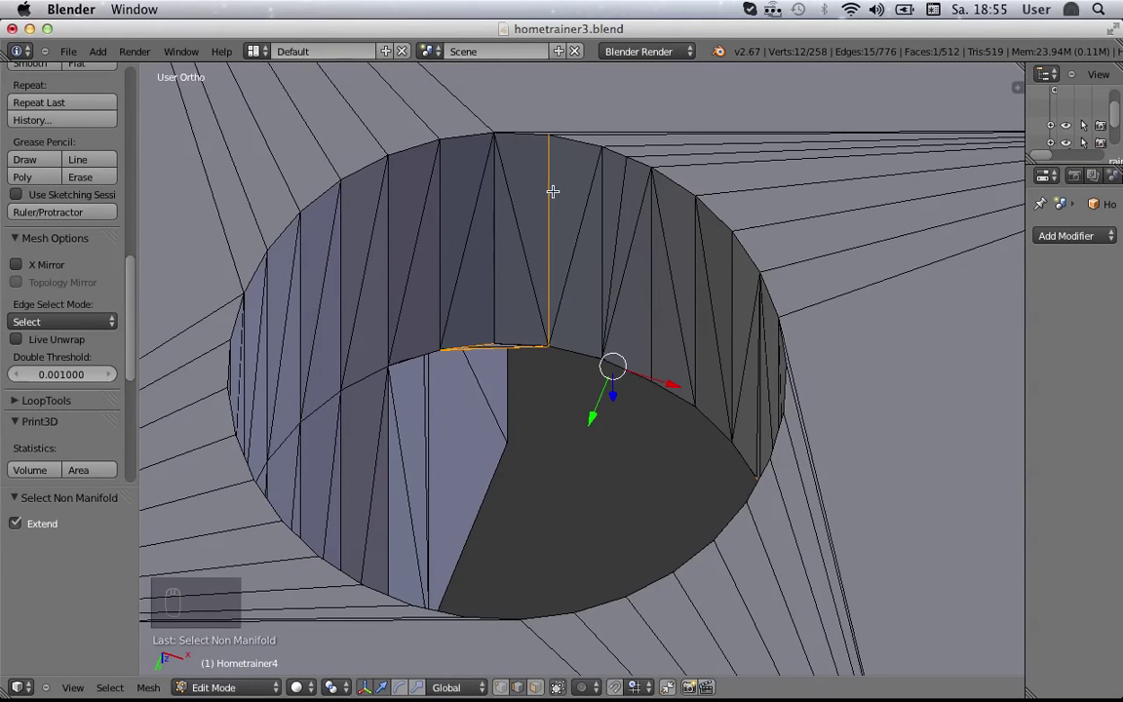
pyautogui.moveTo(776, 300); pyautogui.dragTo(776, 299)
pyautogui.press('g')
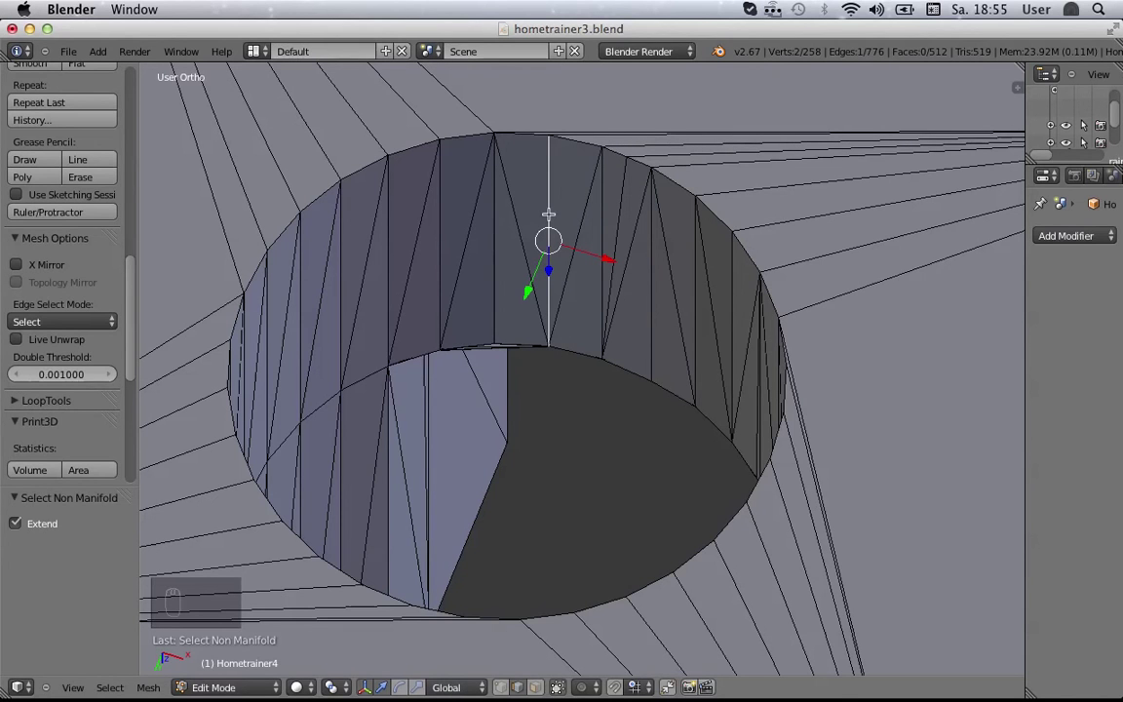
pyautogui.press('g')
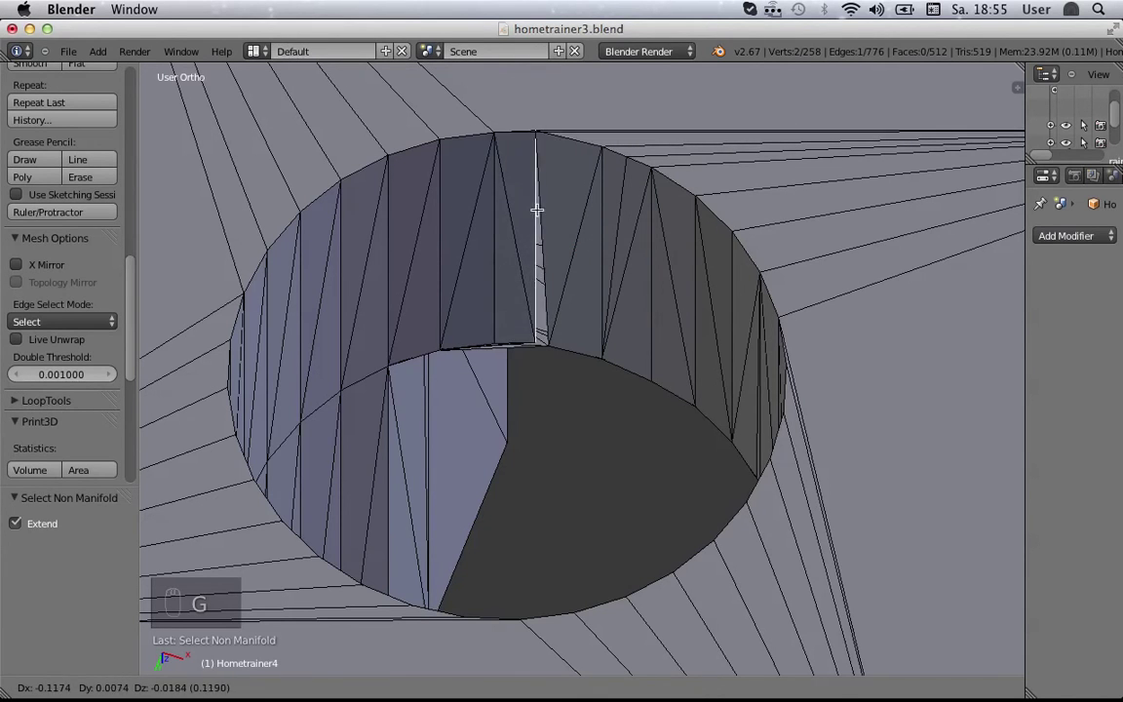
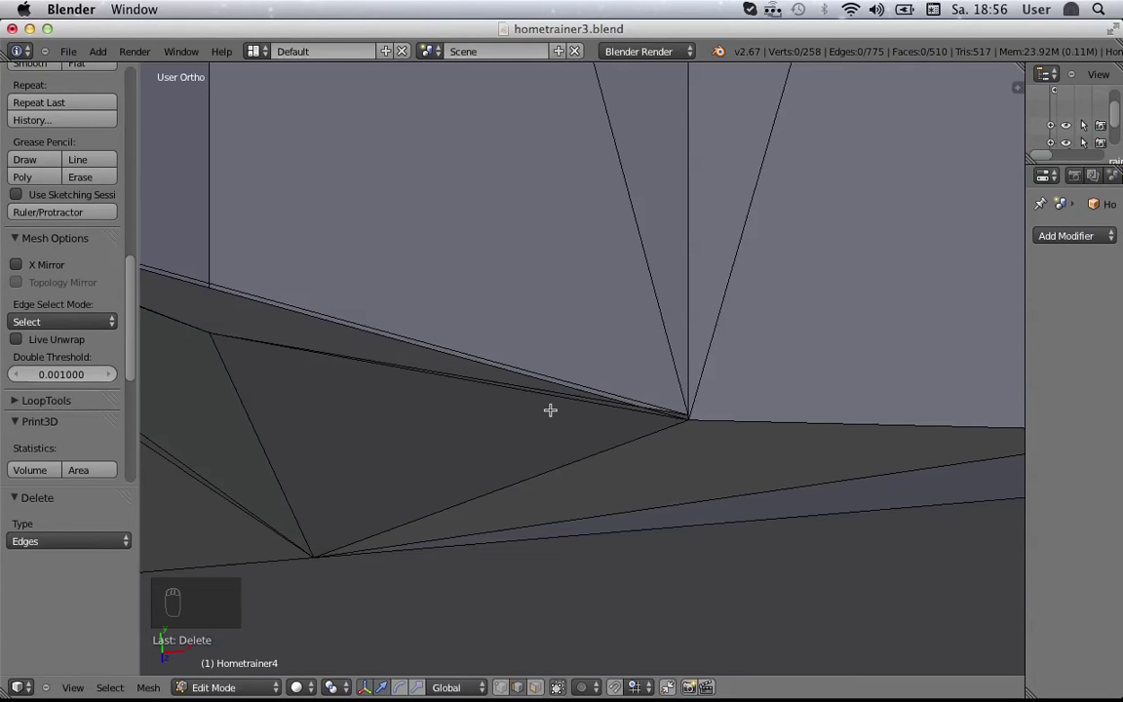
# Step: Check the corner vertex's connections with Grab and delete the stray edges there
pyautogui.moveTo(581, 399); pyautogui.dragTo(613, 387)
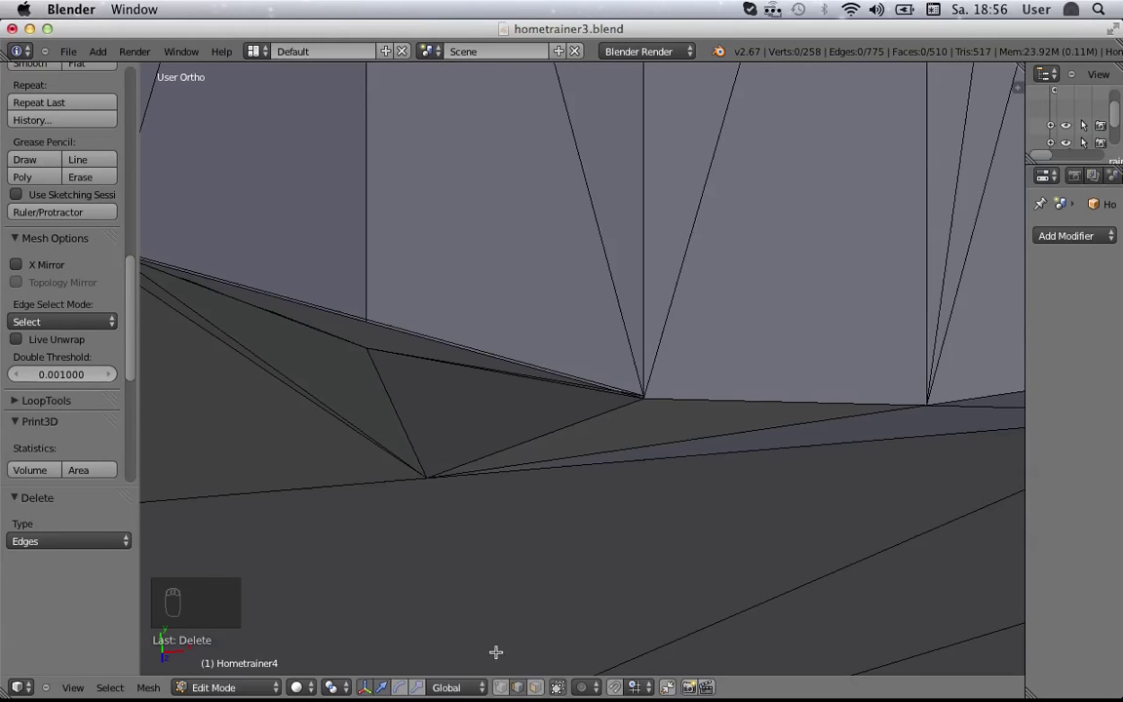
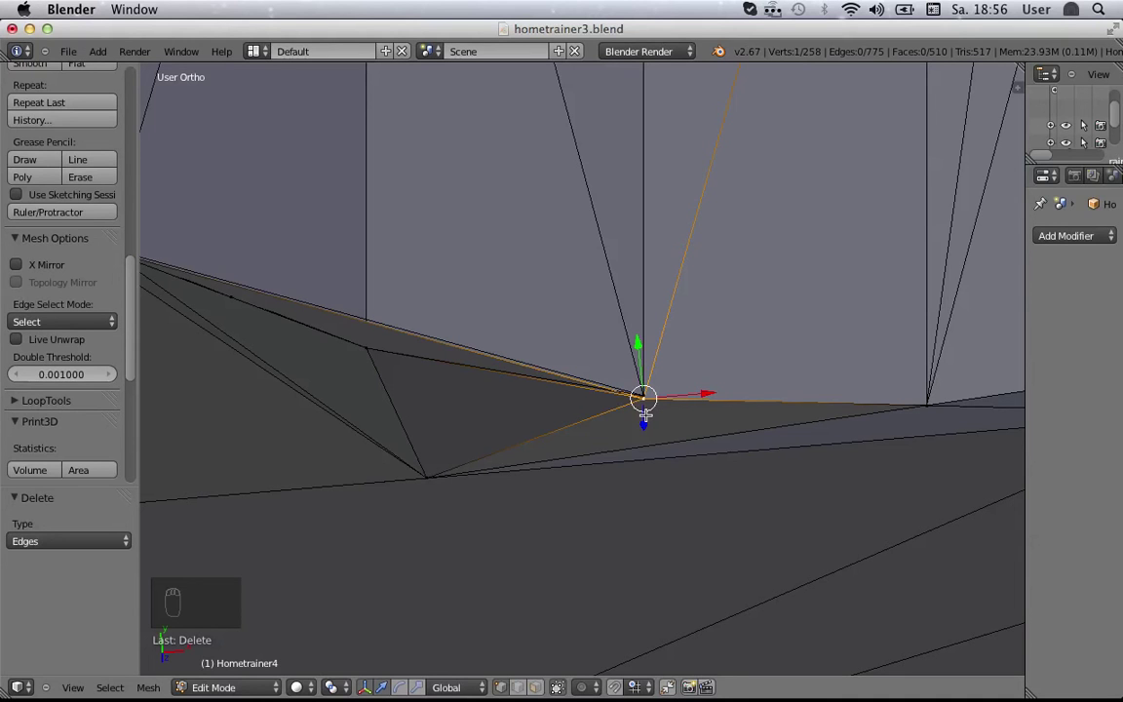
pyautogui.press('g')
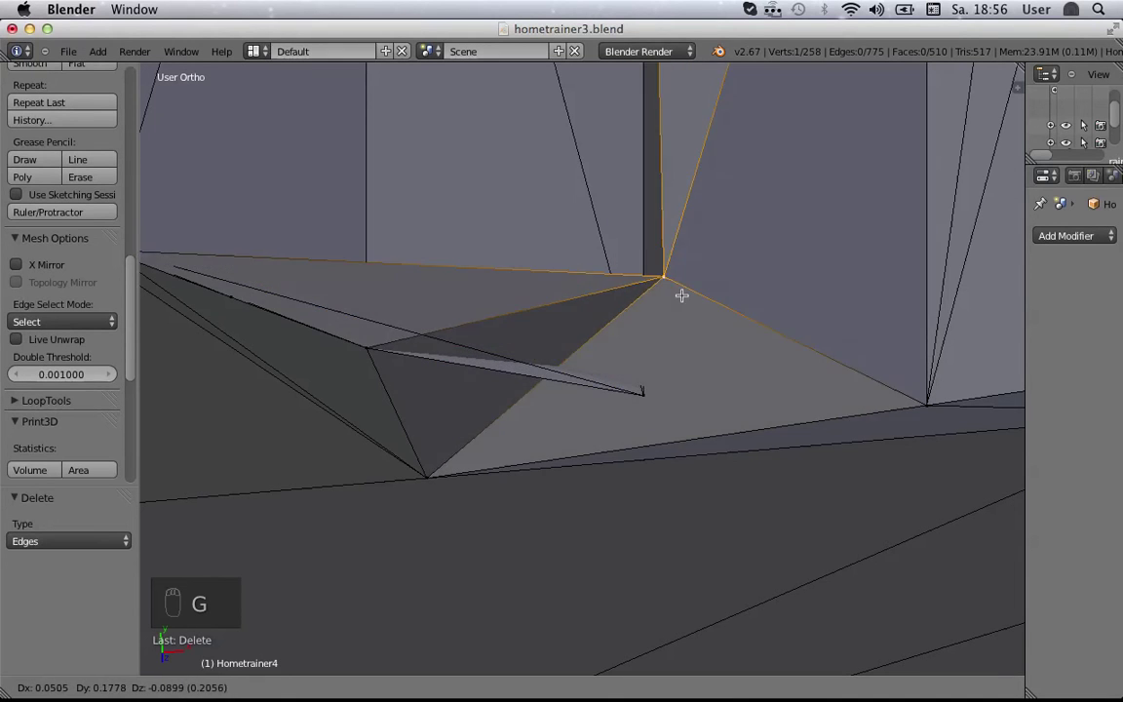
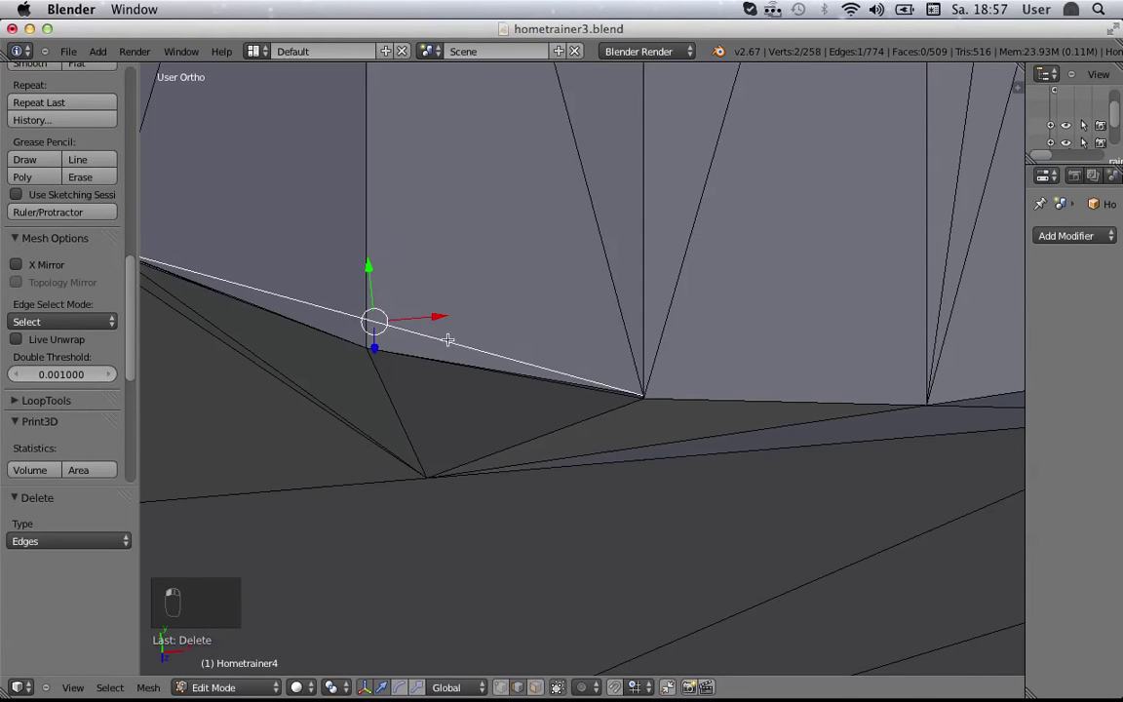
pyautogui.press('x')
pyautogui.moveTo(447, 333); pyautogui.dragTo(420, 396)
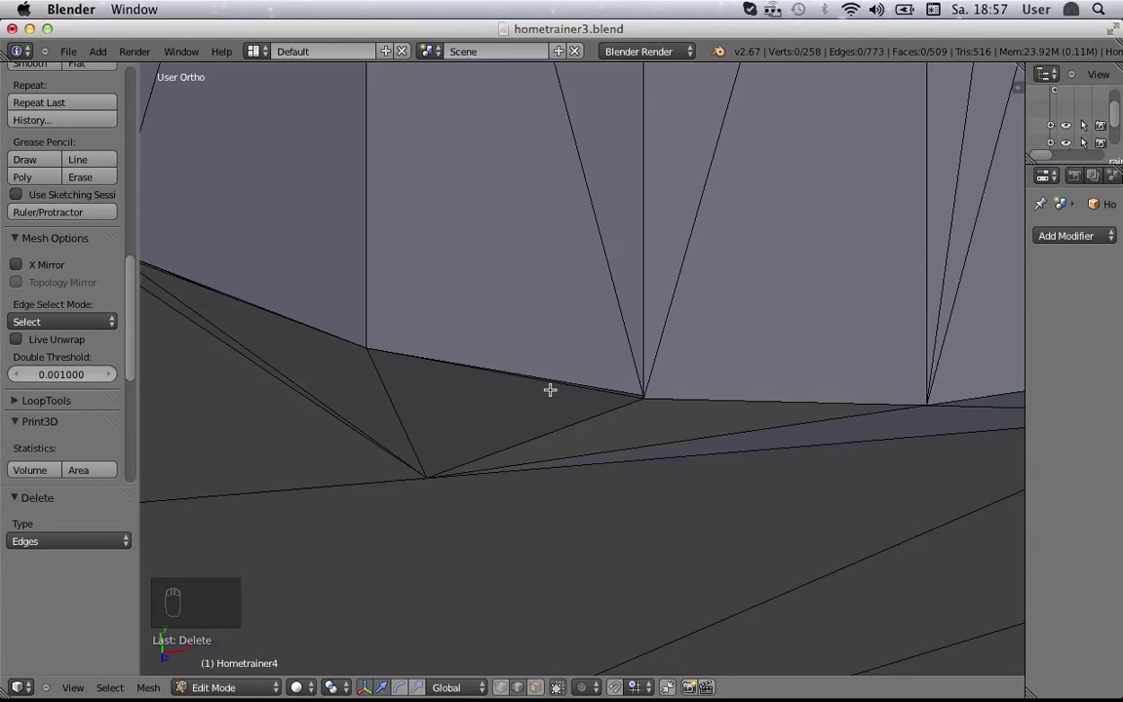
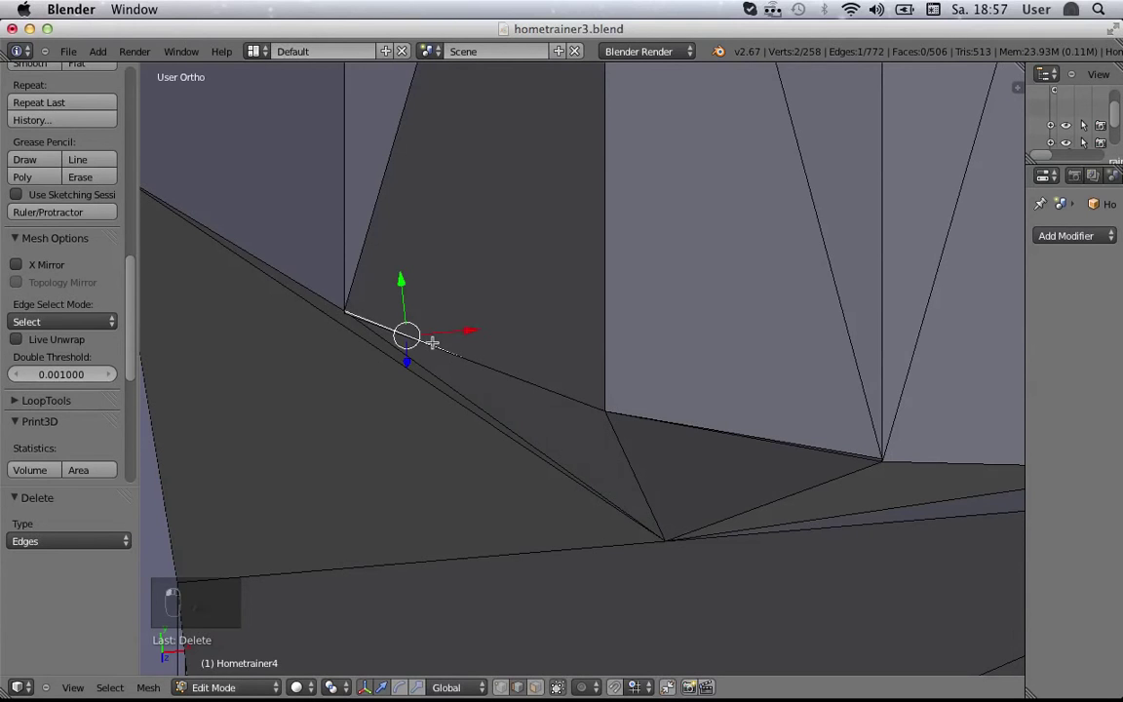
pyautogui.press('x')
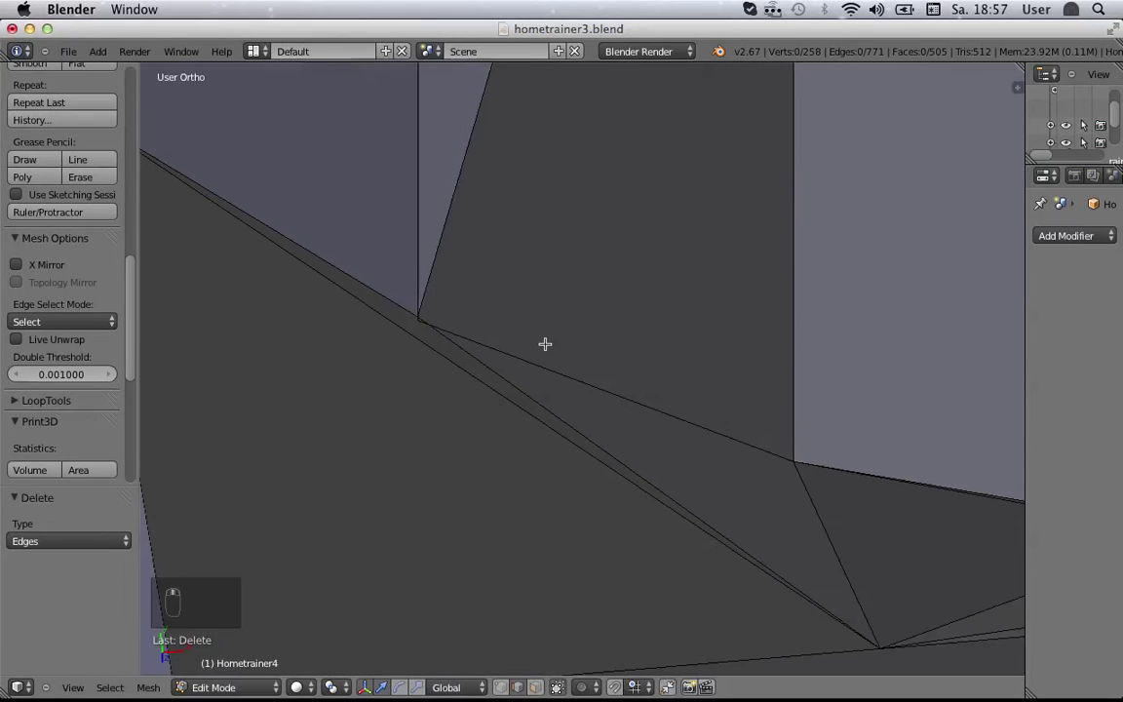
# Step: Move to the next corner and wiggle its vertex with Grab to see what it joins
pyautogui.moveTo(508, 688); pyautogui.dragTo(513, 361)
pyautogui.press('g')
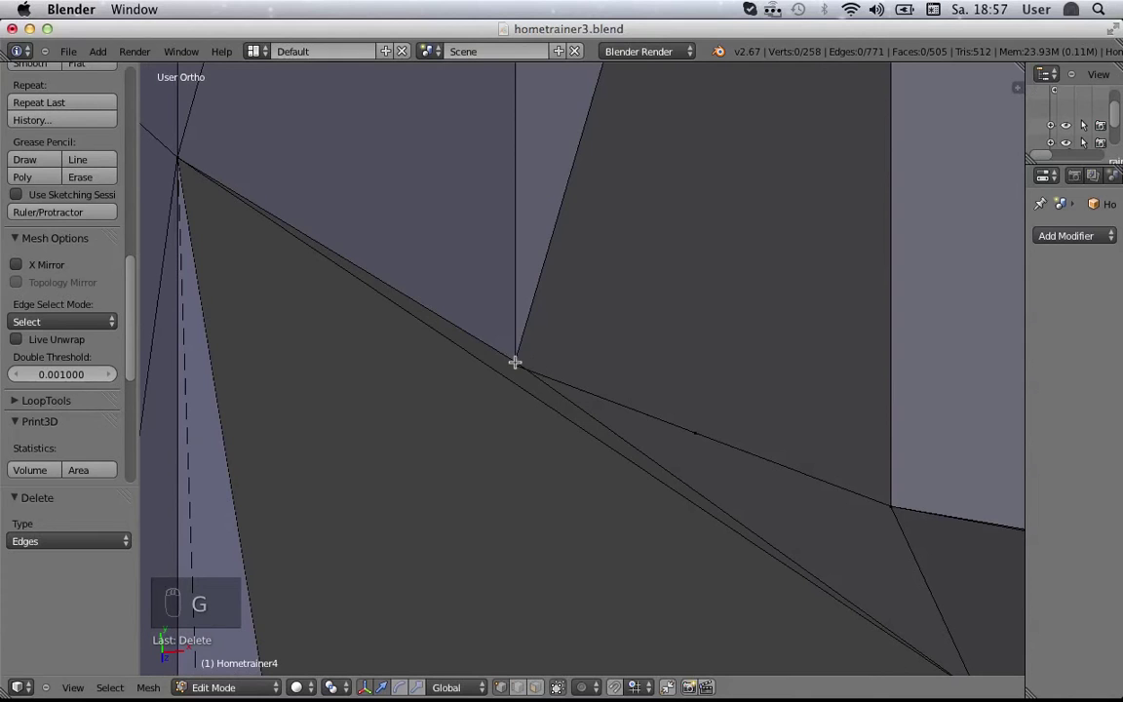
pyautogui.moveTo(515, 356); pyautogui.dragTo(540, 301)
pyautogui.press('g')
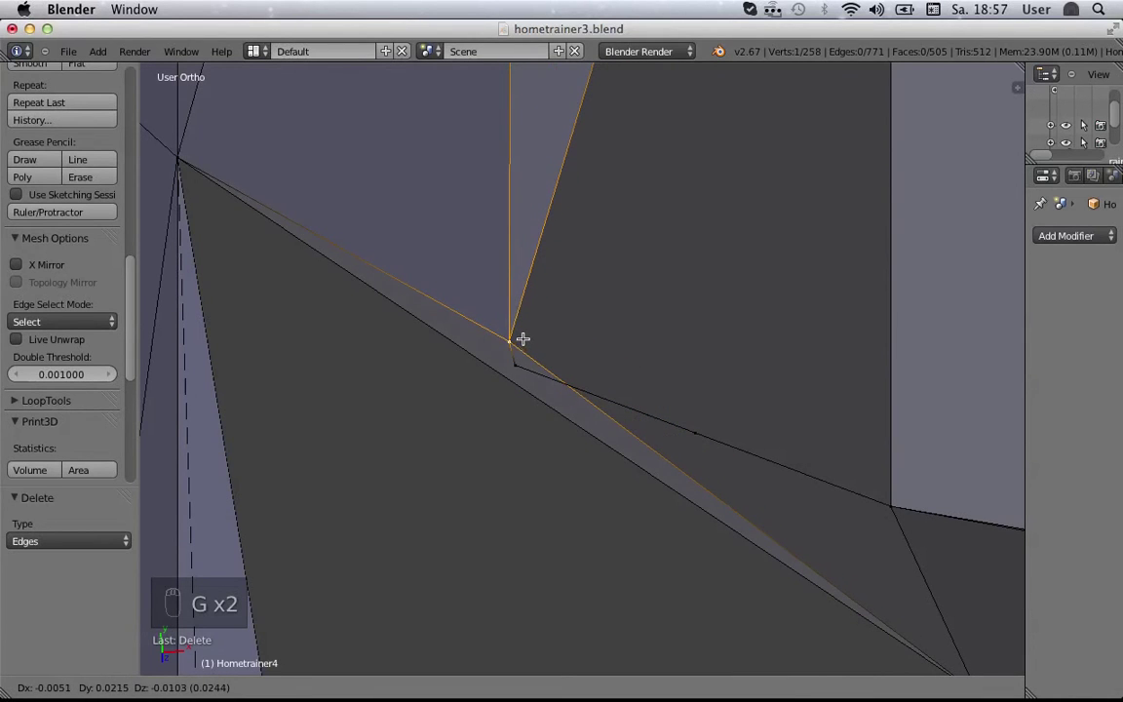
pyautogui.middleClick(530, 323)
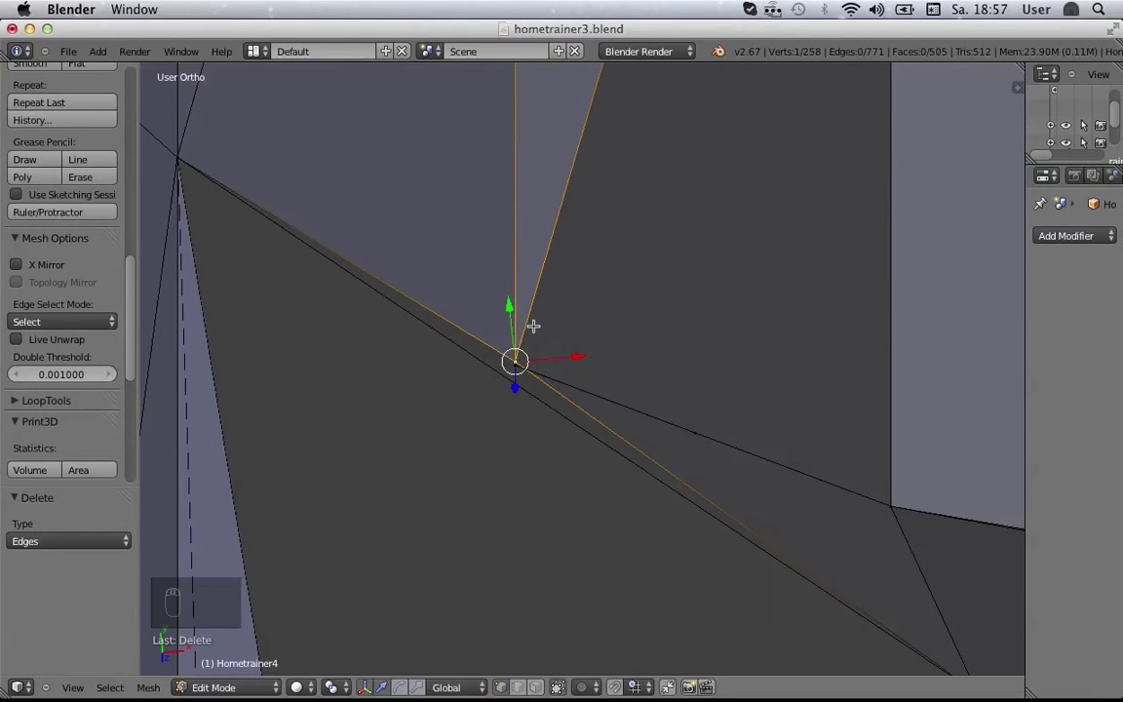
pyautogui.moveTo(533, 345); pyautogui.dragTo(599, 337)
# Step: Add the coincident second vertex to the selection, zooming in where they meet
pyautogui.rightClick(599, 337)
pyautogui.moveTo(600, 341); pyautogui.dragTo(592, 328)
pyautogui.moveTo(596, 343); pyautogui.dragTo(621, 348)
pyautogui.moveTo(621, 348); pyautogui.dragTo(575, 357)
pyautogui.moveTo(575, 358); pyautogui.dragTo(578, 386)
pyautogui.moveTo(577, 386); pyautogui.dragTo(552, 395)
pyautogui.middleClick(552, 395)
pyautogui.click(552, 398)
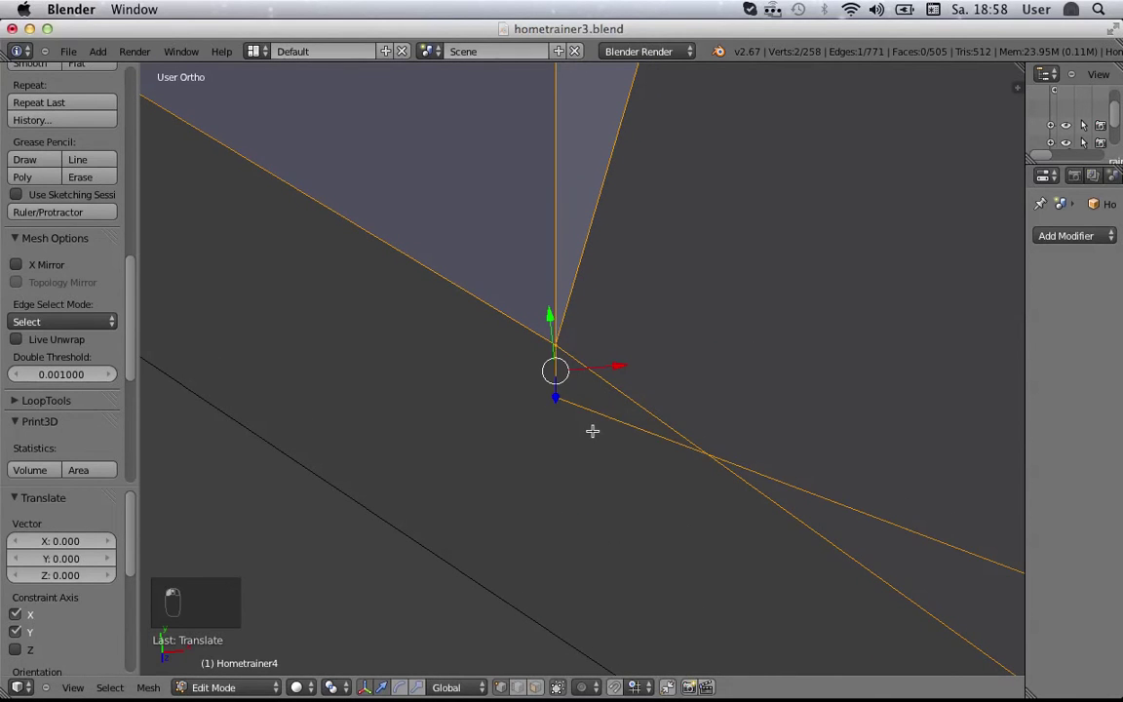
# Step: Merge the two vertices At First and pan along the gap edge
pyautogui.press('alt+m')
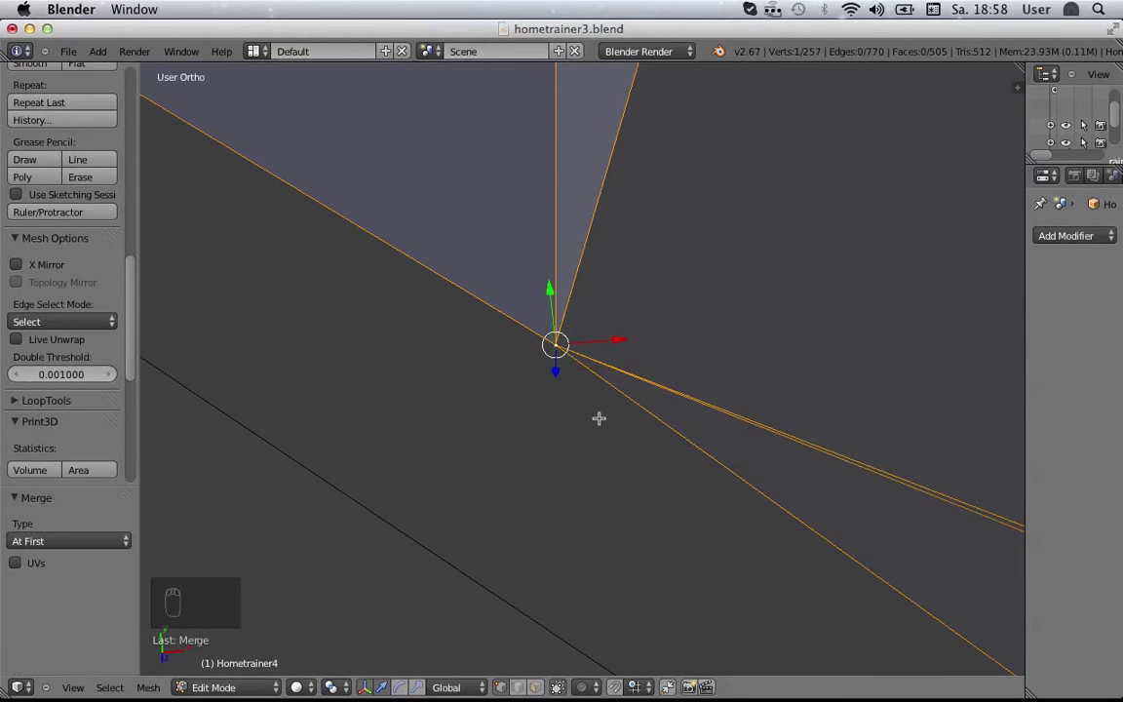
pyautogui.moveTo(602, 408); pyautogui.dragTo(666, 423)
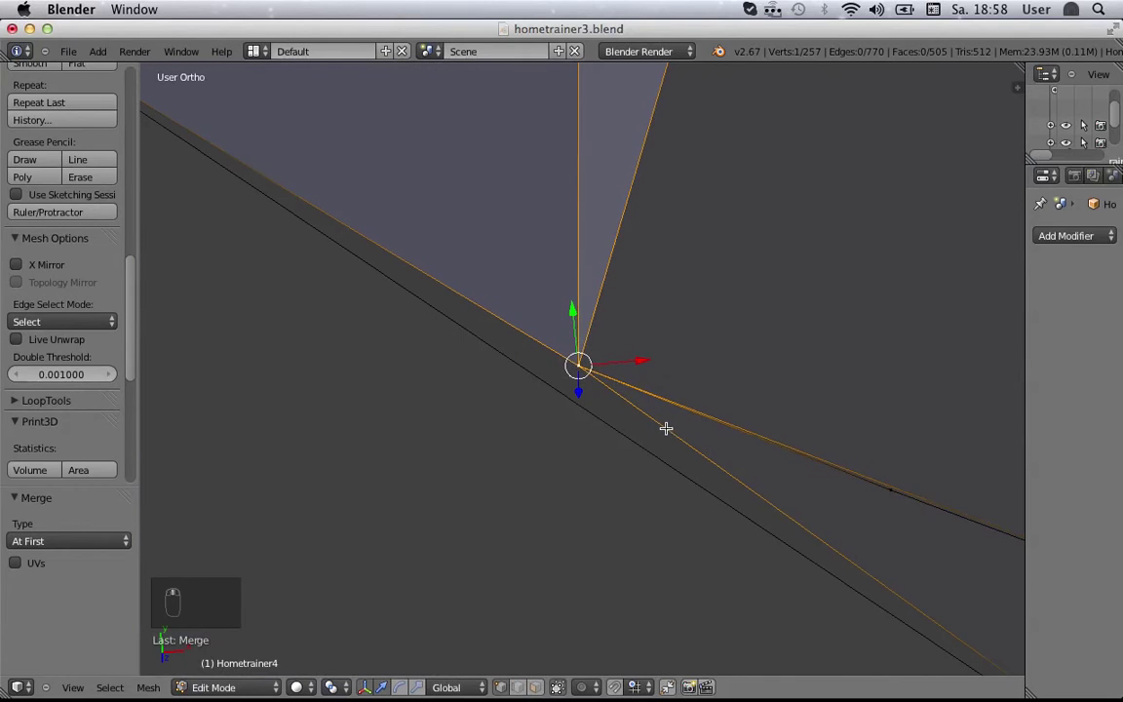
pyautogui.middleClick(837, 457)
pyautogui.middleClick(826, 433)
pyautogui.middleClick(816, 419)
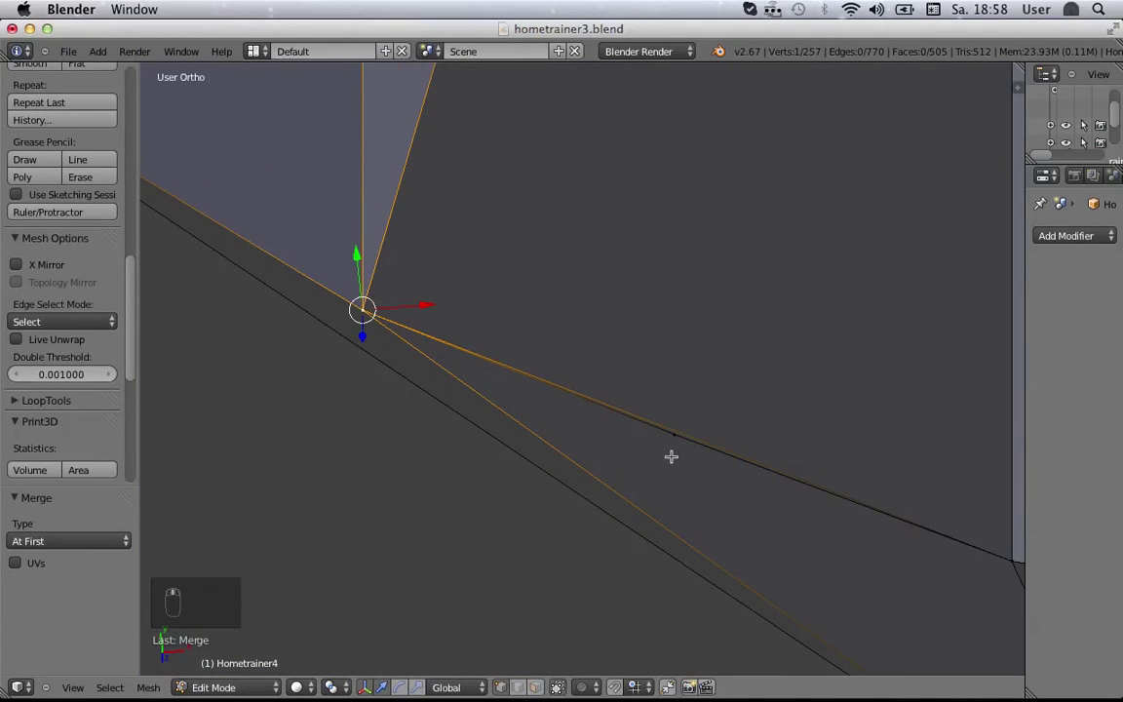
pyautogui.middleClick(669, 435)
pyautogui.moveTo(670, 432); pyautogui.dragTo(690, 498)
# Step: Grab the leftover loose vertex to confirm it is stray before removing it
pyautogui.press('g')
pyautogui.middleClick(690, 497)
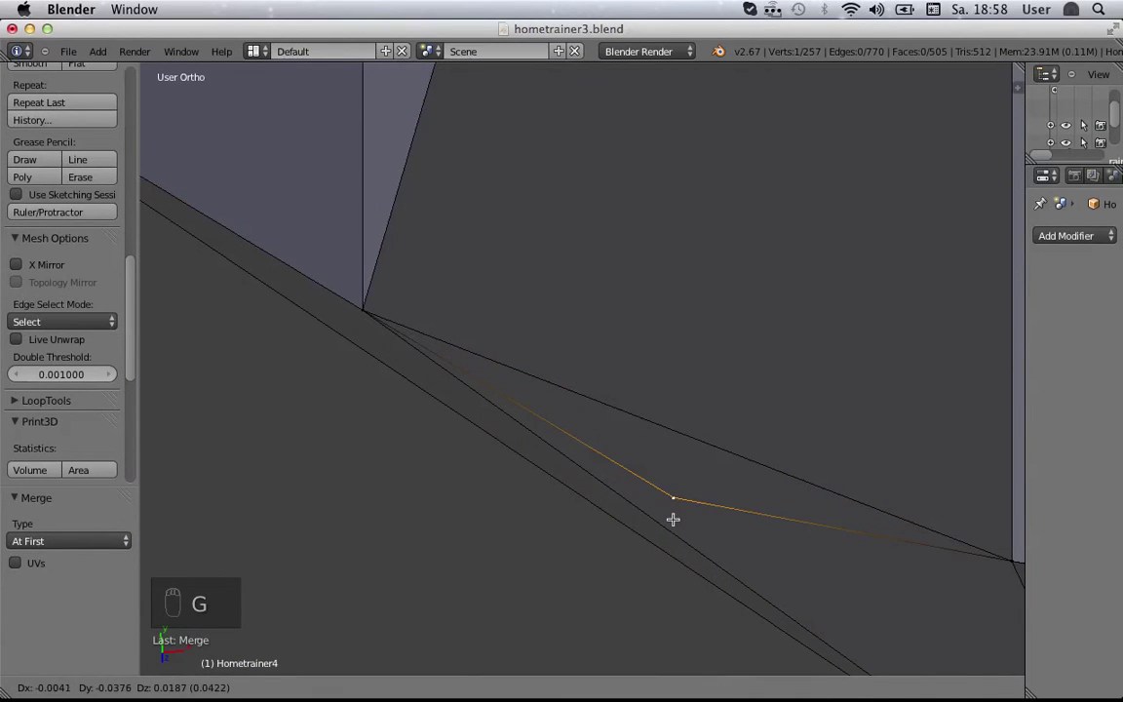
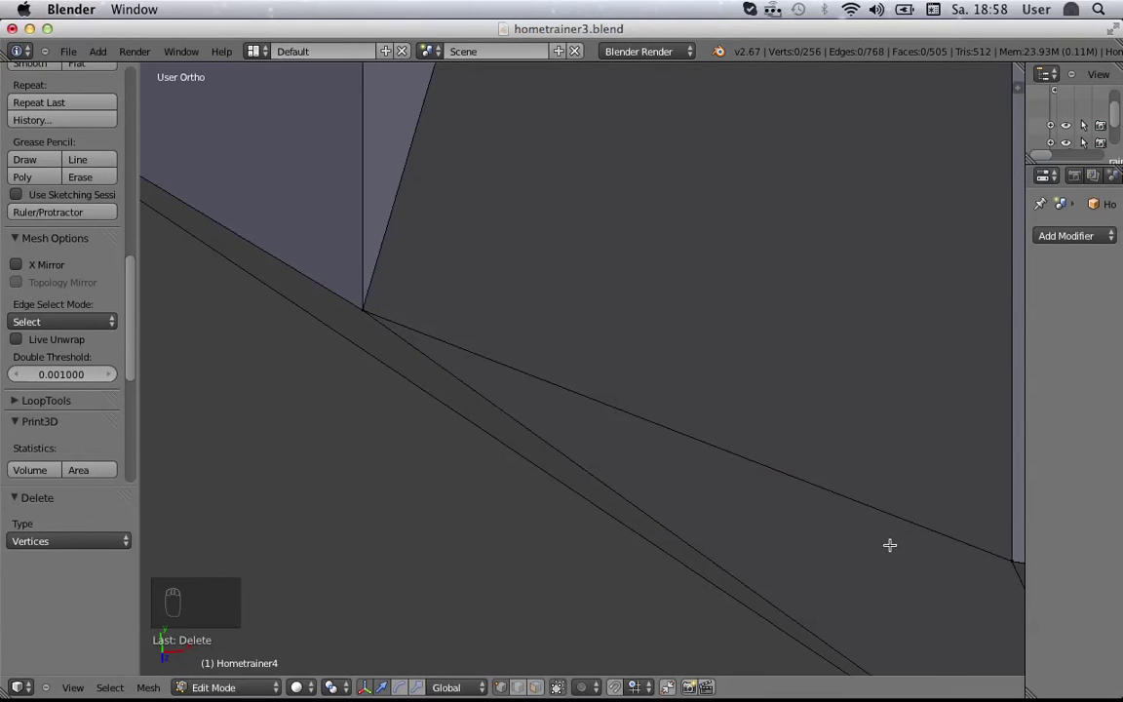
pyautogui.middleClick(886, 534)
pyautogui.middleClick(886, 531)
pyautogui.moveTo(883, 526); pyautogui.dragTo(840, 504)
pyautogui.middleClick(838, 501)
pyautogui.moveTo(837, 496); pyautogui.dragTo(743, 448)
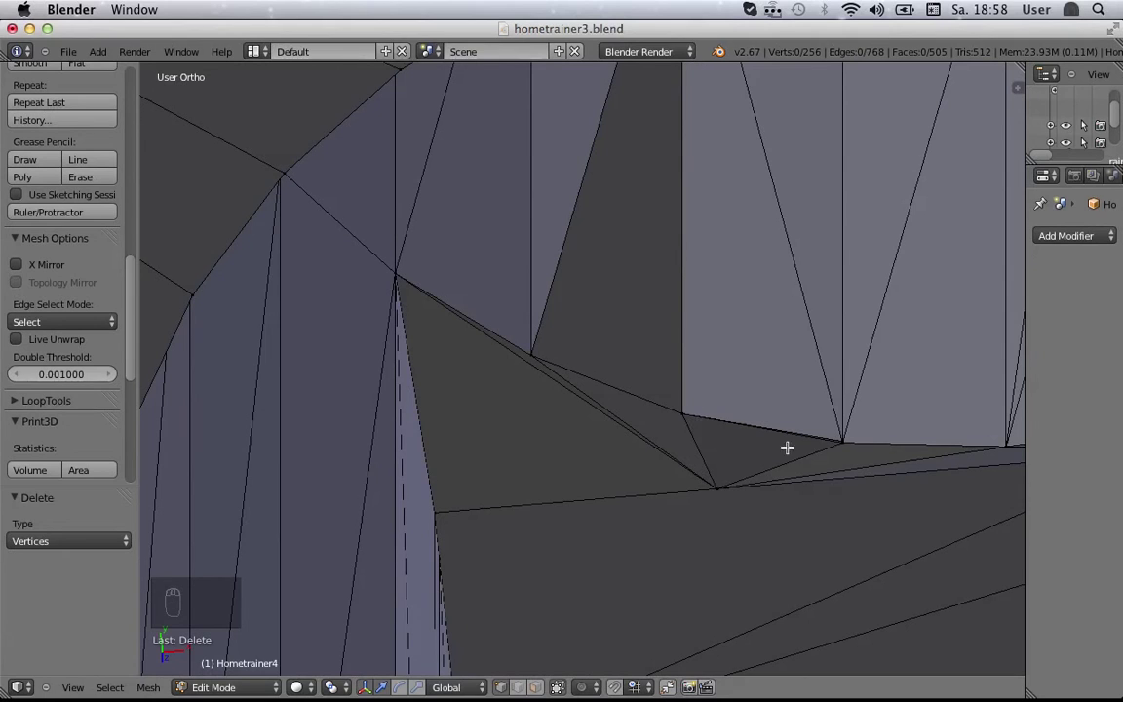
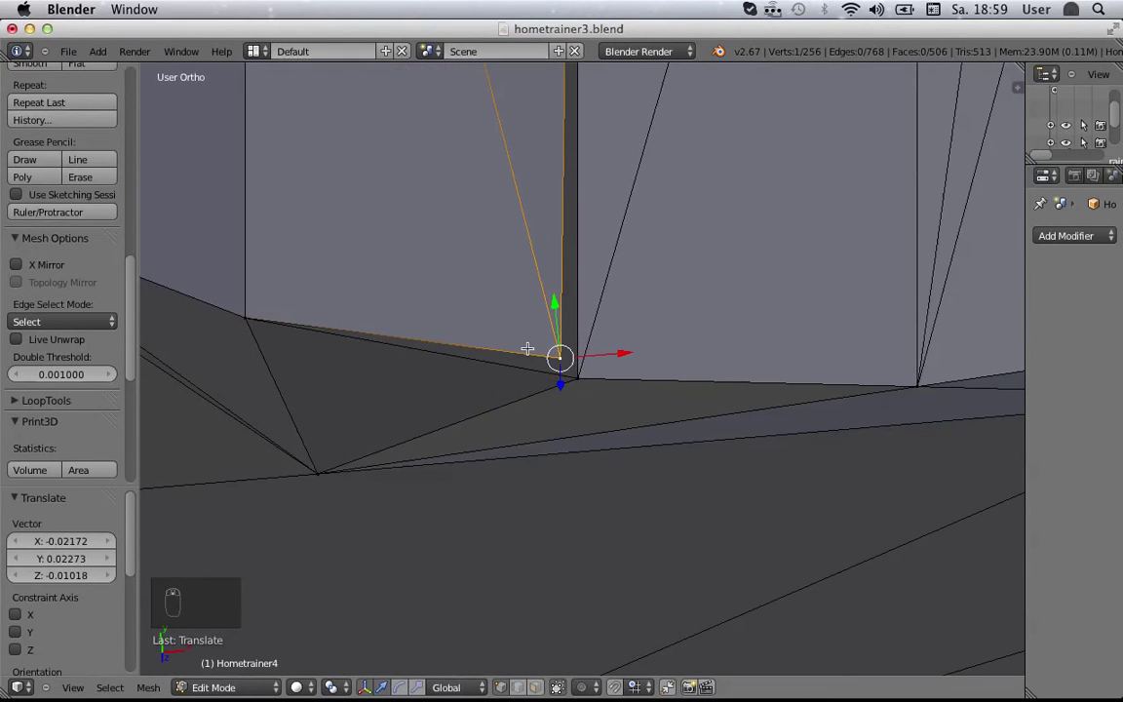
# Step: Select the two coincident corner vertices and bring up the merge options
pyautogui.moveTo(557, 352); pyautogui.dragTo(581, 378)
pyautogui.press('alt+m')
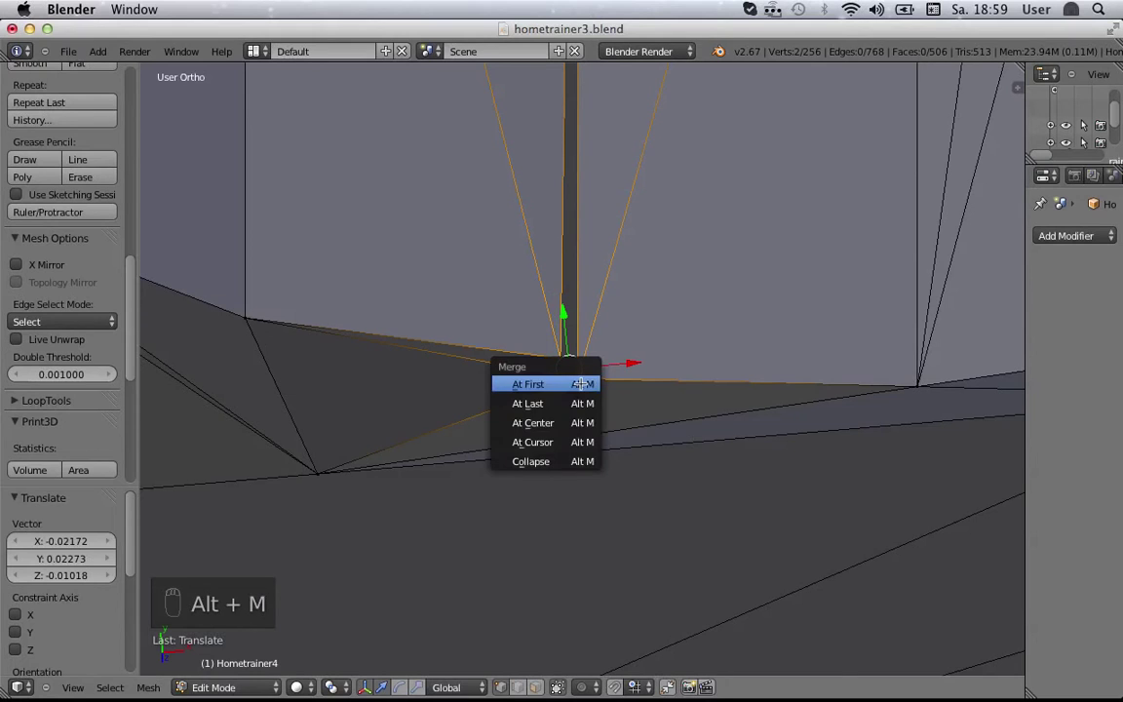
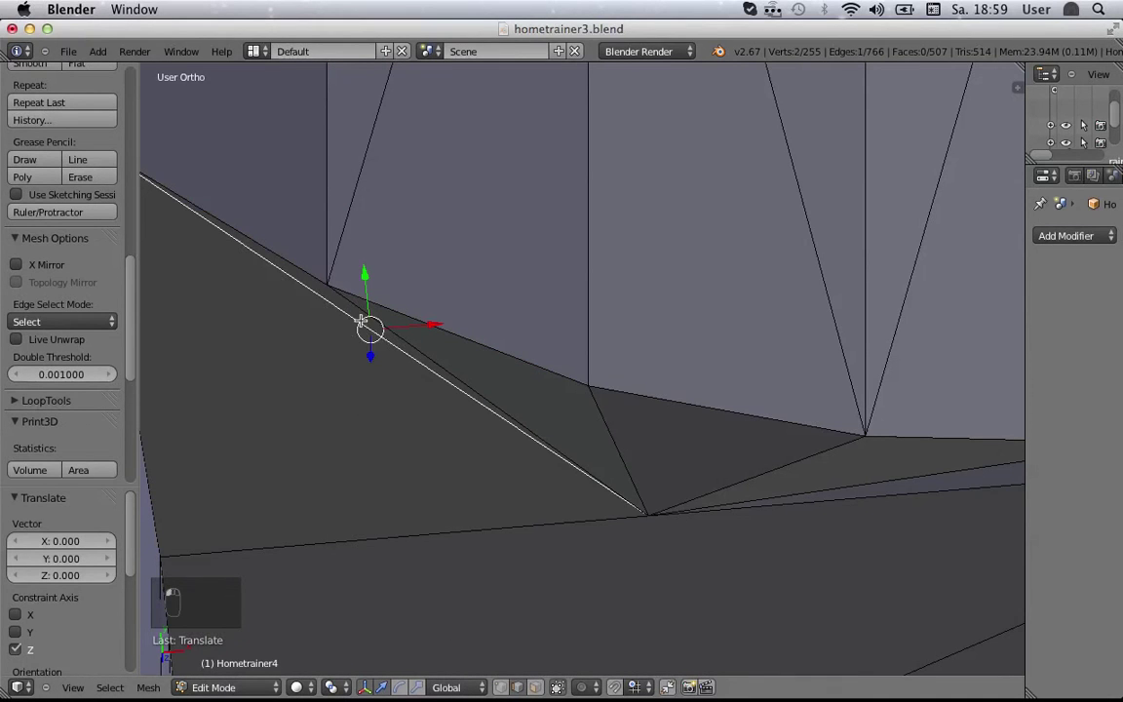
# Step: Delete the vertex, undo it to restore the faces, and target only the sliver edge for deletion
pyautogui.press('x')
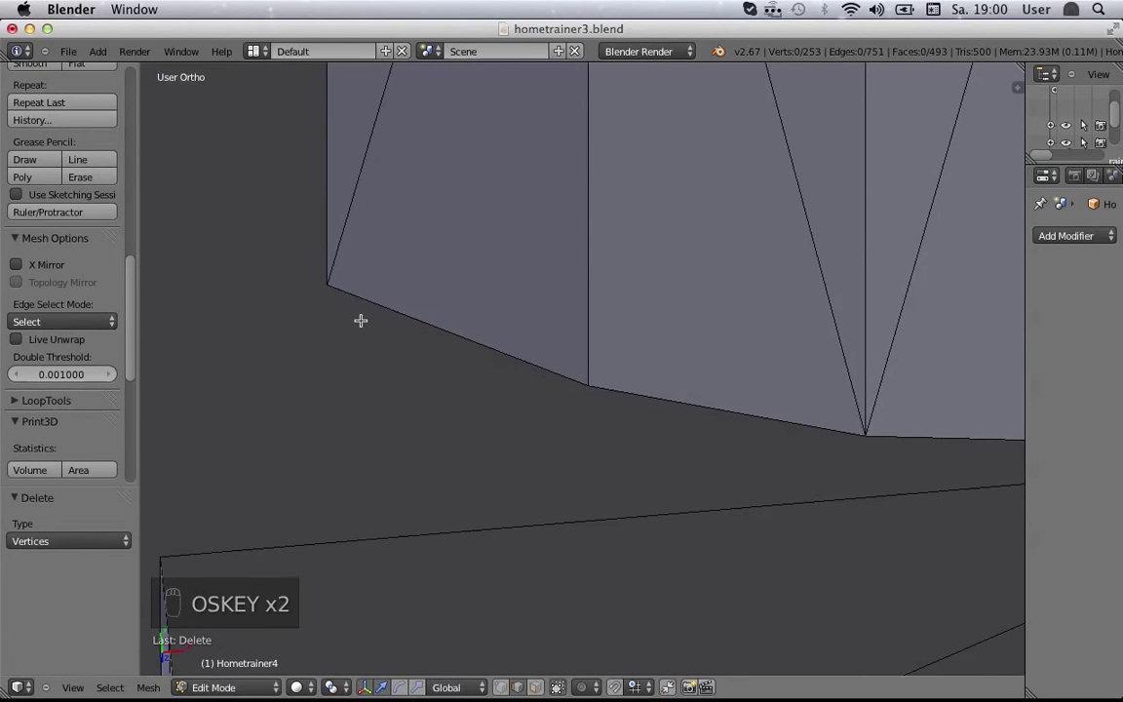
pyautogui.press('super+z')
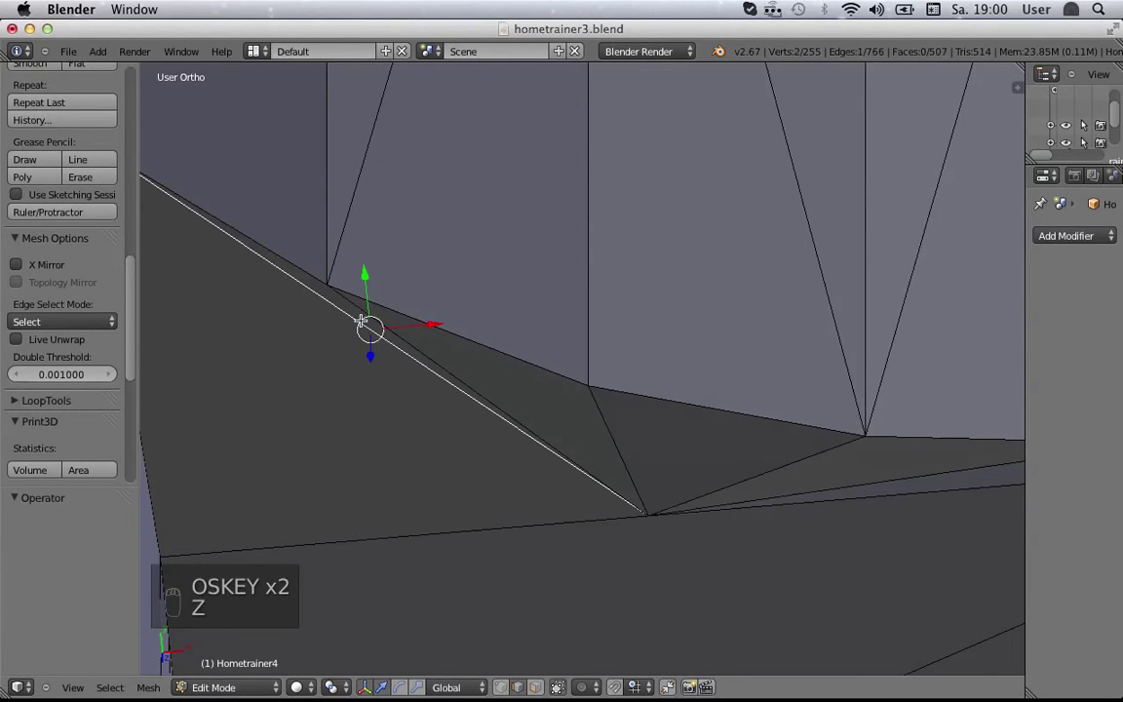
pyautogui.press('x')
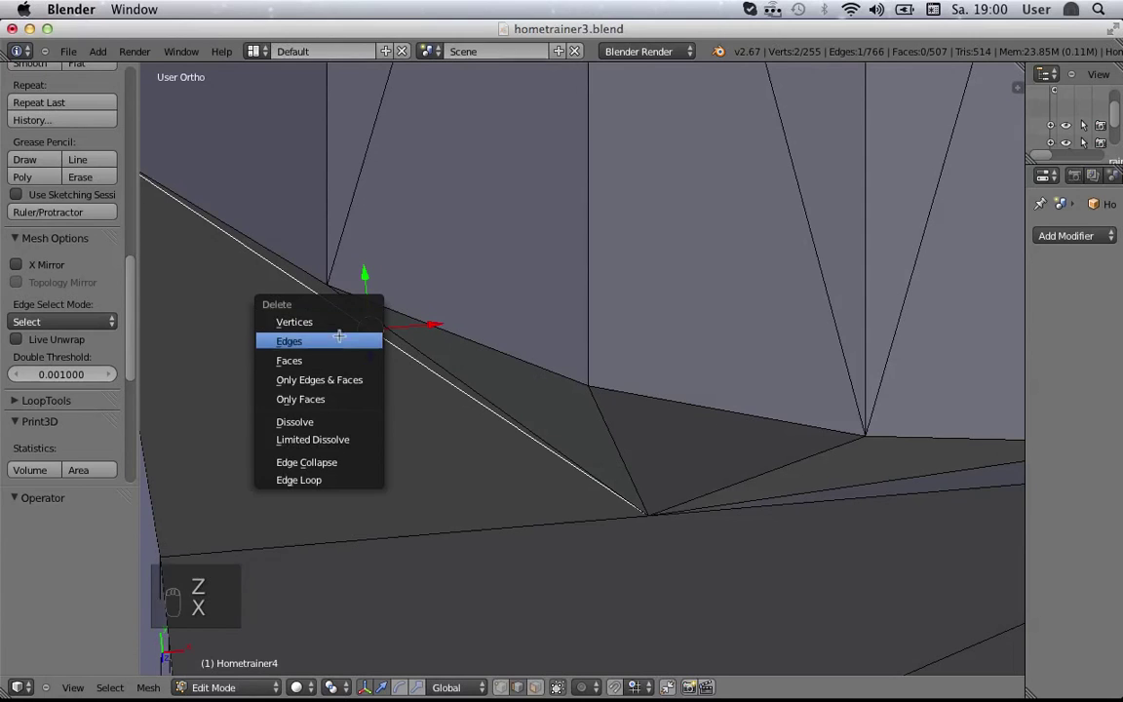
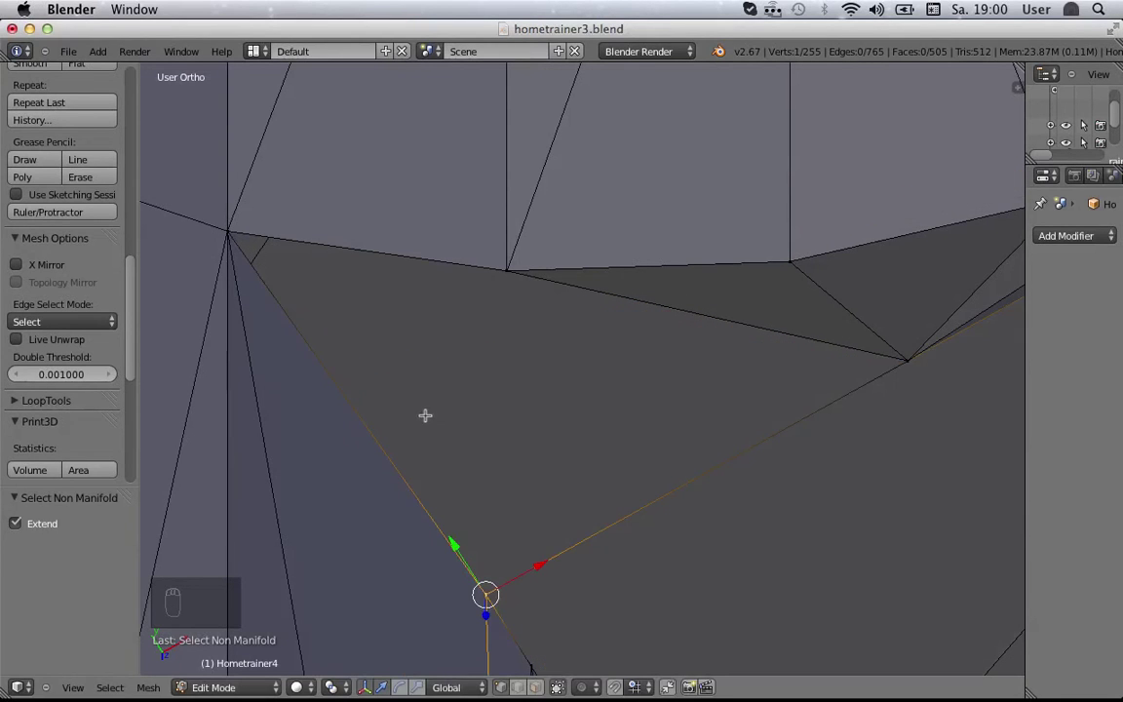
# Step: Grab the sliver vertex and reframe the view around the long sliver edge
pyautogui.moveTo(507, 385); pyautogui.dragTo(324, 434)
pyautogui.press('g')
pyautogui.moveTo(298, 338); pyautogui.dragTo(249, 191)
pyautogui.middleClick(251, 206)
pyautogui.middleClick(646, 230)
pyautogui.middleClick(626, 236)
pyautogui.middleClick(689, 233)
pyautogui.middleClick(670, 436)
pyautogui.moveTo(670, 458); pyautogui.dragTo(595, 362)
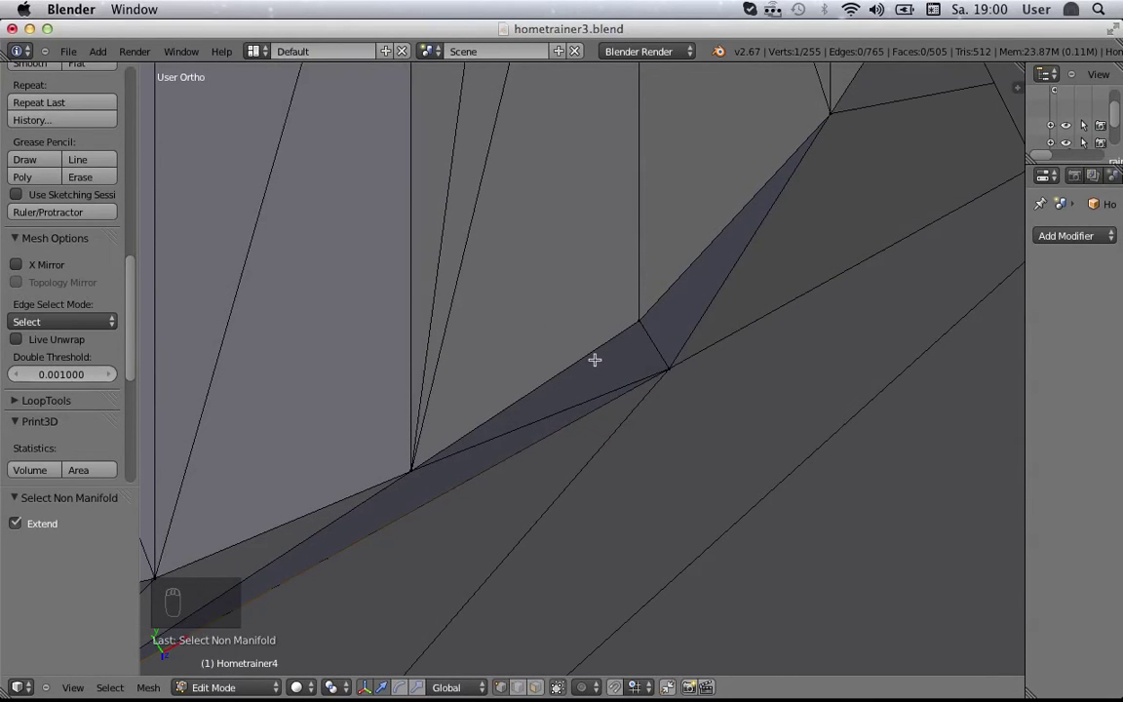
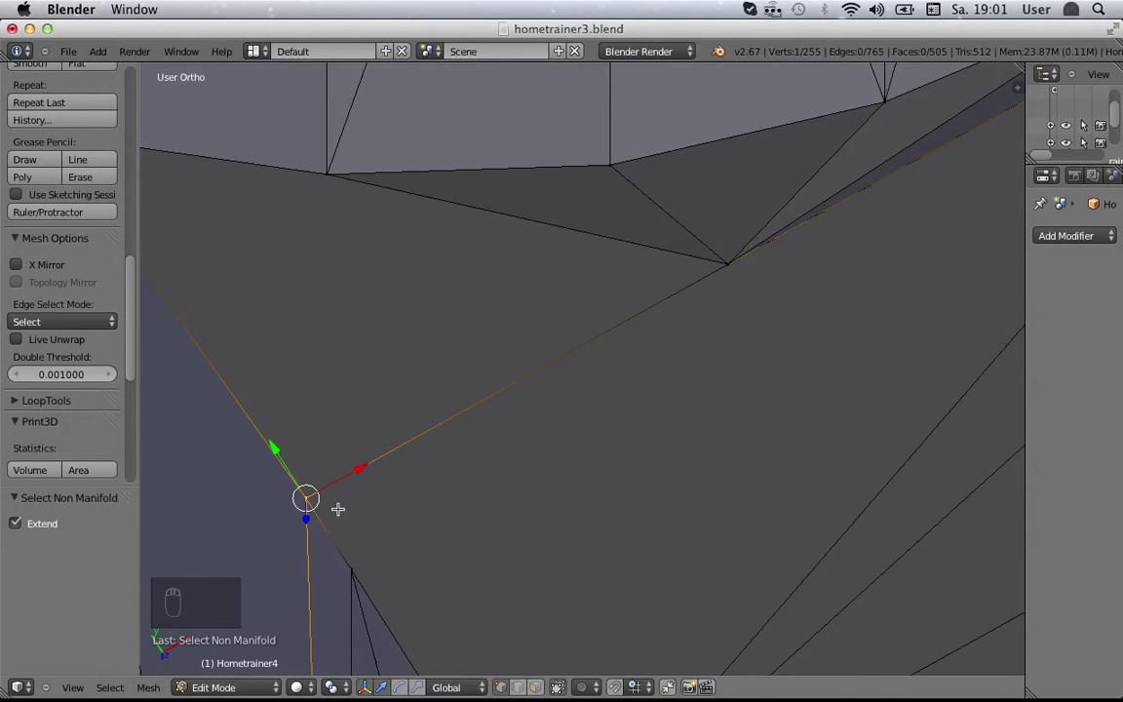
# Step: Slide the vertex and edge along the sliver constrained to X, then undo the three moves
pyautogui.press('g')
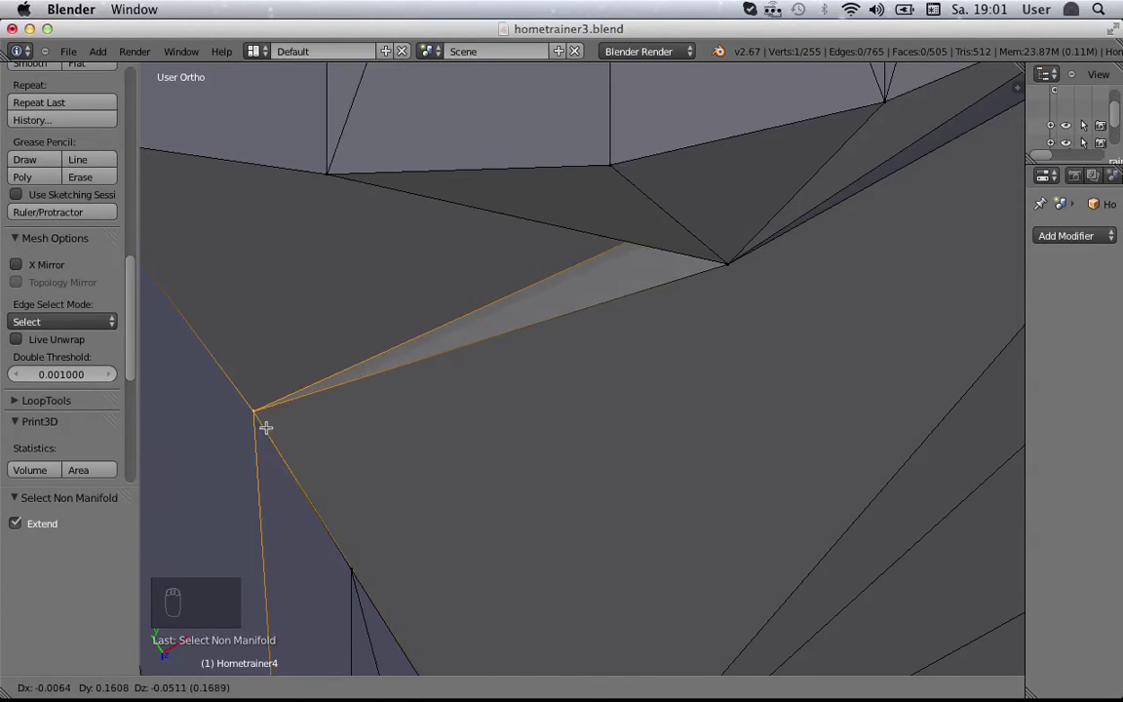
pyautogui.moveTo(446, 411); pyautogui.dragTo(517, 684)
pyautogui.moveTo(516, 683); pyautogui.dragTo(508, 393)
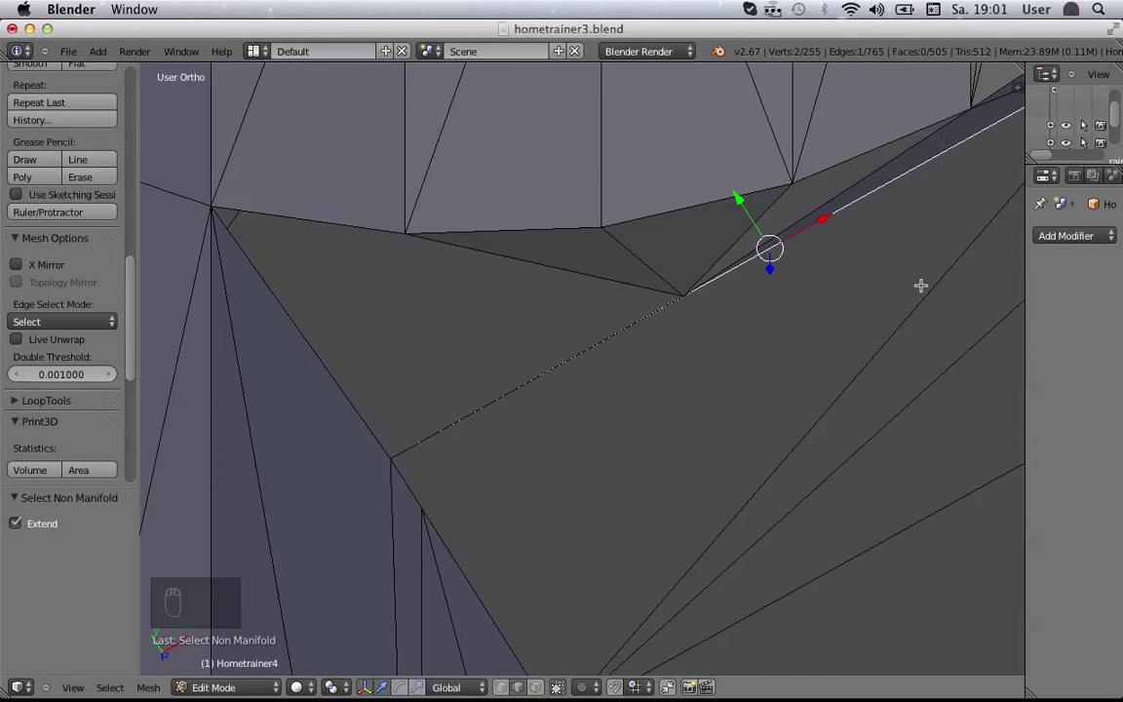
pyautogui.press('x')
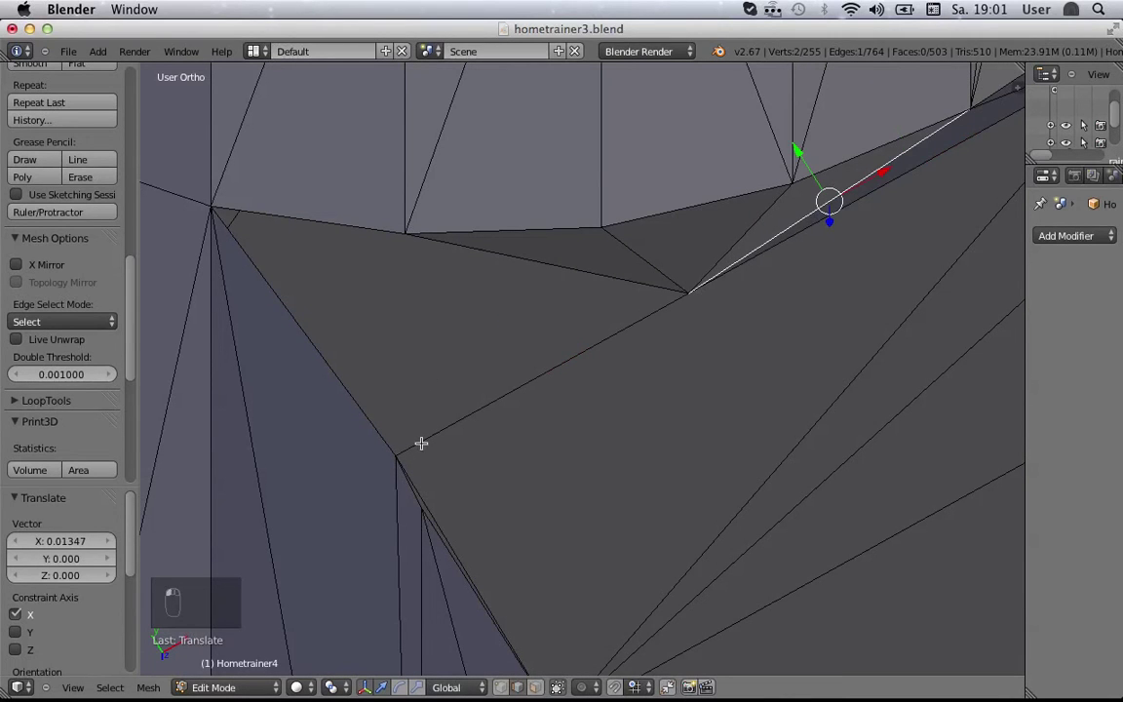
pyautogui.press('super+z')
pyautogui.press('super+z')
pyautogui.press('super+z')
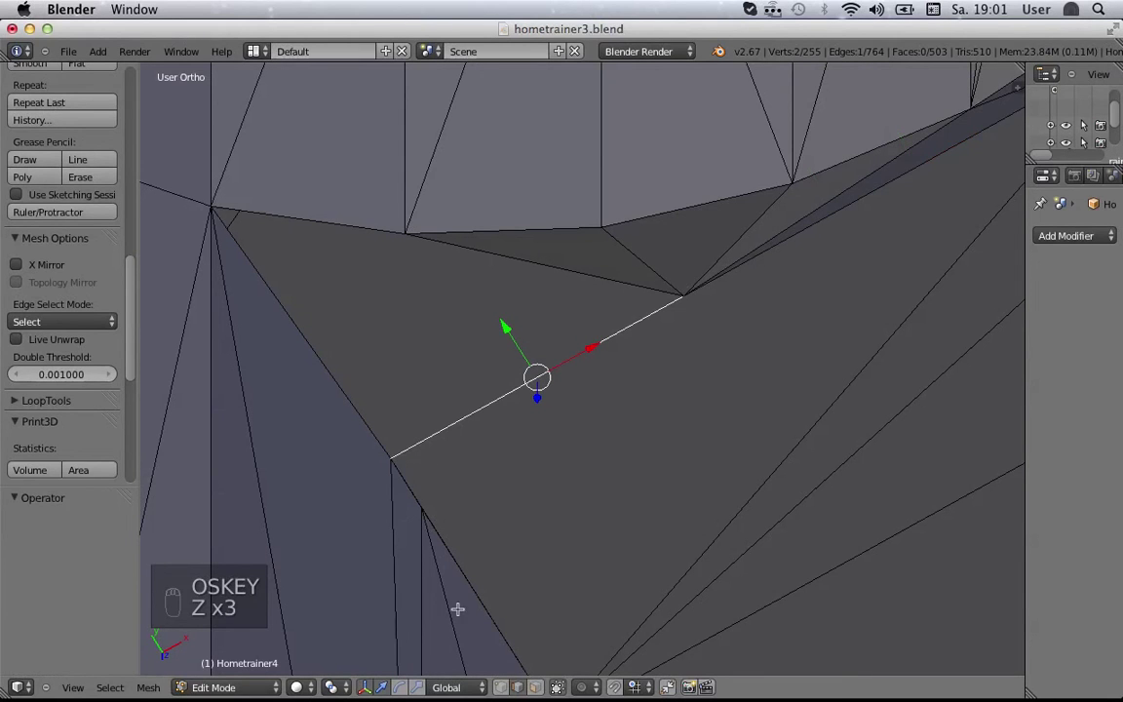
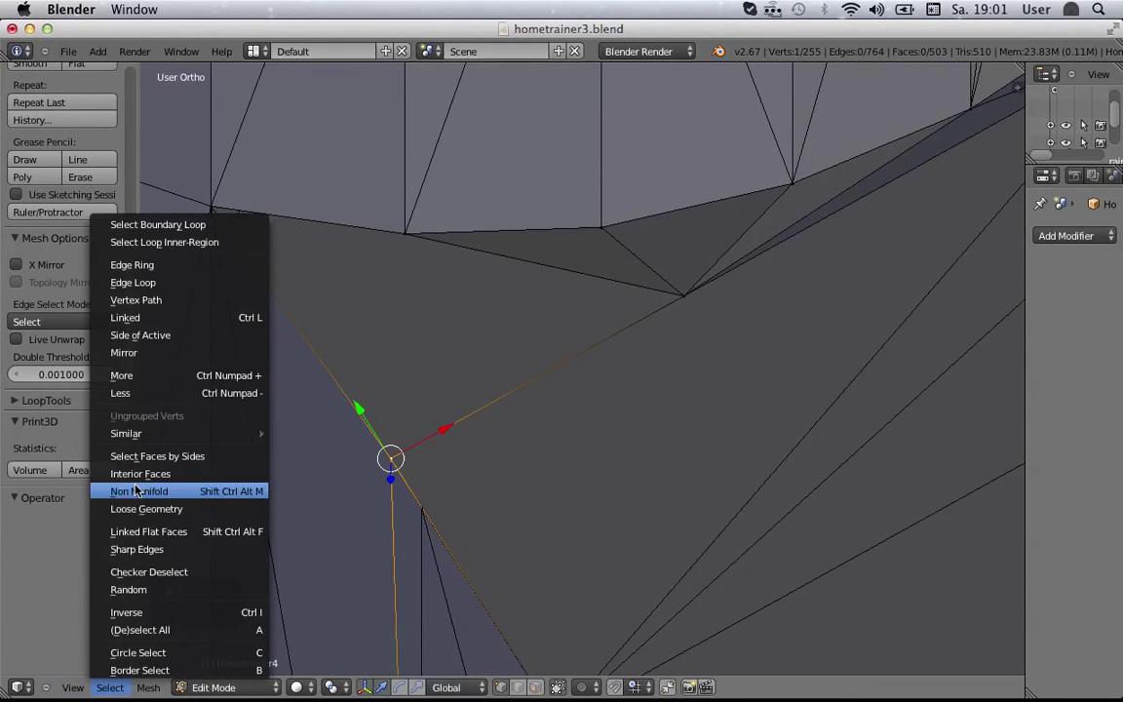
# Step: Orbit and pan to frame the remaining open edges beside the cylinder hole
pyautogui.moveTo(438, 556); pyautogui.dragTo(492, 506)
pyautogui.middleClick(554, 511)
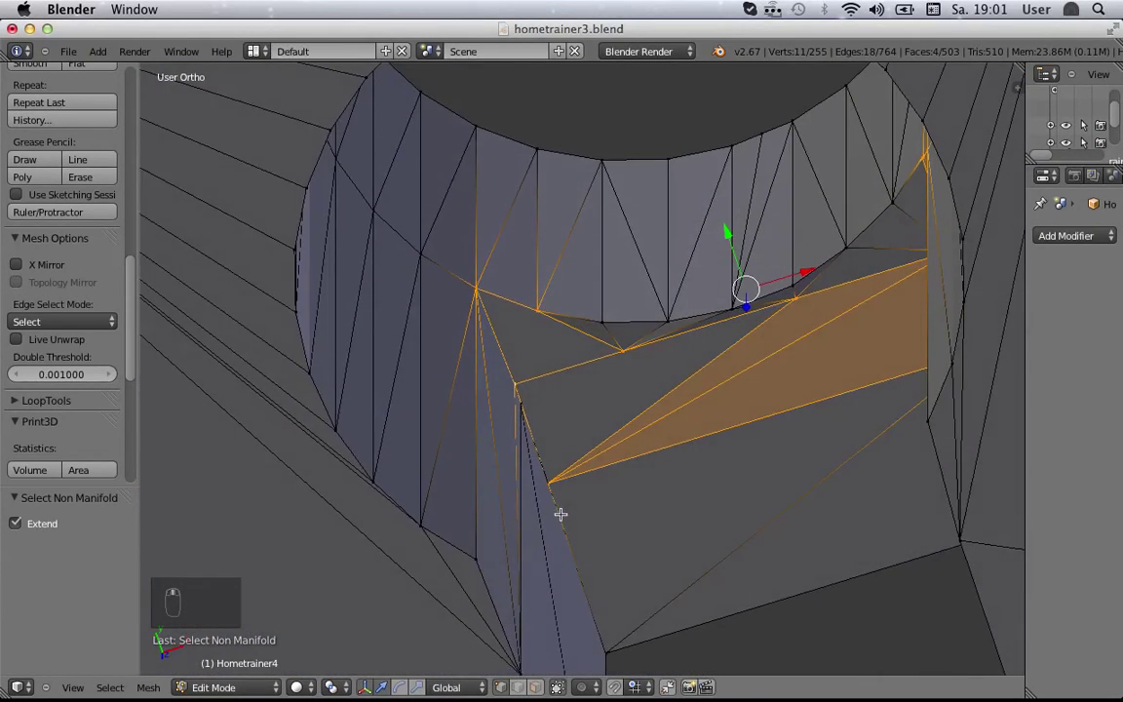
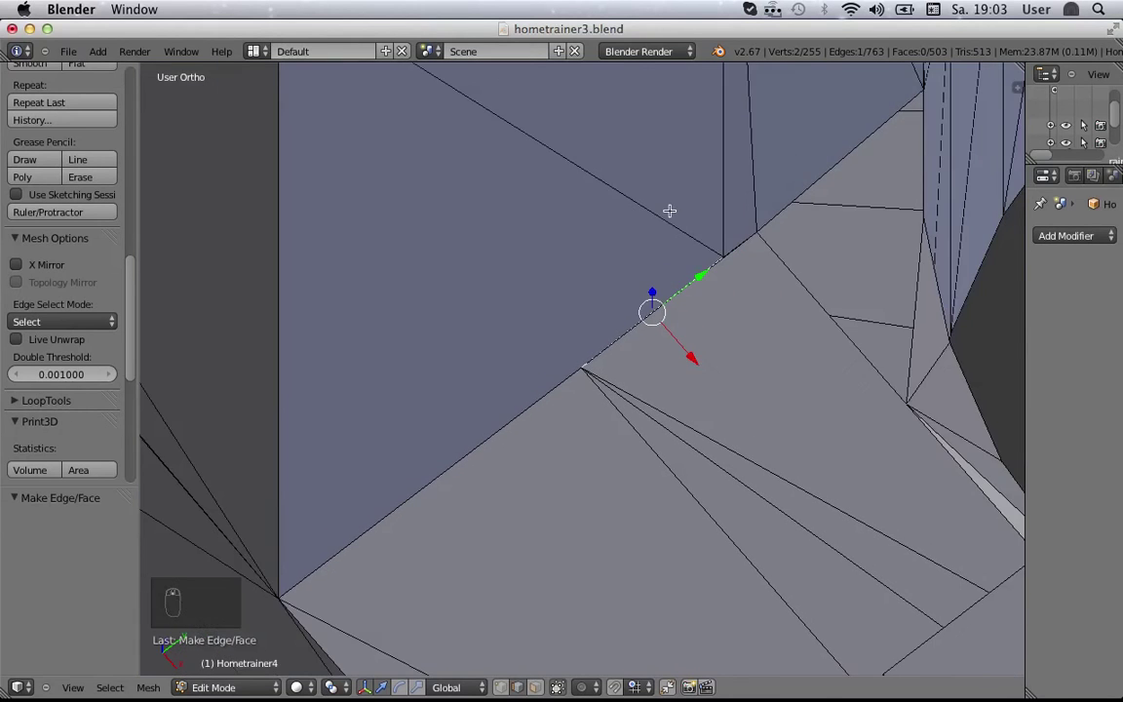
# Step: Fill the gap face with F, reselect non-manifold edges, and orbit to see the remaining seam by the cylinder hole
pyautogui.moveTo(805, 136); pyautogui.dragTo(801, 262)
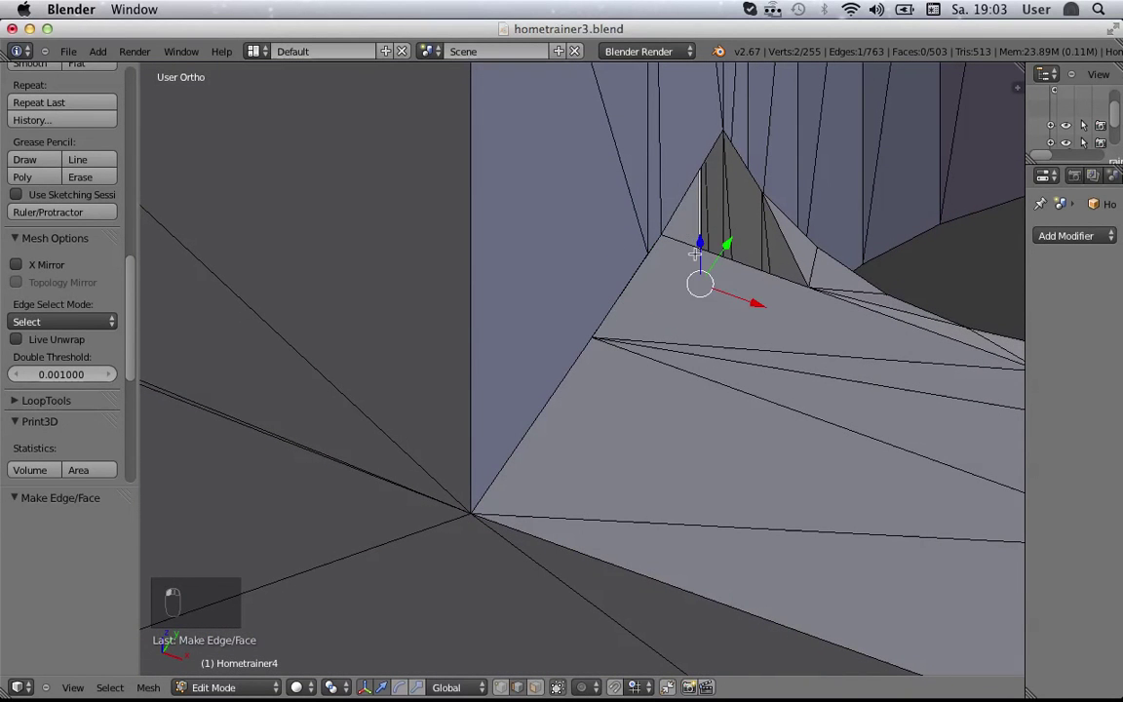
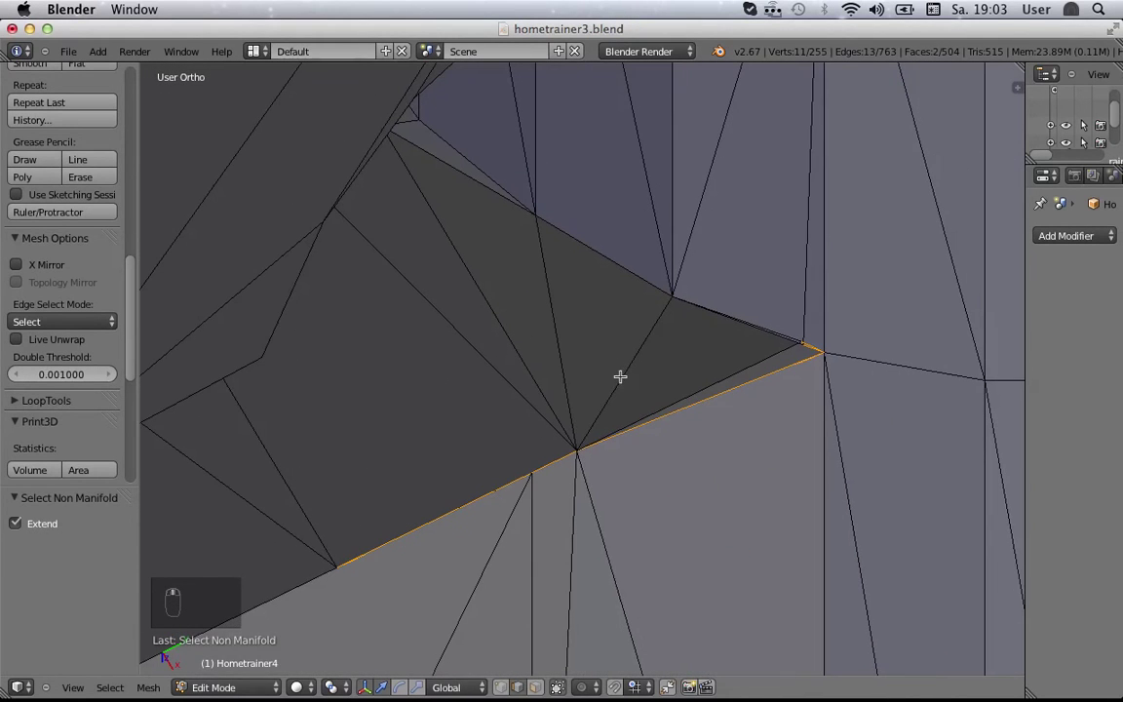
pyautogui.moveTo(567, 488); pyautogui.dragTo(458, 437)
pyautogui.moveTo(639, 388); pyautogui.dragTo(626, 505)
pyautogui.moveTo(605, 428); pyautogui.dragTo(662, 409)
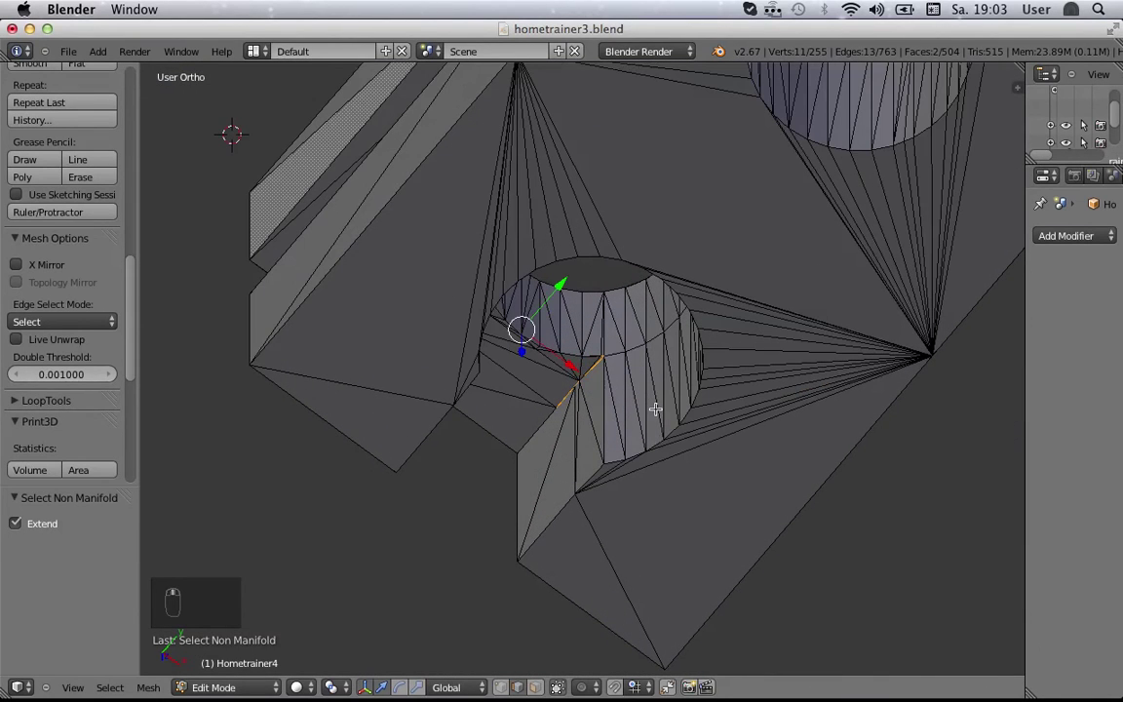
pyautogui.moveTo(649, 364); pyautogui.dragTo(170, 104)
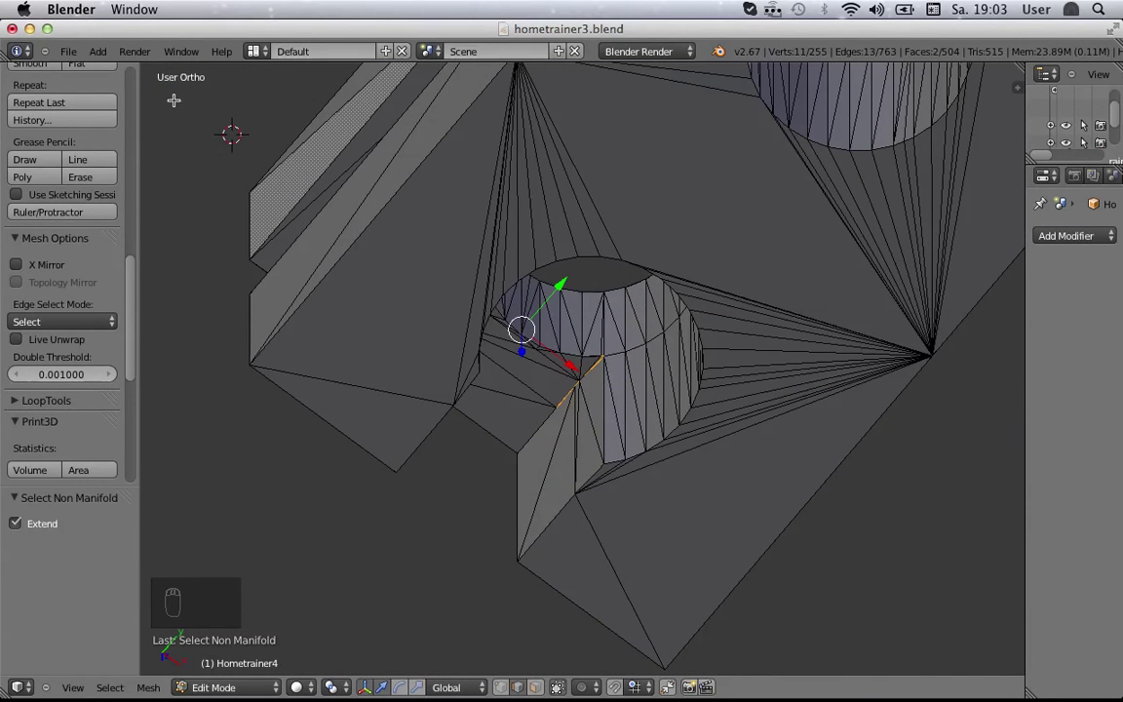